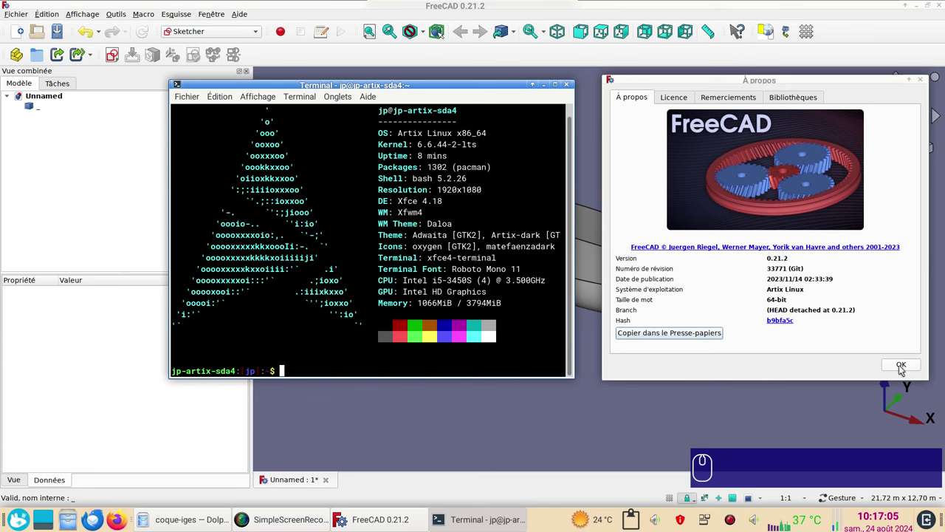
Dismiss the About dialog and orbit the imported hull to view it from several sides and below.
click(905, 367)
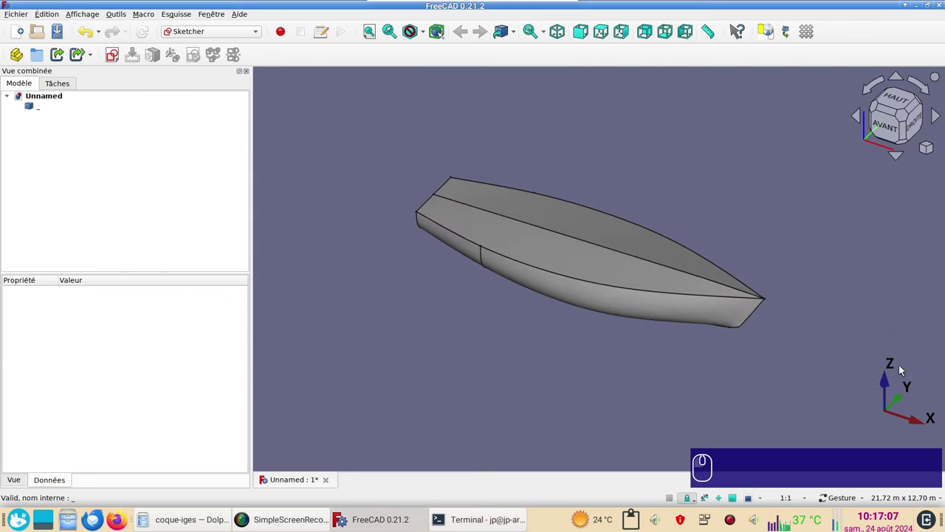
drag(551, 359, 625, 349)
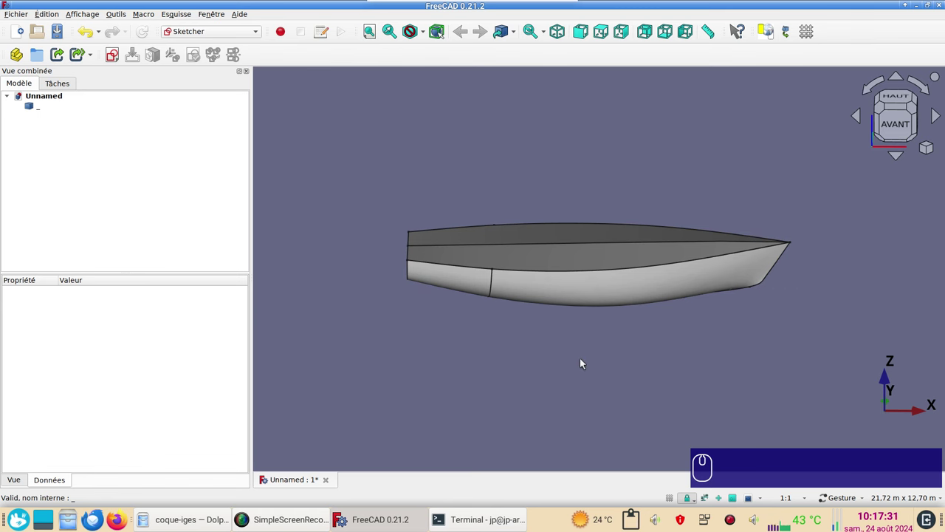
click(562, 344)
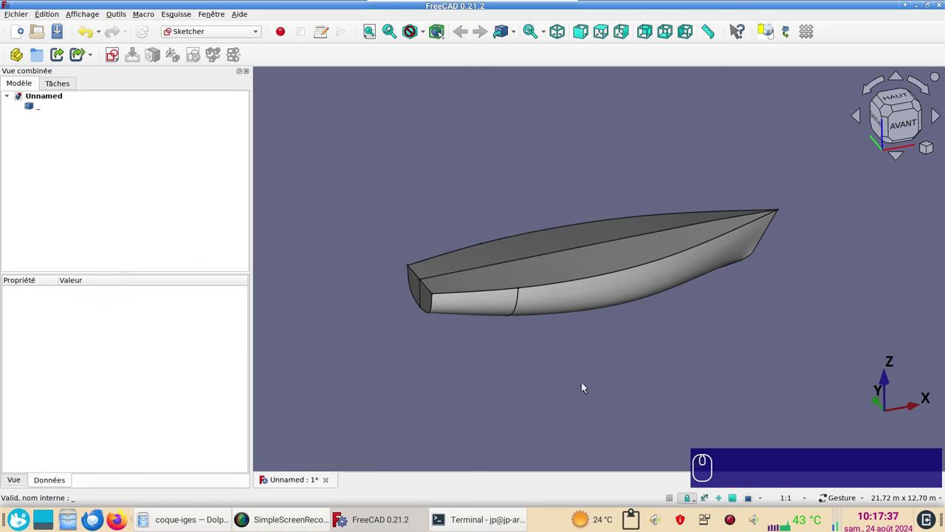
click(52, 113)
drag(574, 350, 584, 340)
click(694, 306)
click(590, 348)
drag(614, 373, 601, 433)
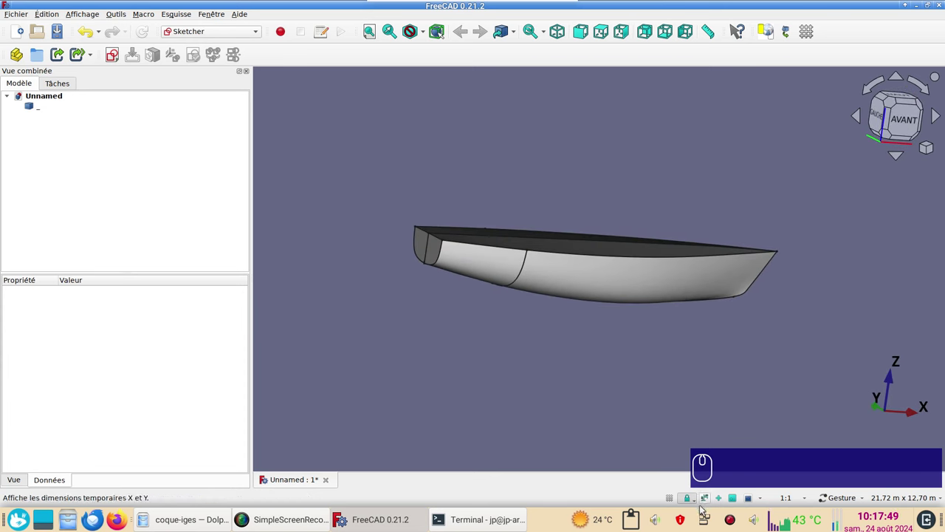
In the Draft workbench, bind hull faces Face6 and Face8 into a Facebinder skin.
click(615, 396)
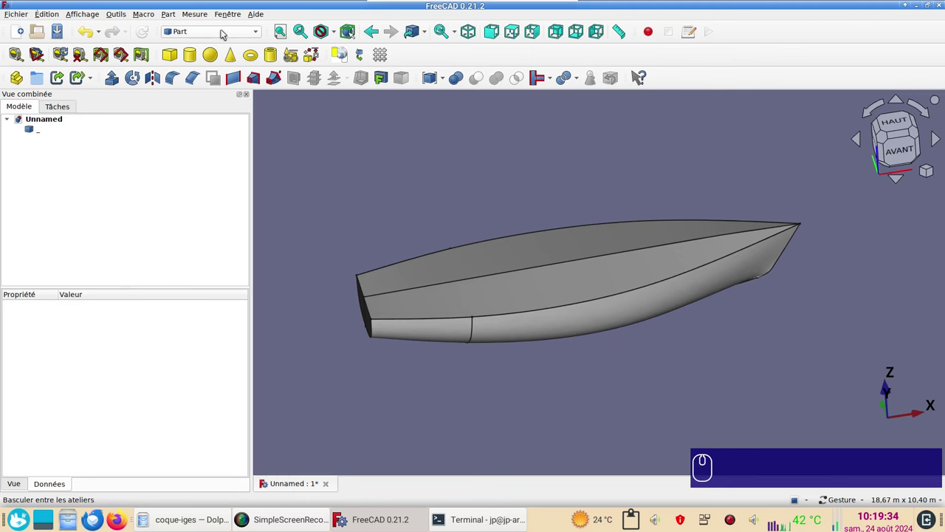
click(227, 33)
click(225, 45)
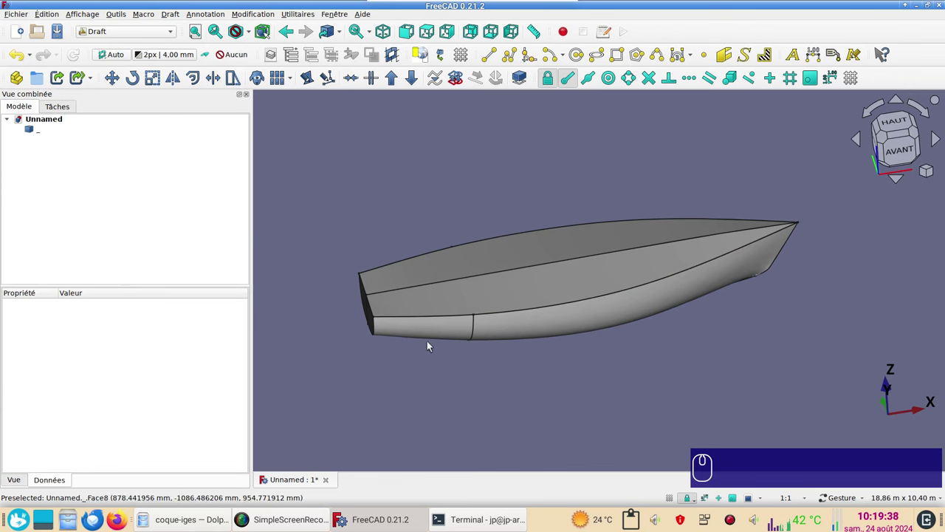
click(431, 335)
click(533, 337)
drag(635, 405, 627, 380)
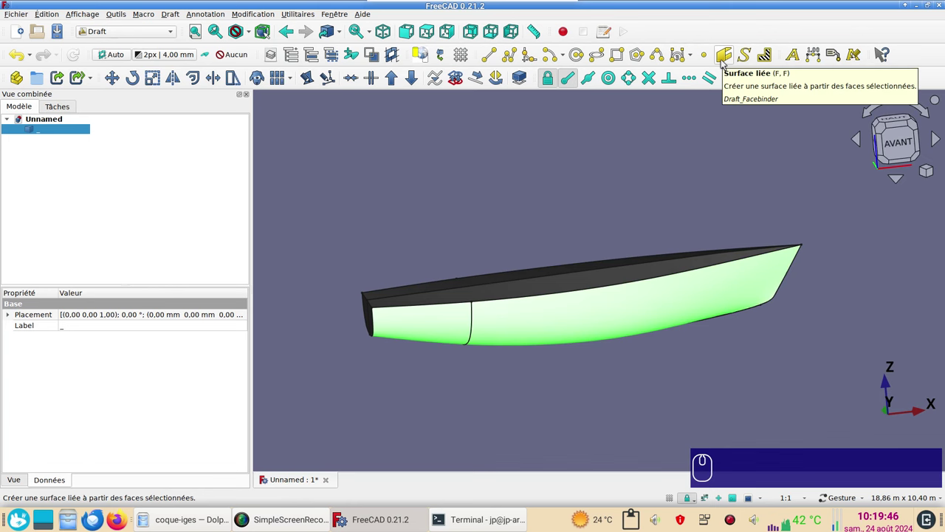
click(727, 62)
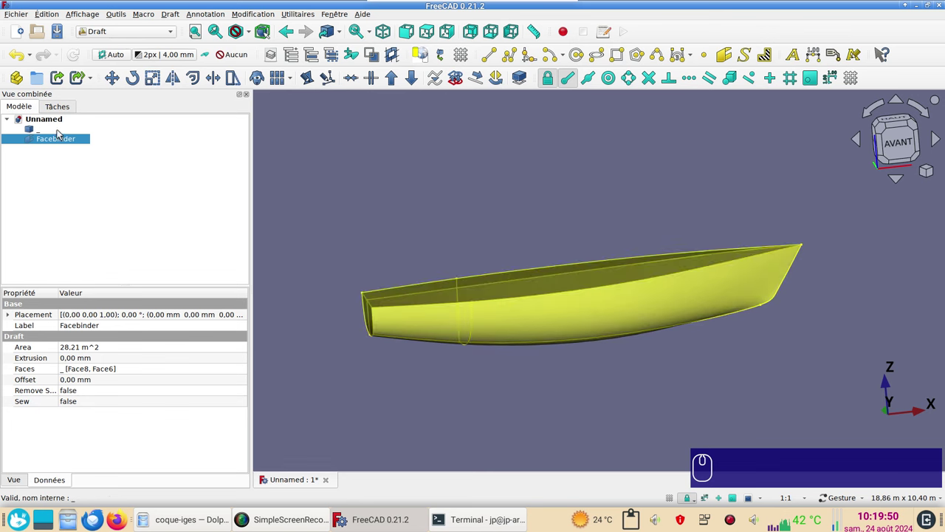
Hide the original hull solid and view the selected Facebinder skin from the top.
click(64, 131)
key(space)
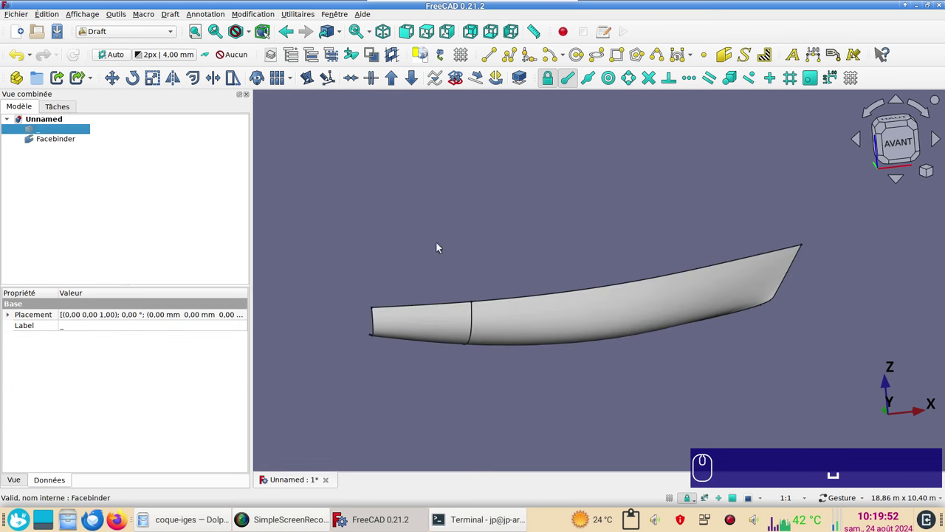
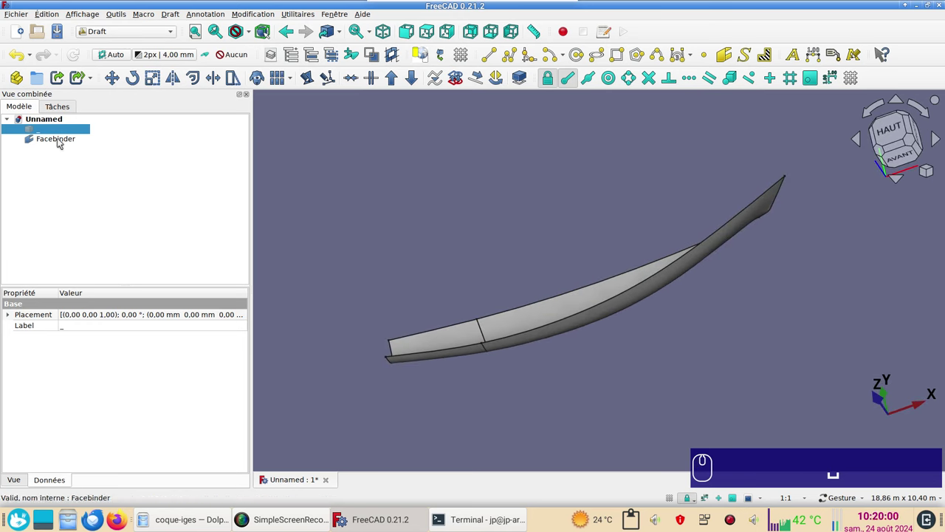
click(63, 141)
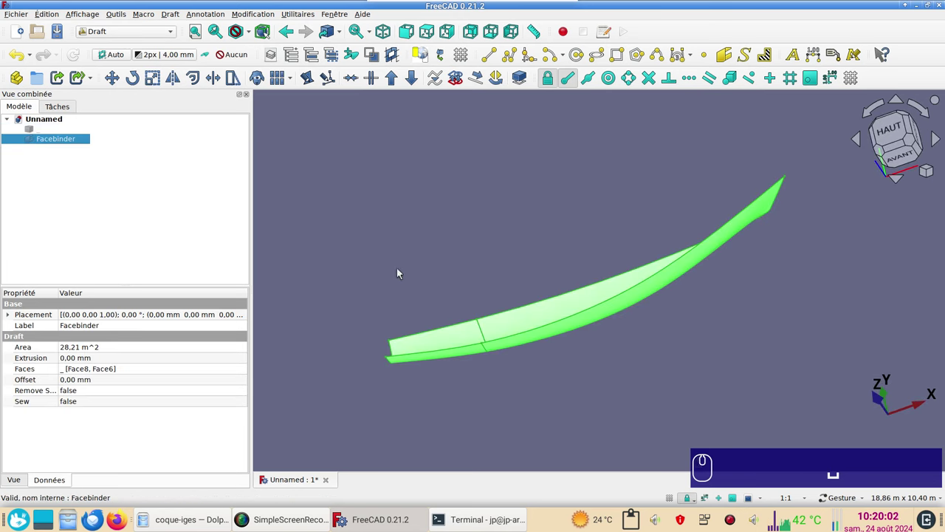
click(895, 133)
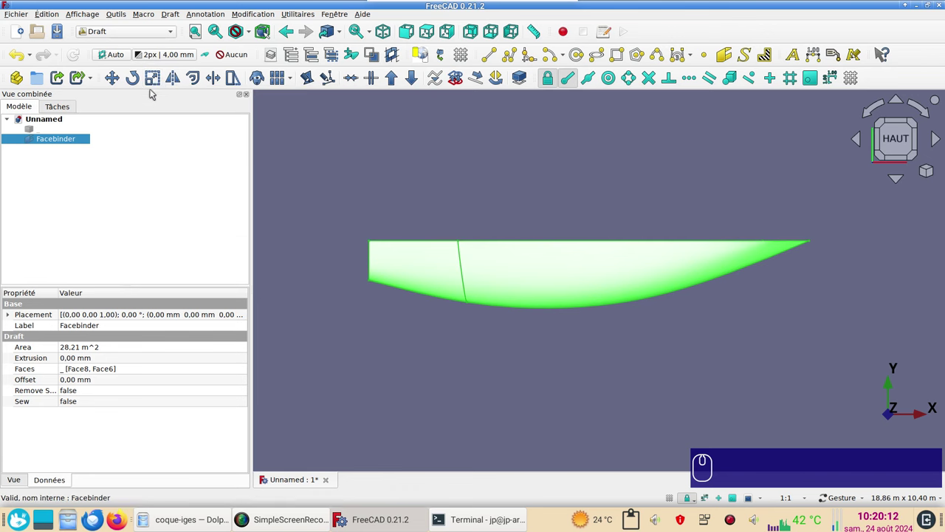
Scale the Facebinder uniformly by 0.02 about the origin, creating clone Facebinder001.
click(159, 87)
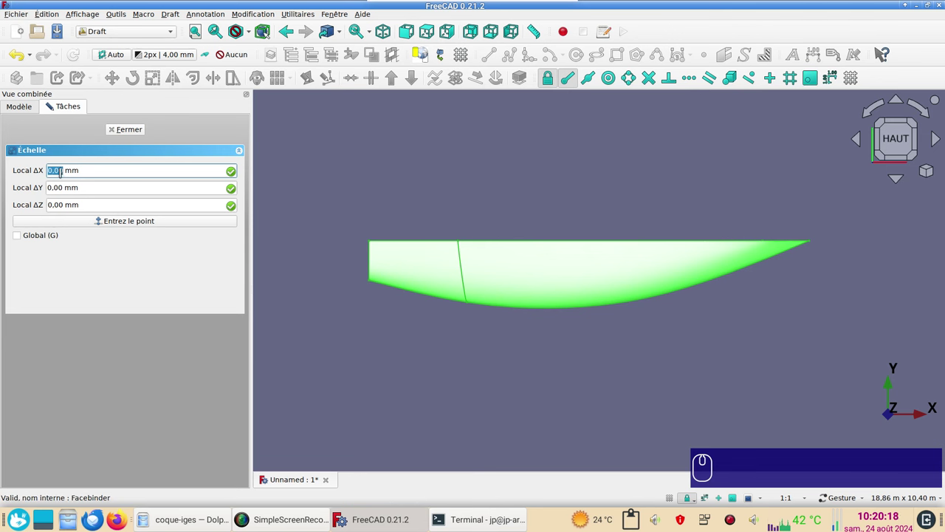
click(133, 224)
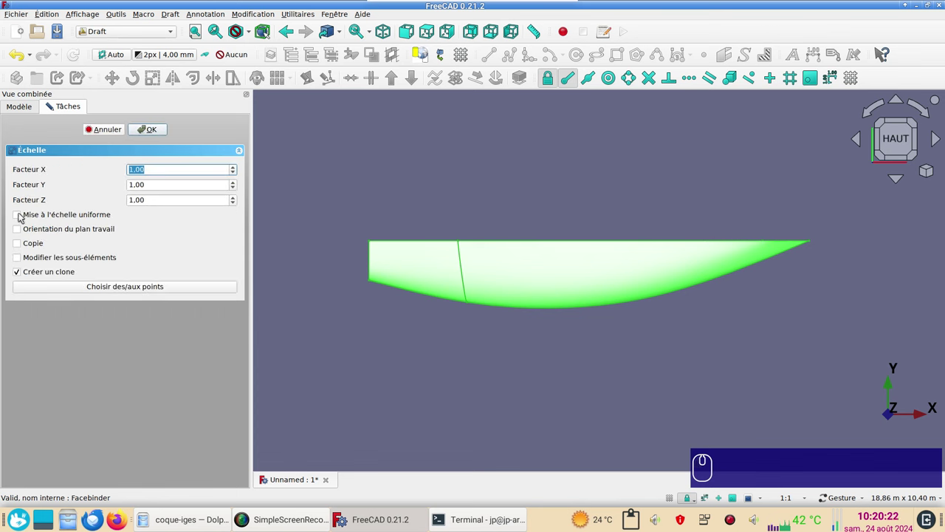
click(24, 216)
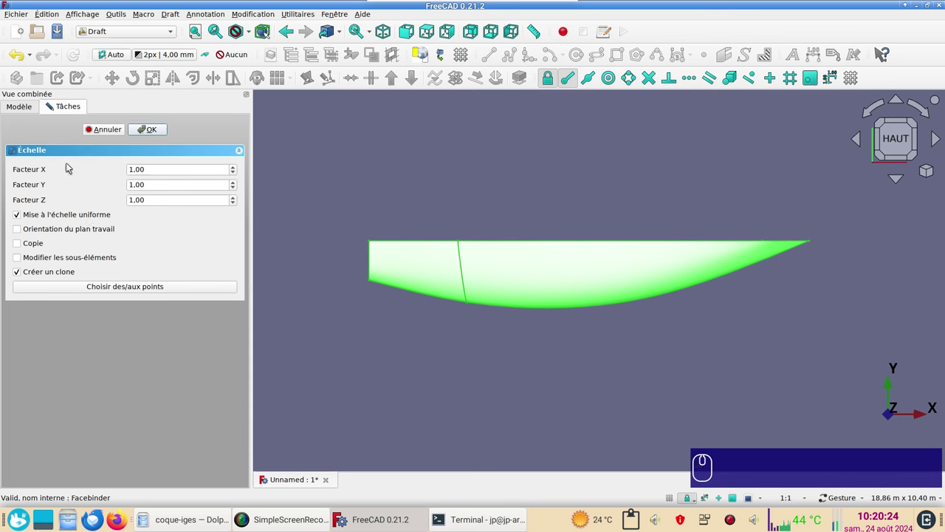
drag(53, 100, 82, 166)
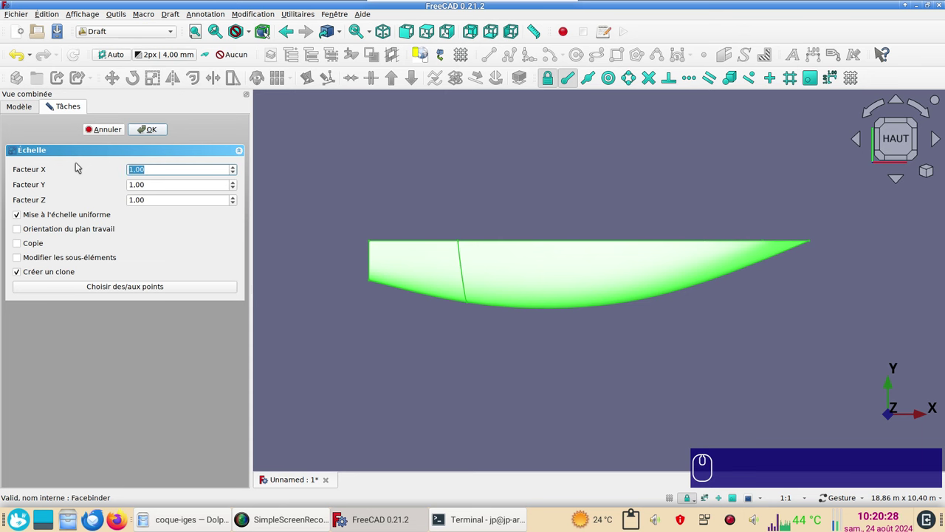
key(,)
key(KP_0)
key(KP_2)
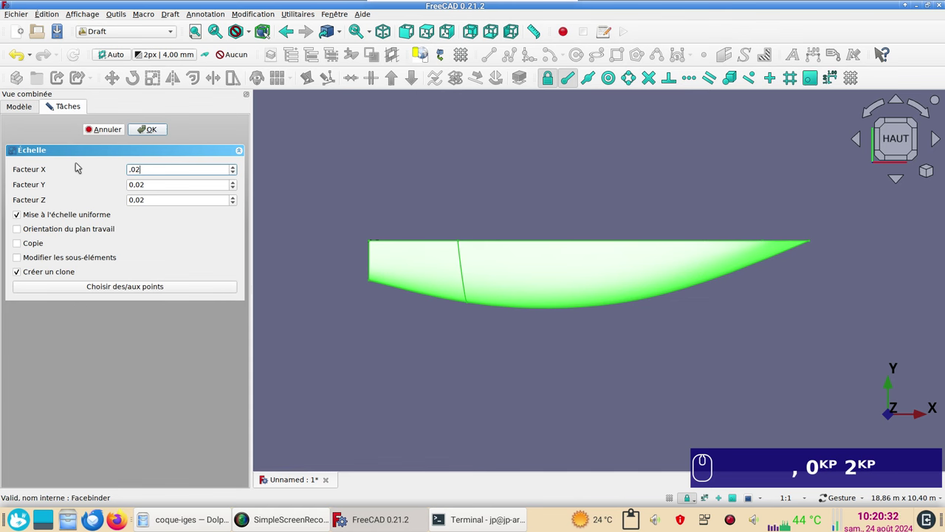
key(Return)
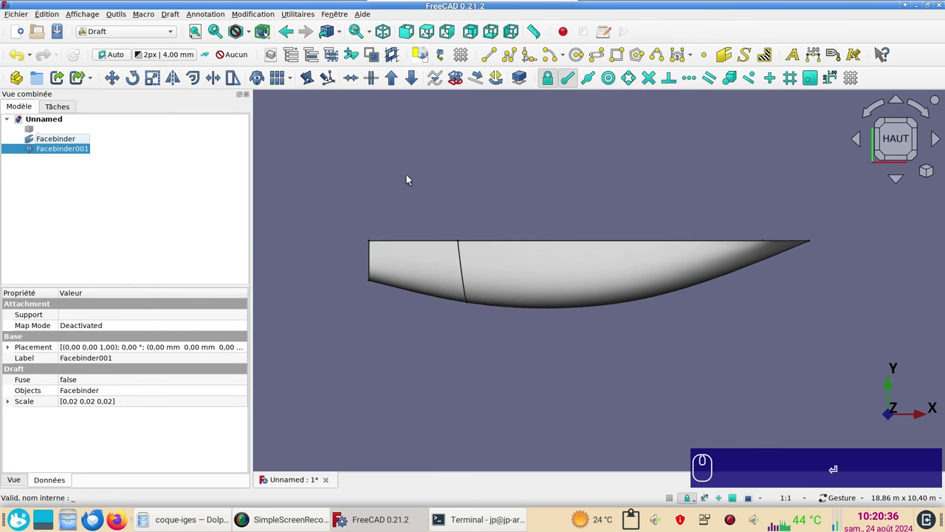
Hide the original Facebinder and fit the small clone into view to inspect its curvature.
click(444, 192)
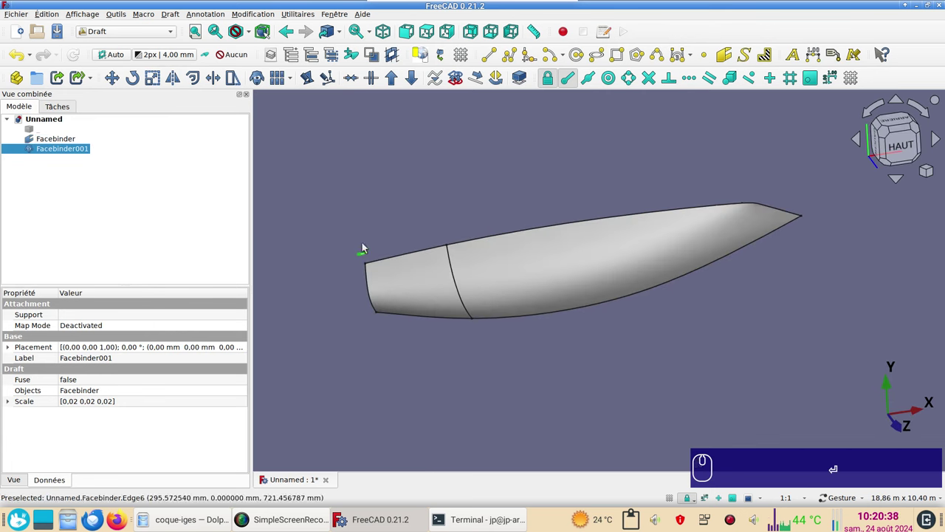
click(73, 140)
key(space)
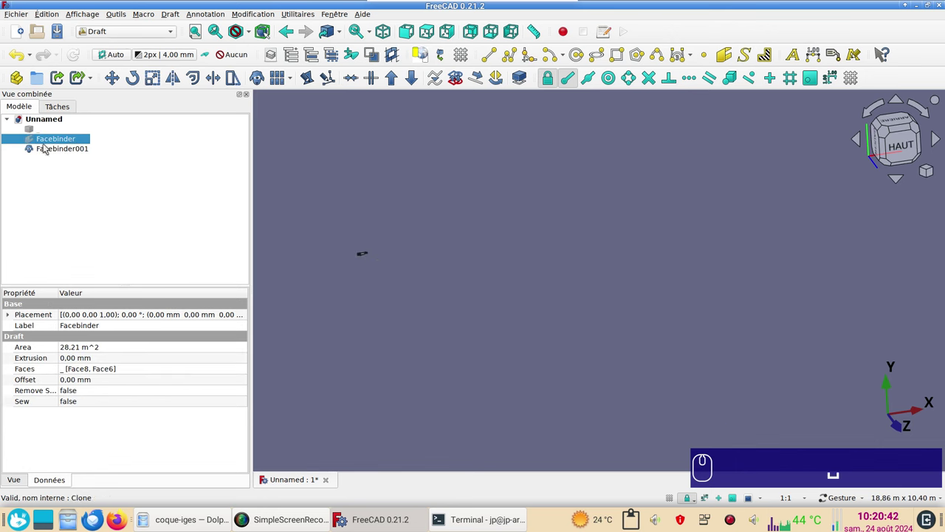
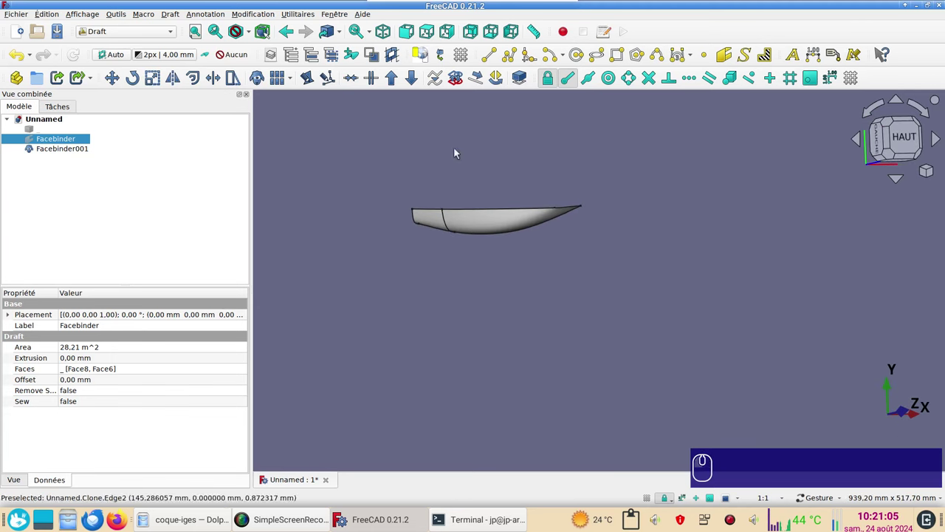
click(433, 31)
scroll(up, 3)
drag(475, 225, 515, 382)
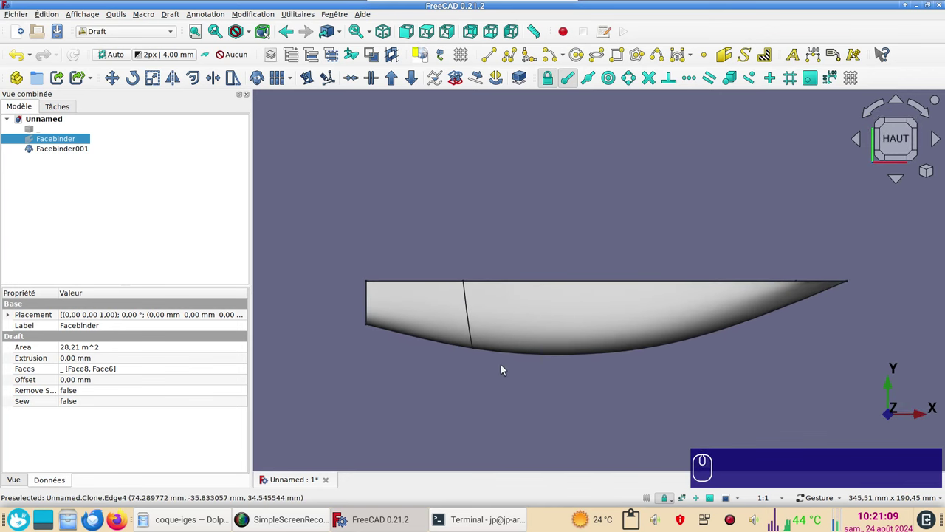
drag(496, 365, 536, 302)
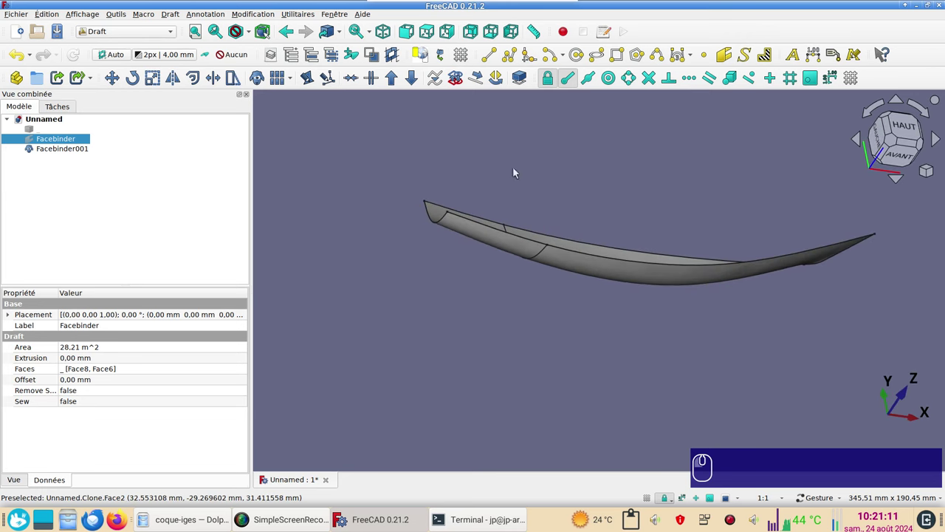
click(433, 40)
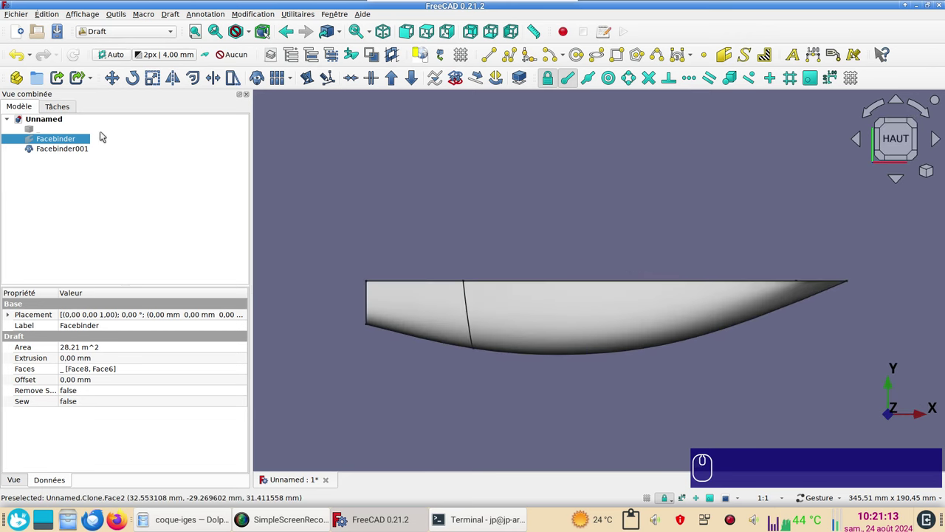
Select the clone Facebinder001 and switch to the Part workbench.
click(70, 151)
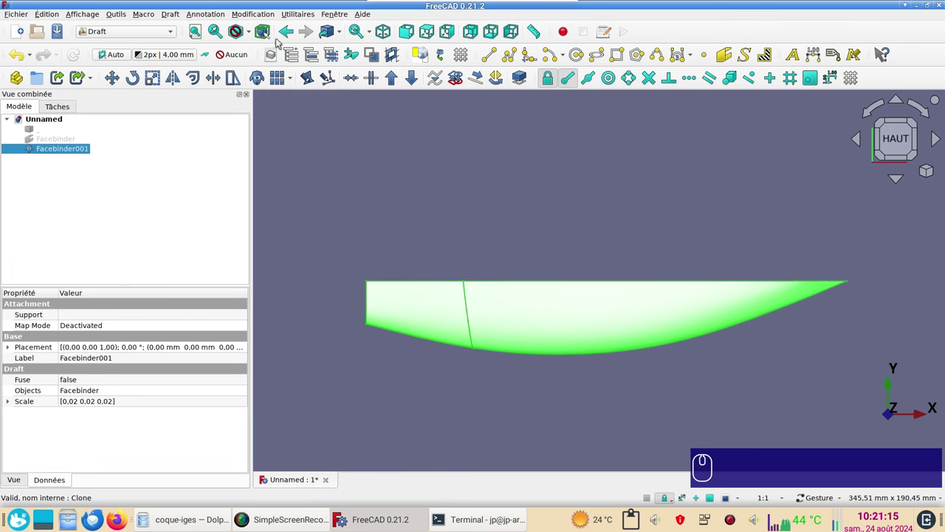
click(130, 34)
click(119, 141)
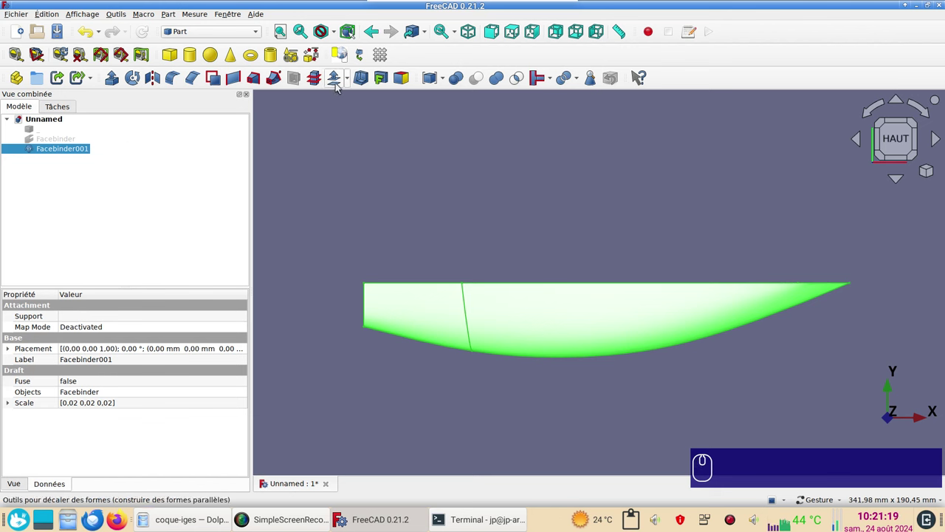
Offset the clone skin by -2 with the offset filled, turning it into a thickened shell.
click(340, 87)
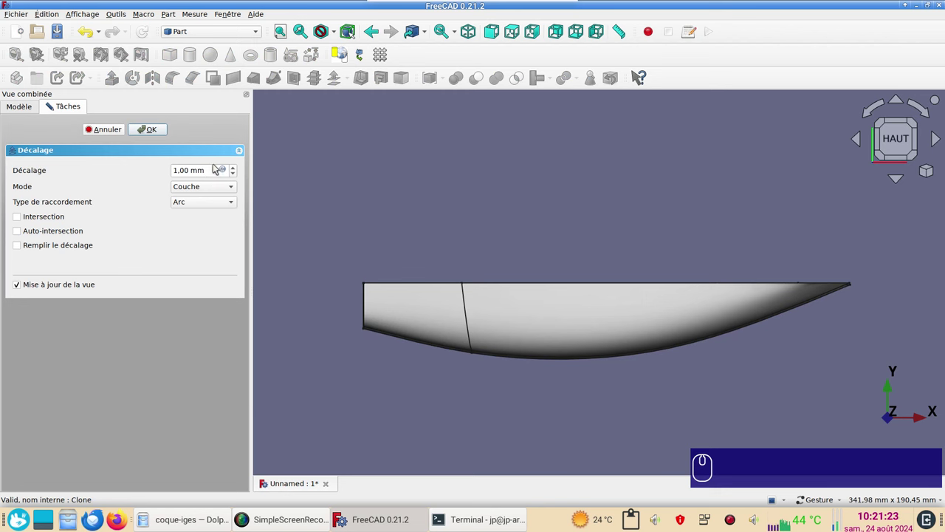
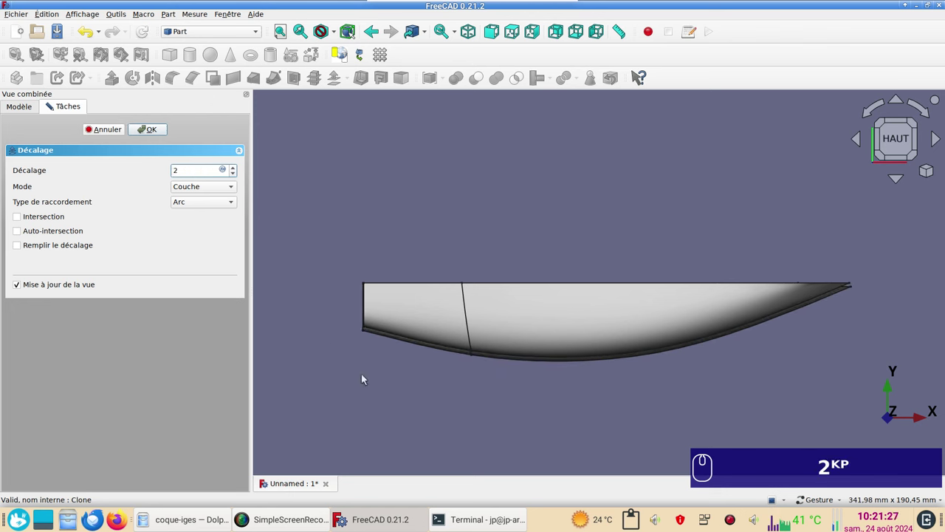
drag(389, 393, 390, 324)
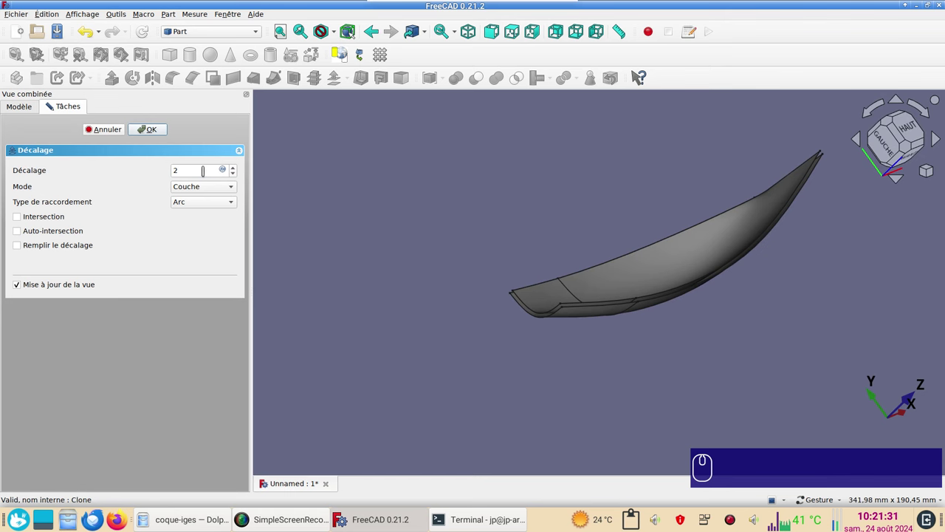
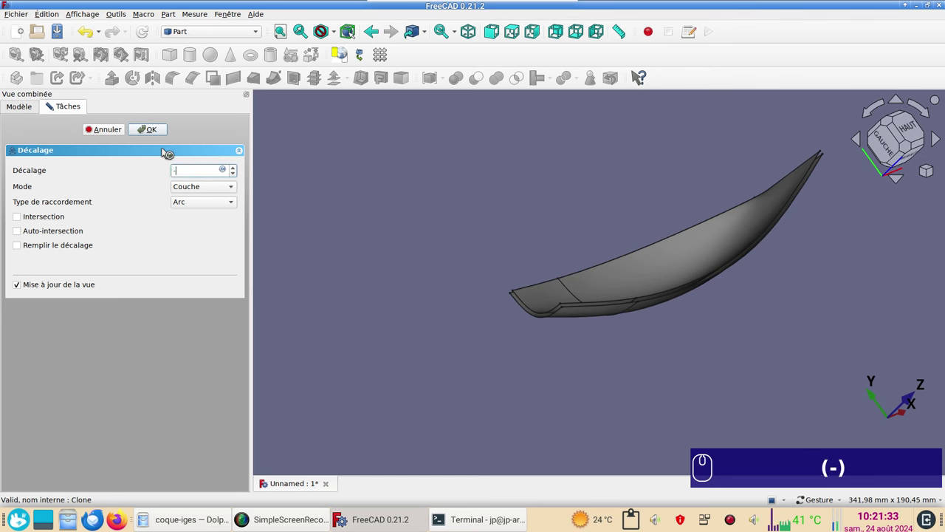
key(KP_2)
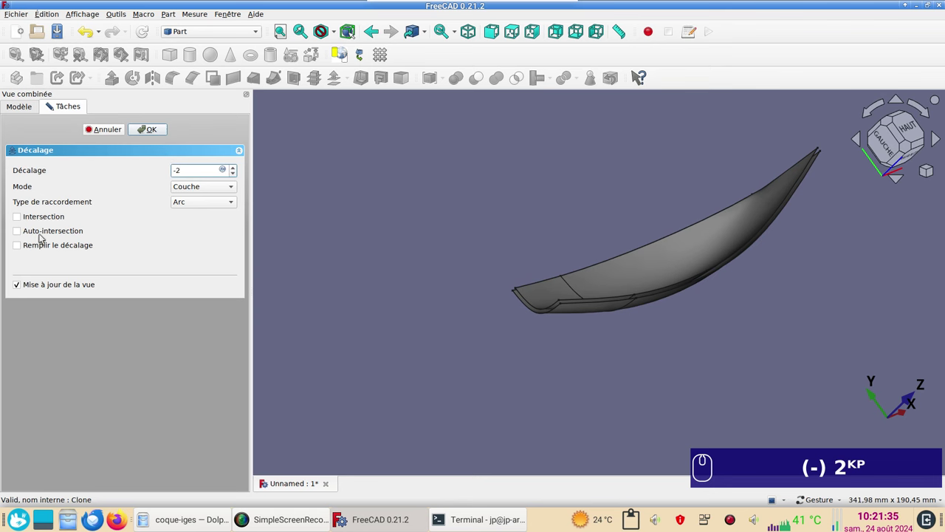
click(48, 248)
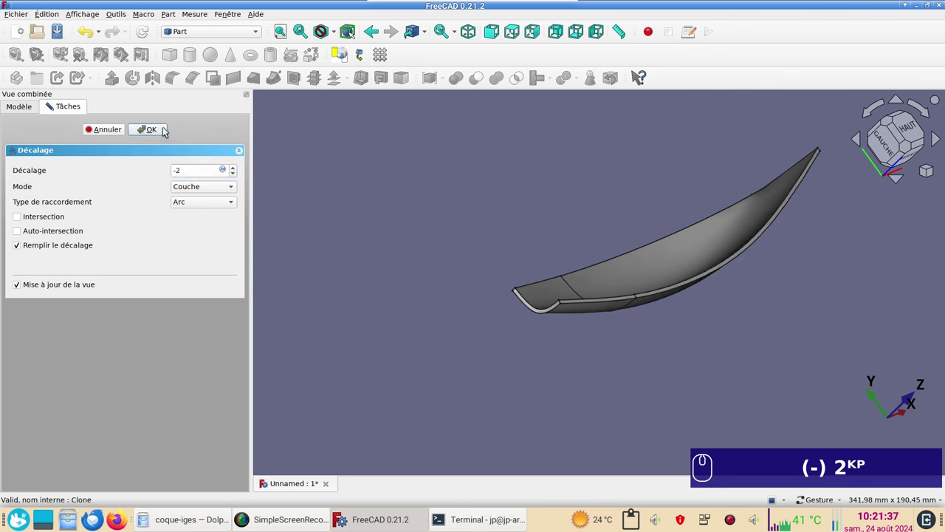
drag(167, 130, 662, 432)
drag(664, 429, 472, 347)
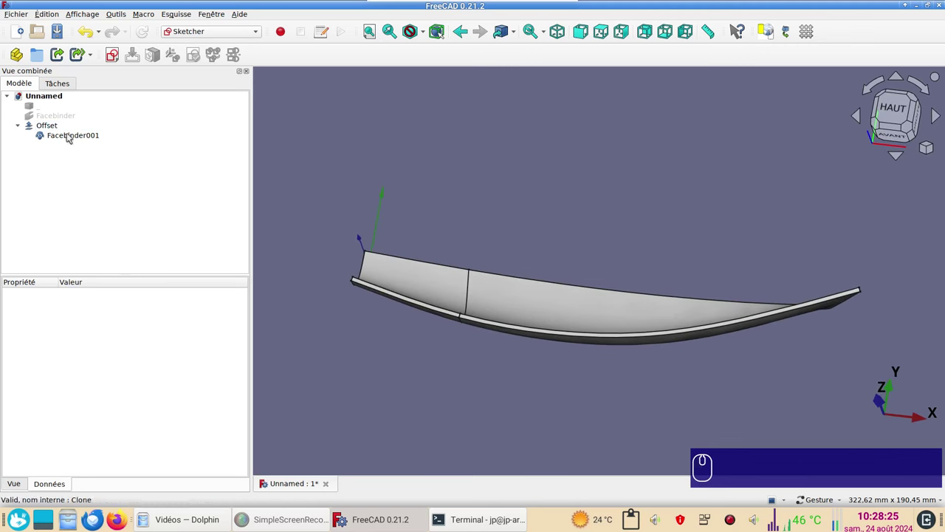
Zoom on the hull's lower edge, then hide the Facebinder001 clone beneath the shell.
click(72, 135)
drag(633, 435, 594, 407)
scroll(up, 3)
scroll(up, 3)
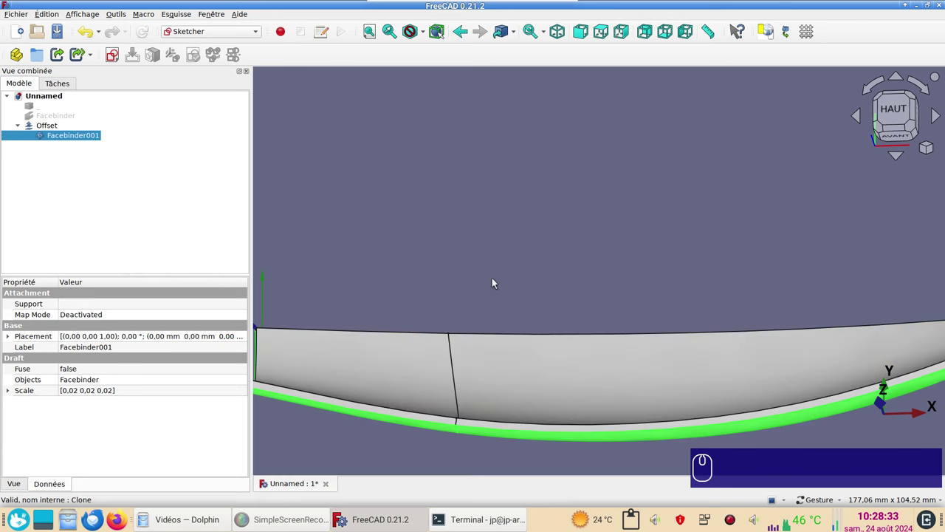
scroll(down, 3)
click(609, 405)
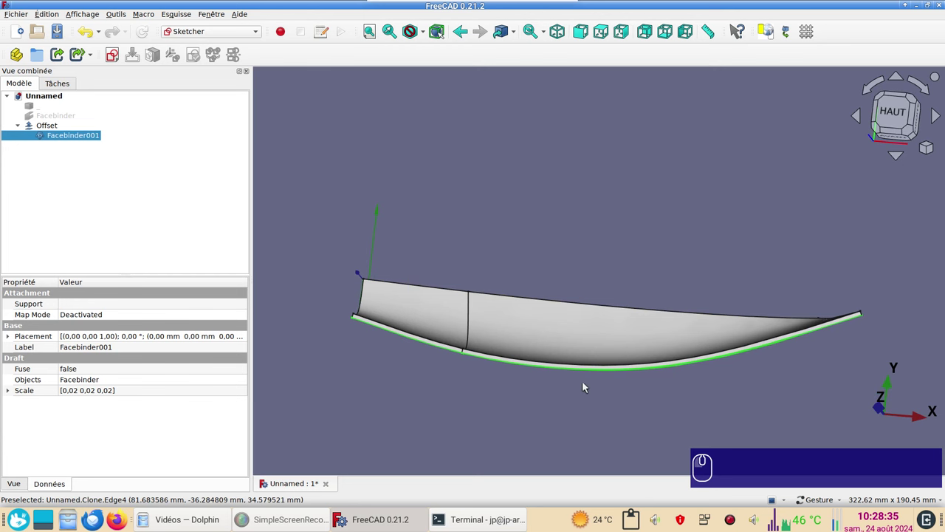
key(space)
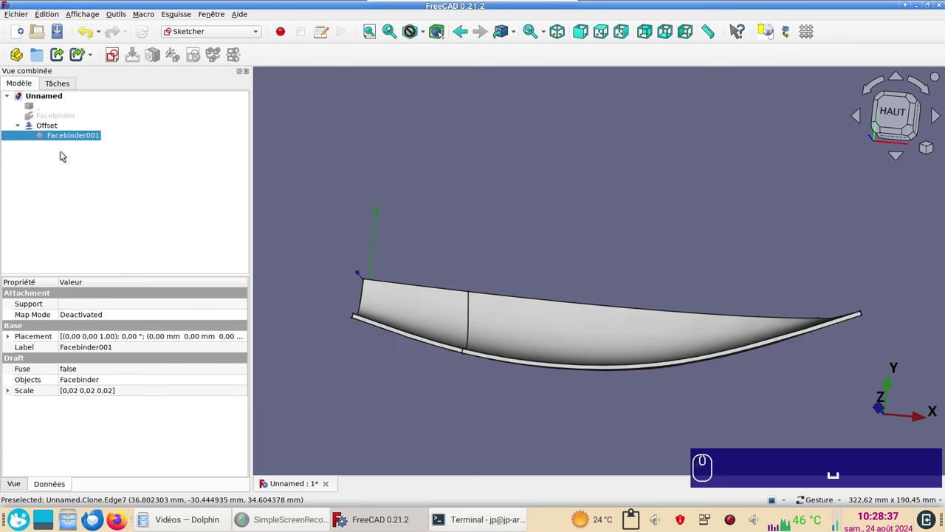
Select the Offset shell and bring up the workbench list.
click(541, 320)
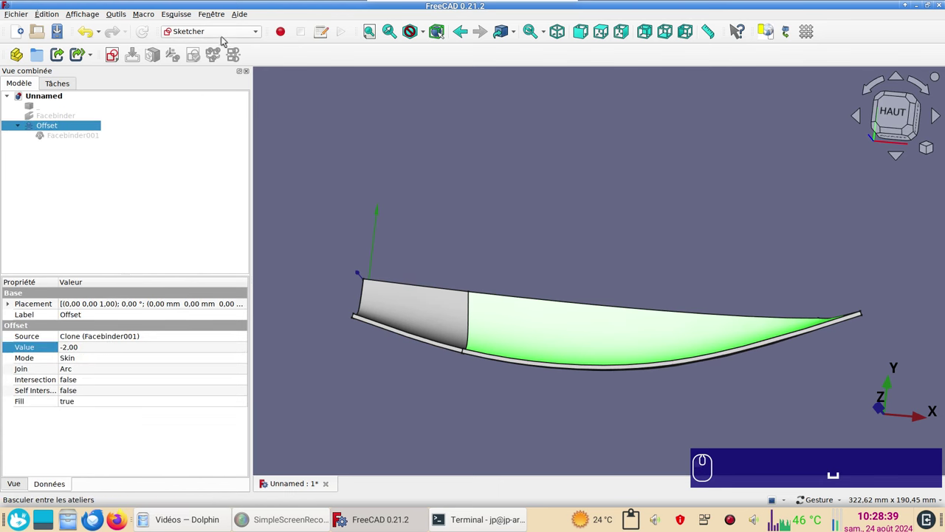
click(230, 34)
click(228, 67)
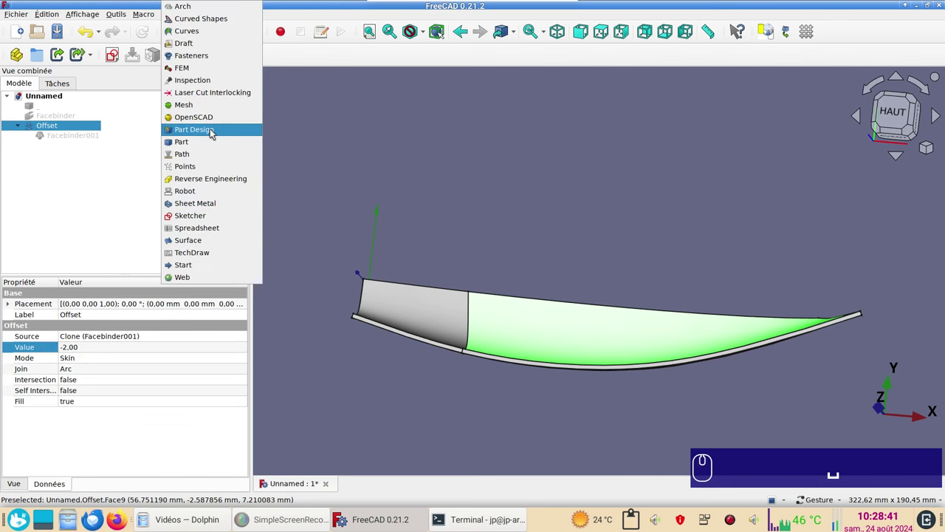
In the Part workbench, mirror the Offset shell across the XZ plane.
click(191, 140)
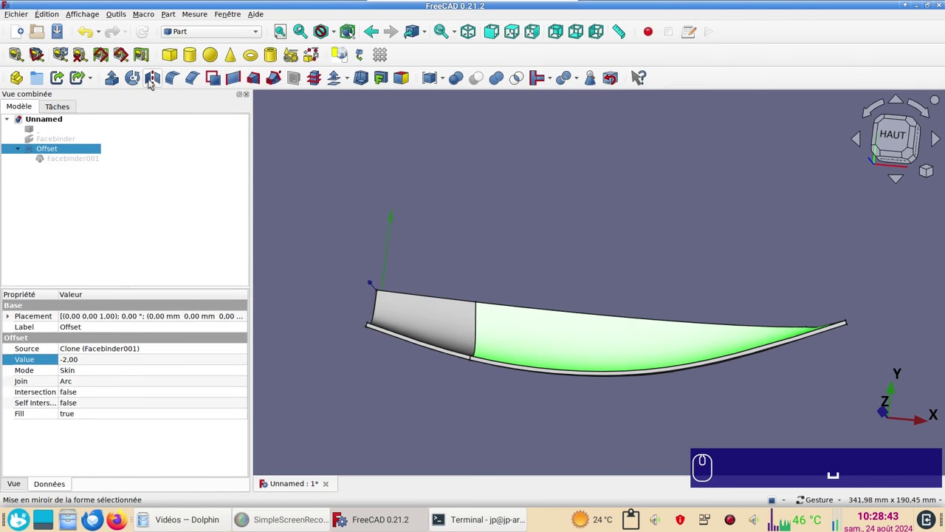
click(161, 81)
click(180, 267)
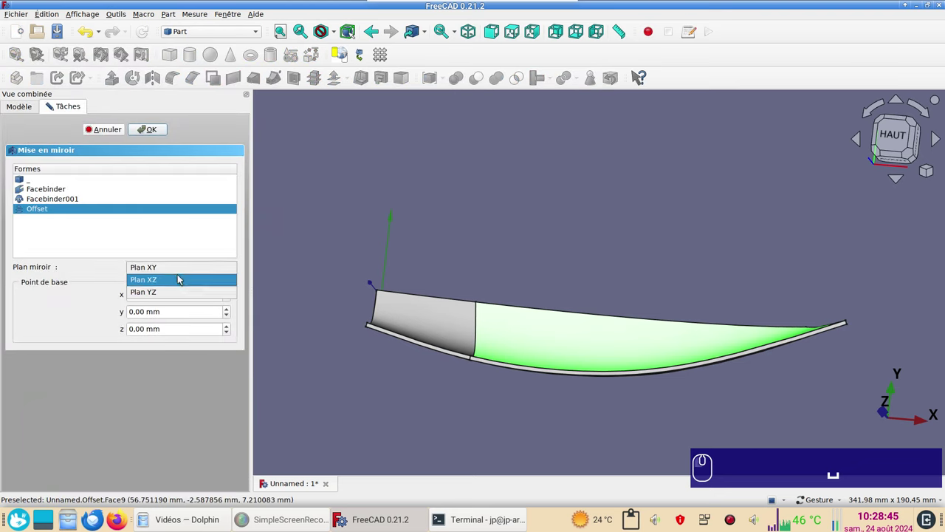
click(183, 279)
click(144, 133)
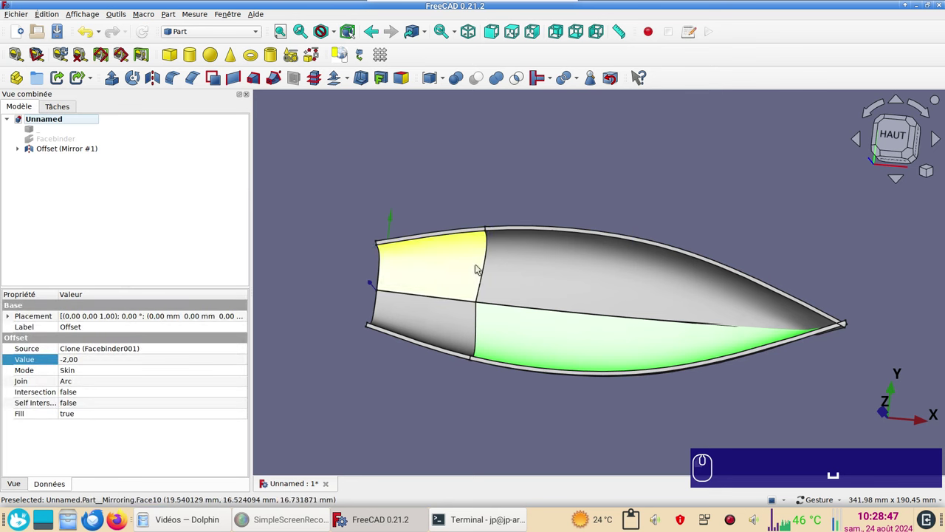
Inspect the mirrored bow tip, undo the mirror, and bring the whole half-hull back into view.
scroll(up, 3)
middle_click(865, 341)
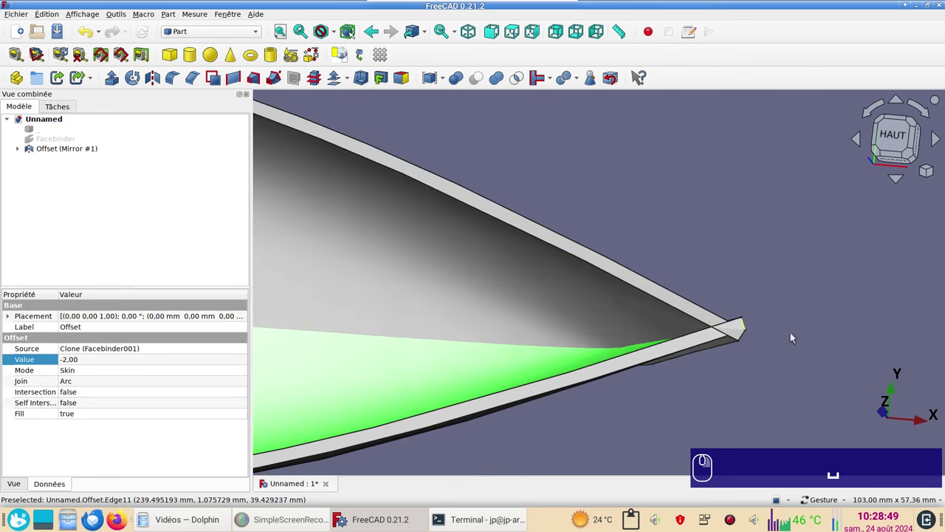
drag(853, 342, 812, 339)
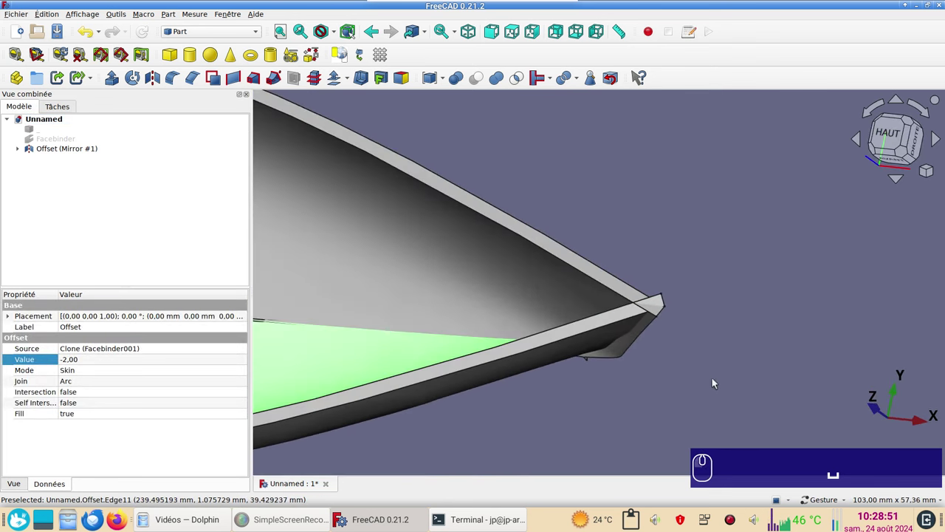
click(671, 401)
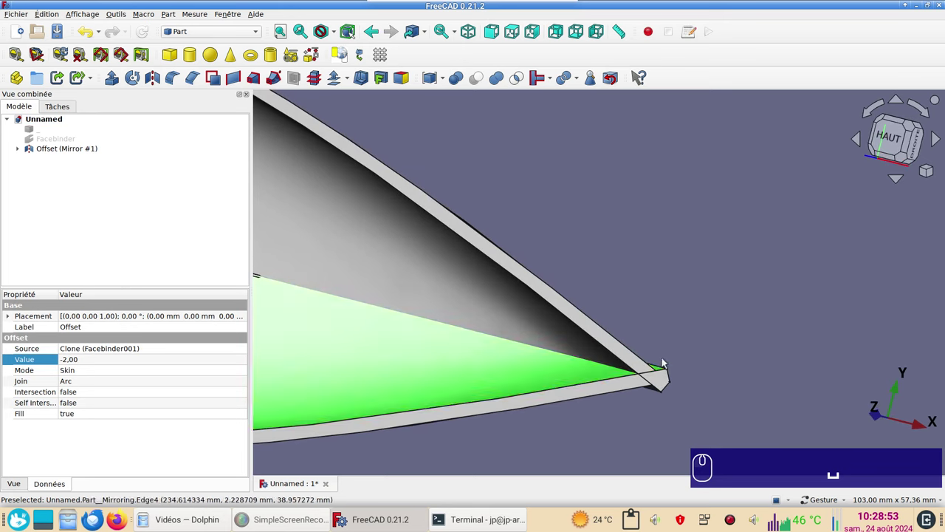
click(89, 35)
scroll(down, 3)
right_click(630, 380)
middle_click(562, 336)
scroll(down, 3)
middle_click(412, 370)
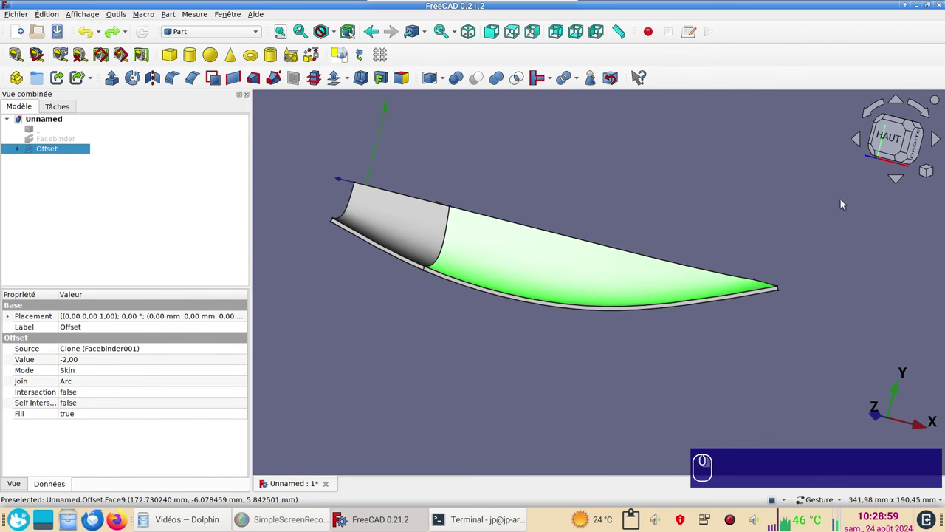
Switch to Sketcher and create a new sketch on the XY plane.
click(888, 145)
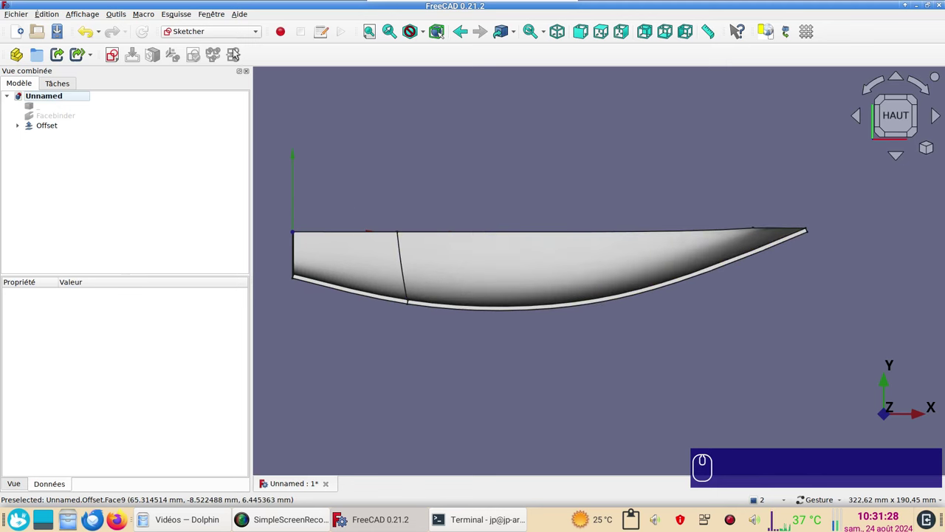
click(244, 33)
click(208, 220)
click(199, 176)
click(401, 144)
click(118, 61)
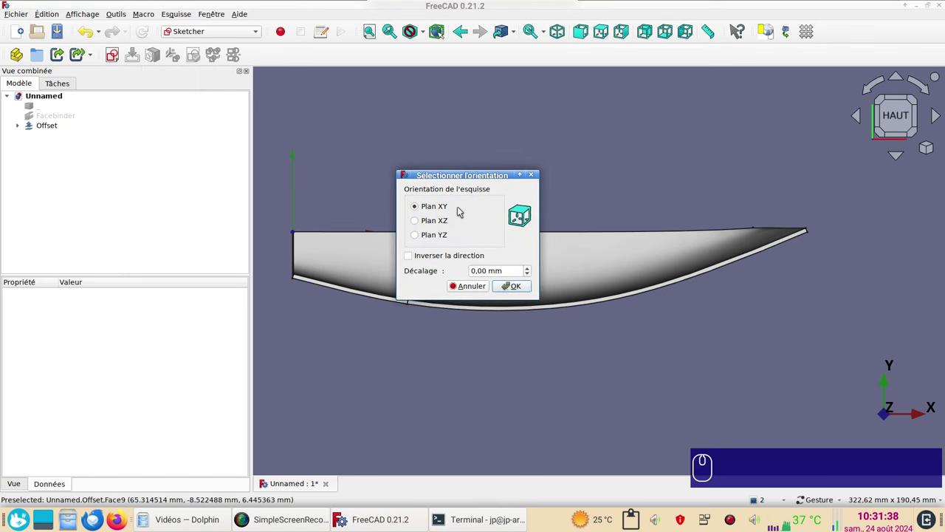
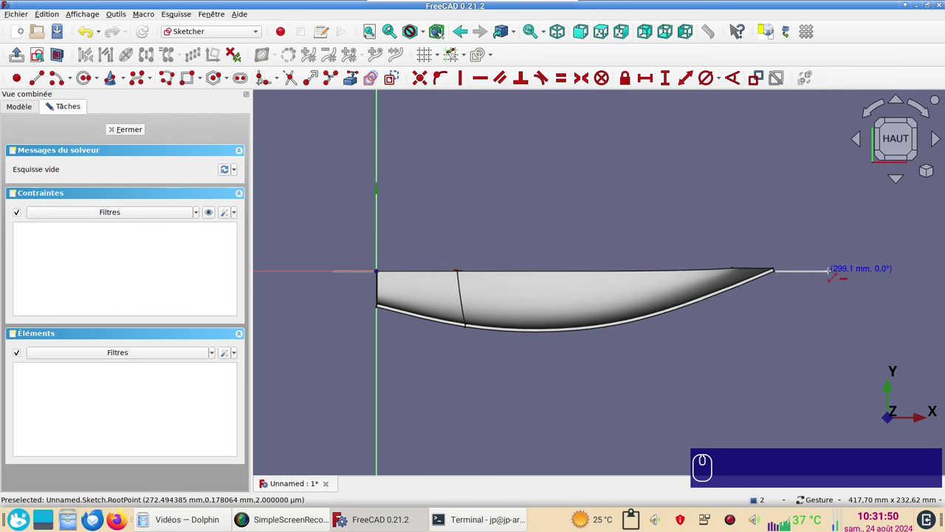
Draw one horizontal line along the hull's top edge past both ends and close the sketch.
click(53, 99)
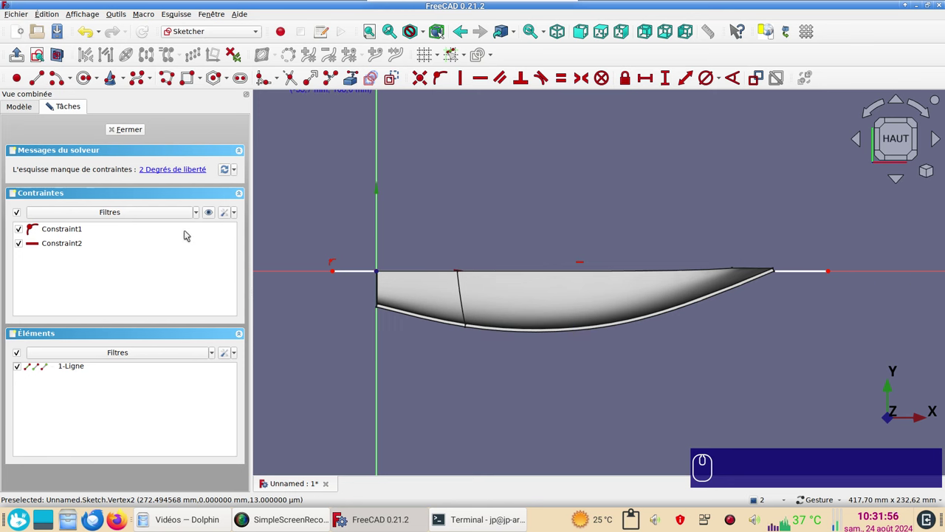
click(132, 130)
click(547, 416)
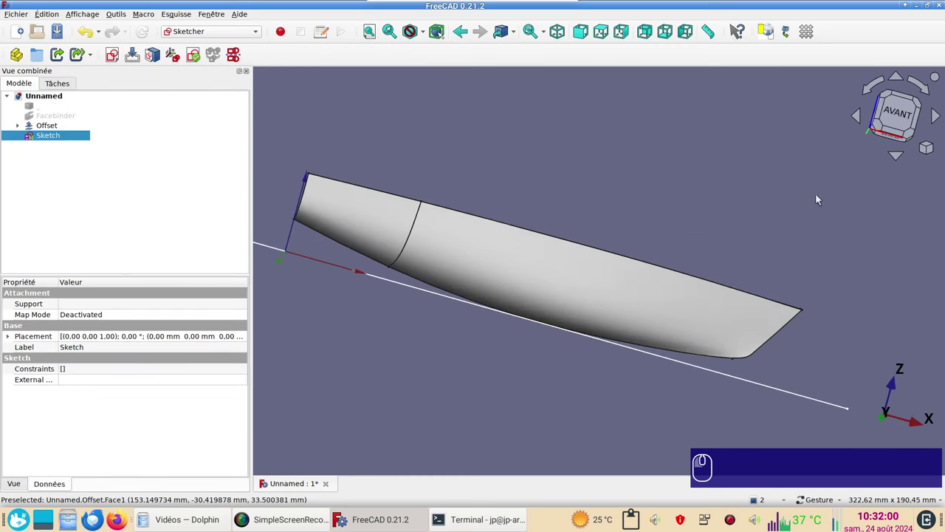
Switch to the Part workbench and start an Extrude on the new Sketch.
click(904, 128)
scroll(up, 3)
scroll(up, 3)
scroll(down, 3)
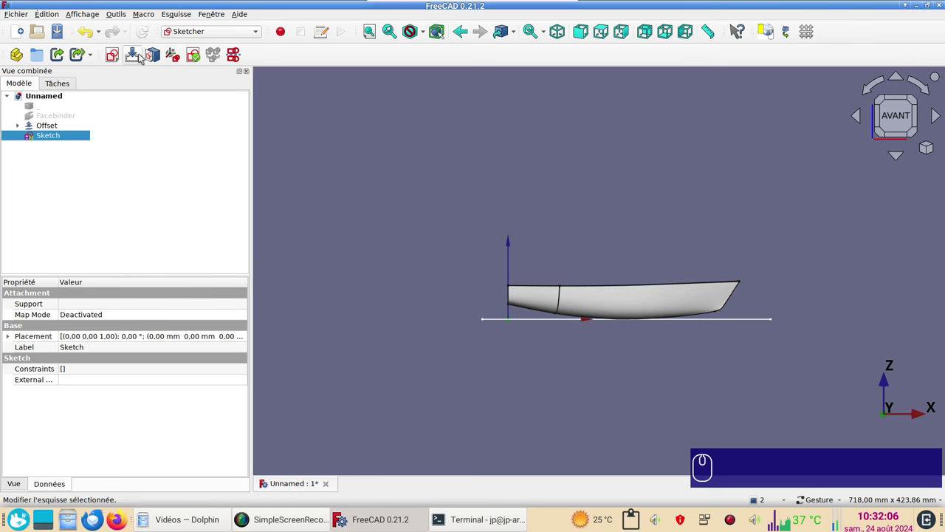
click(222, 38)
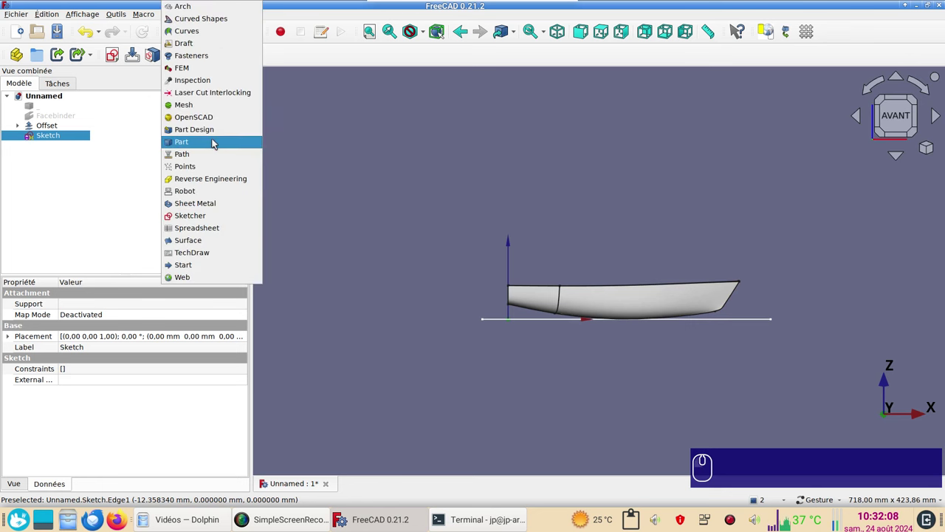
click(214, 142)
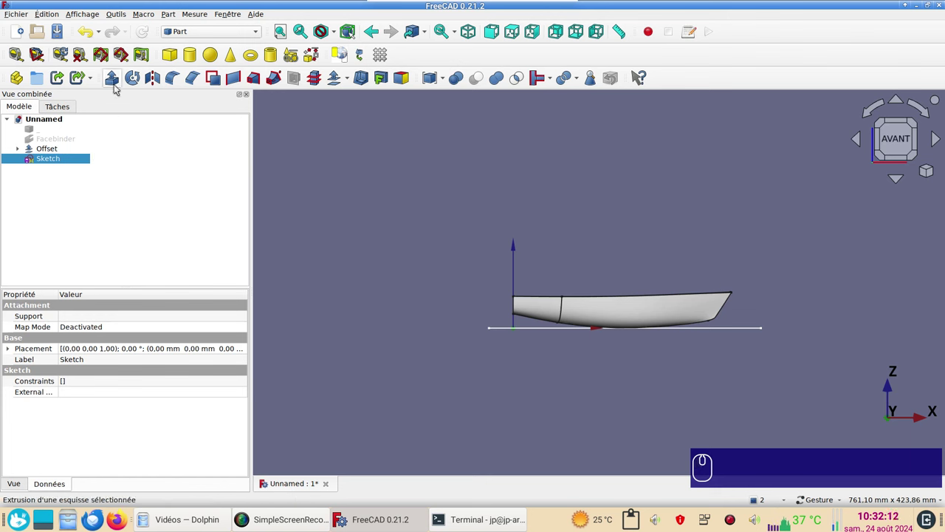
click(121, 89)
Extrude the sketched line 50 mm into a flat surface crossing the hull shell.
click(139, 243)
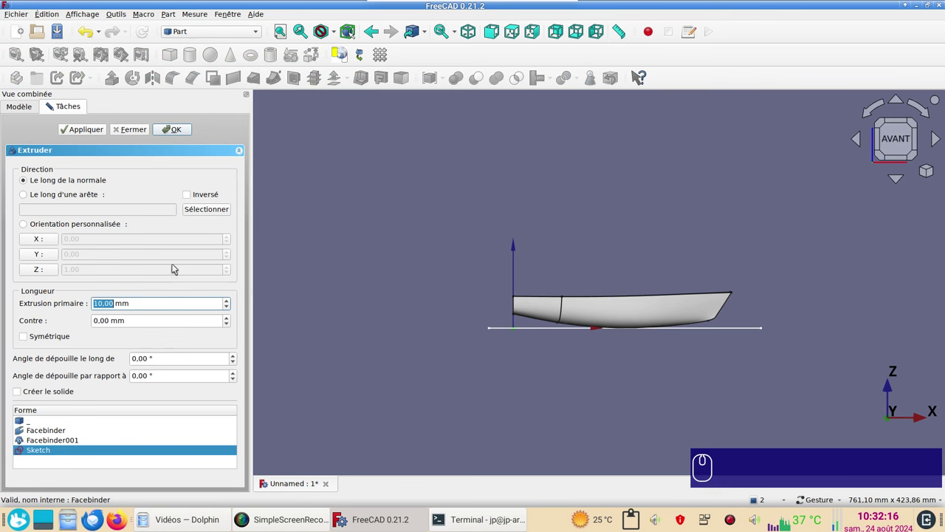
key(KP_5)
key(KP_0)
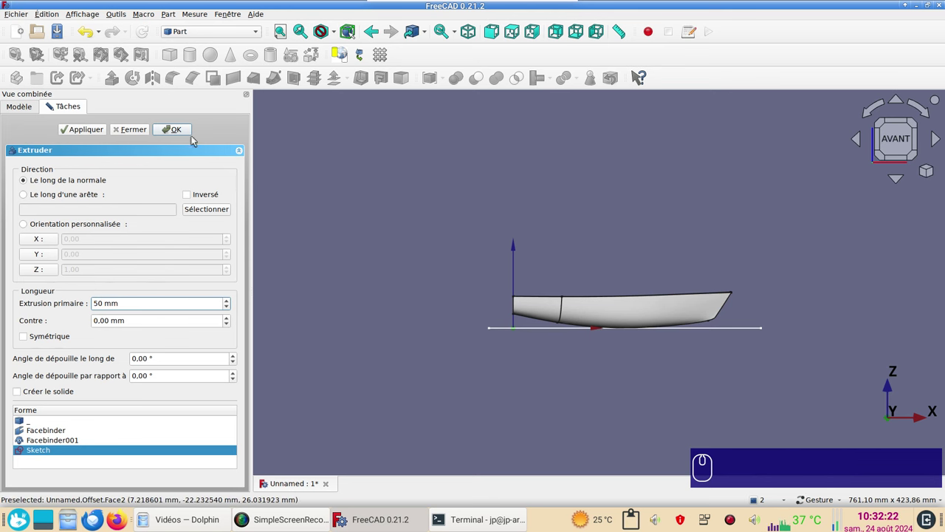
click(193, 125)
drag(638, 222, 620, 320)
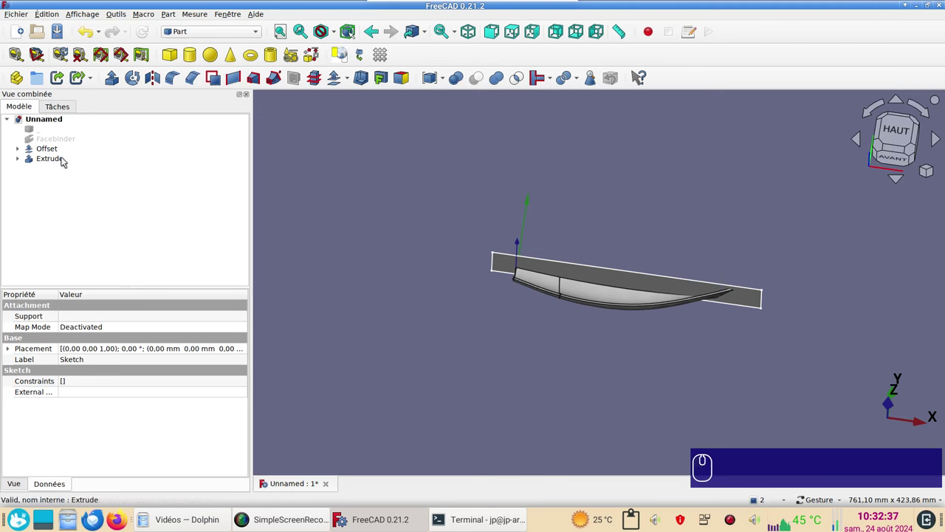
Slice the Offset shell apart with the Extrude surface into an Exploded Slice group.
click(67, 151)
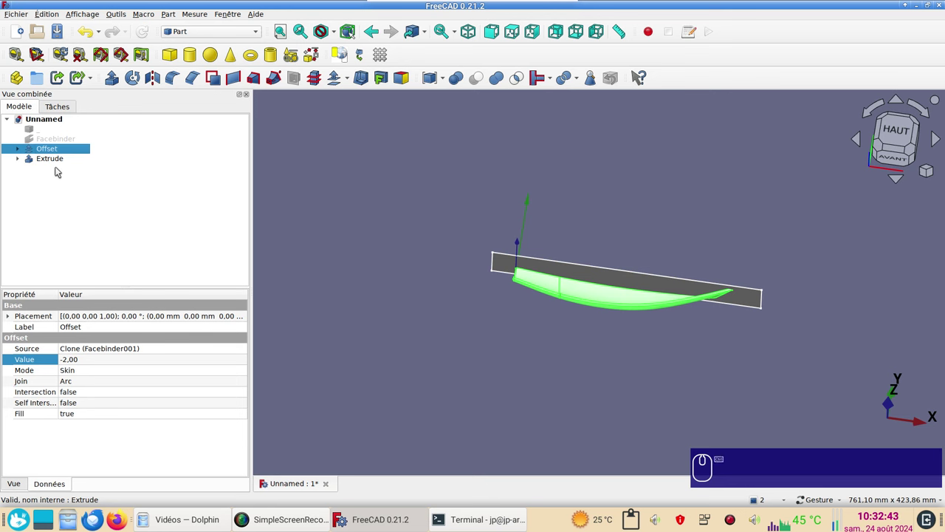
click(61, 162)
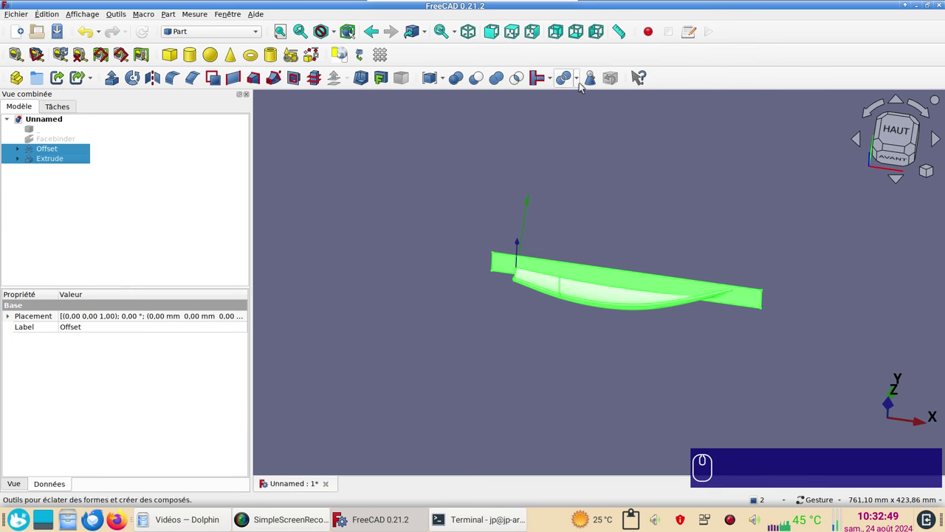
click(584, 86)
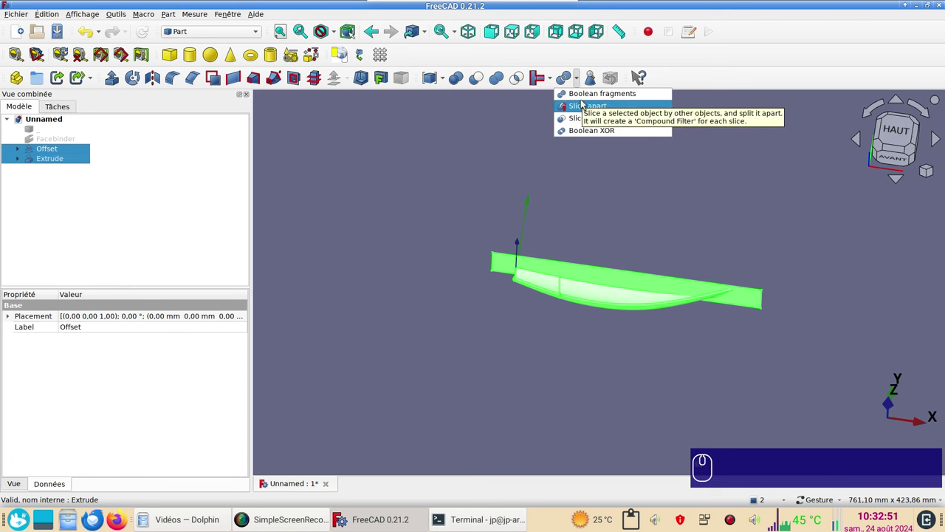
click(583, 106)
click(582, 178)
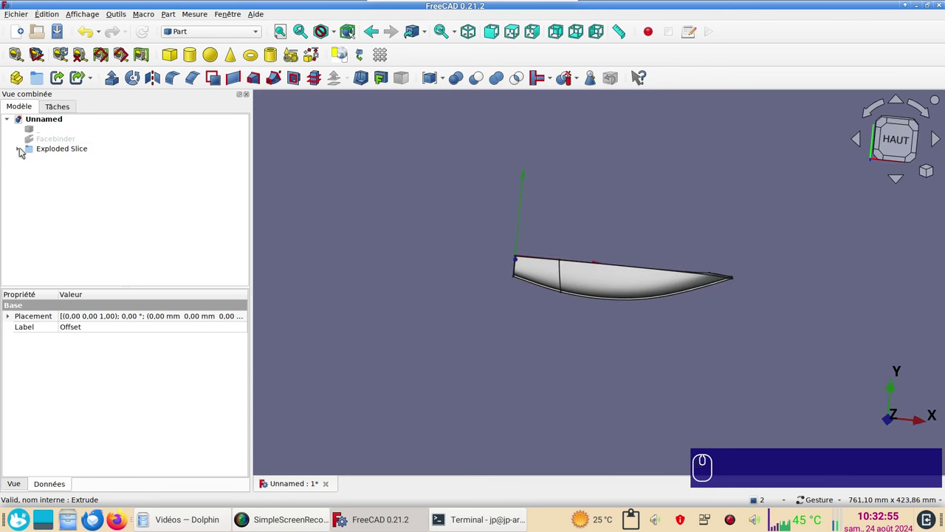
Expand Exploded Slice and hide the Slice.1 piece with Space.
click(24, 151)
click(83, 162)
drag(68, 170, 641, 305)
scroll(up, 3)
key(space)
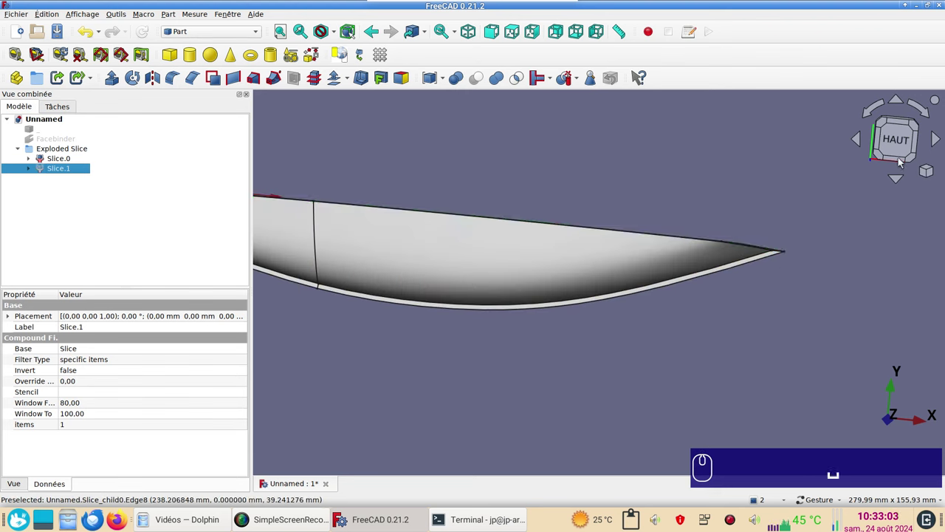
Inspect the remaining Slice.0 hull skin from top and 3D views, then select it for mirroring.
click(904, 156)
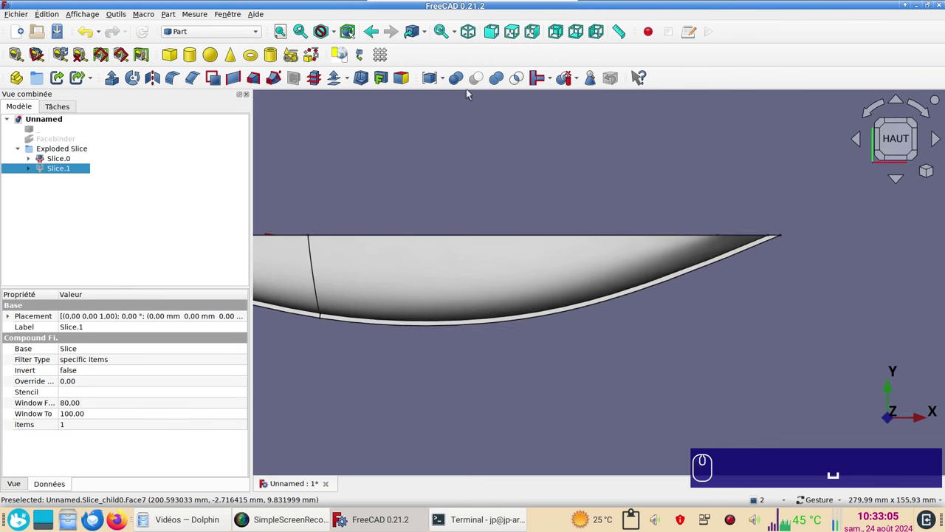
scroll(down, 3)
drag(441, 216, 505, 206)
scroll(up, 3)
scroll(down, 3)
drag(500, 358, 644, 383)
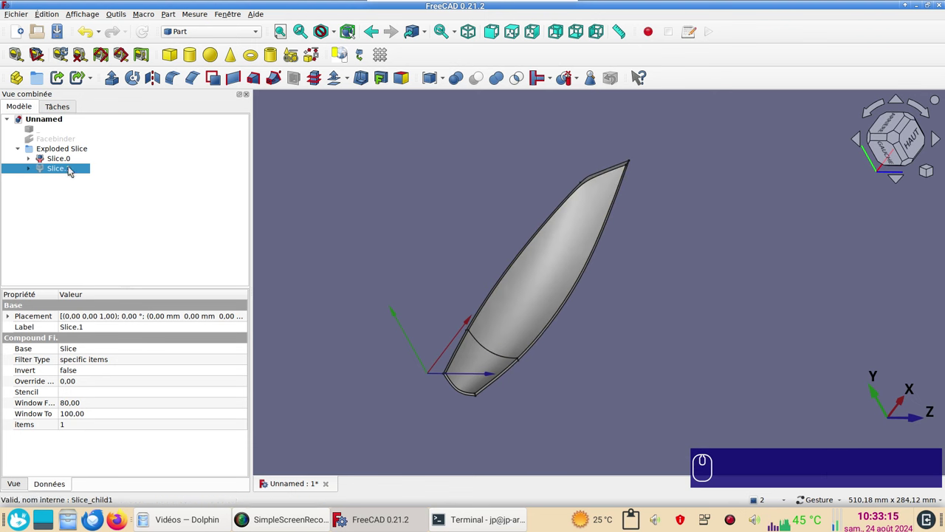
click(70, 160)
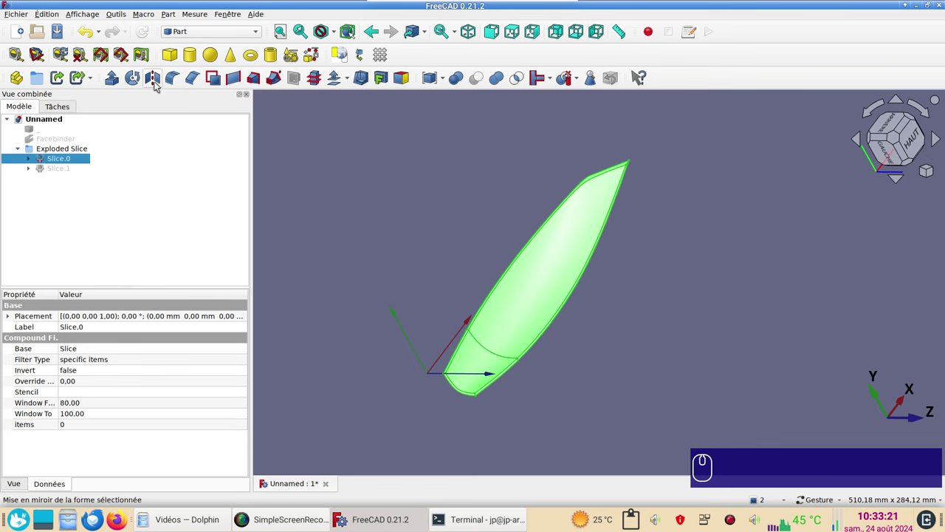
Start Part Mirroring on Slice.0 with the XY mirror plane at the origin.
click(157, 85)
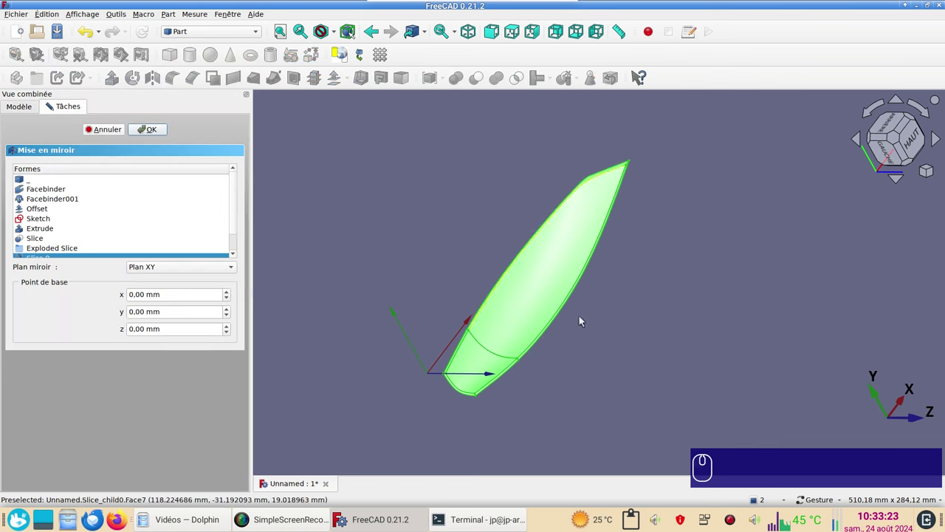
drag(742, 394, 644, 380)
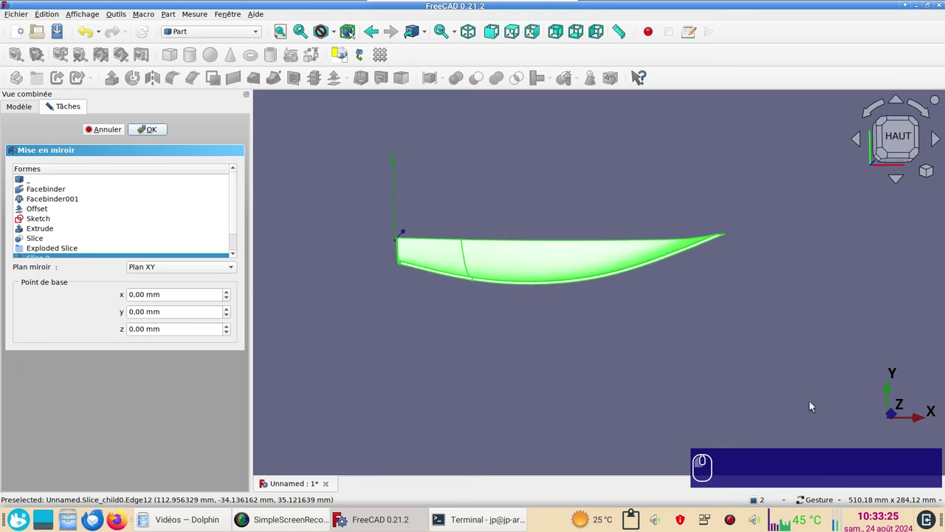
click(789, 418)
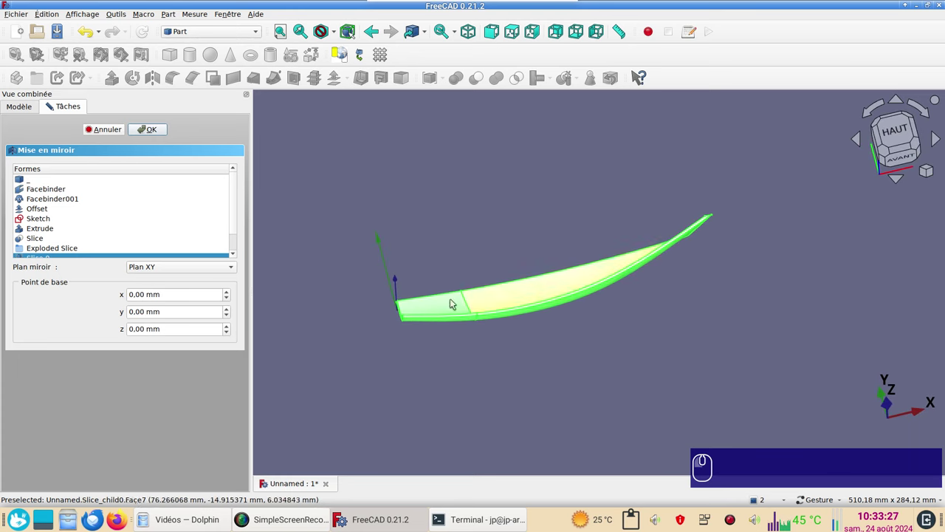
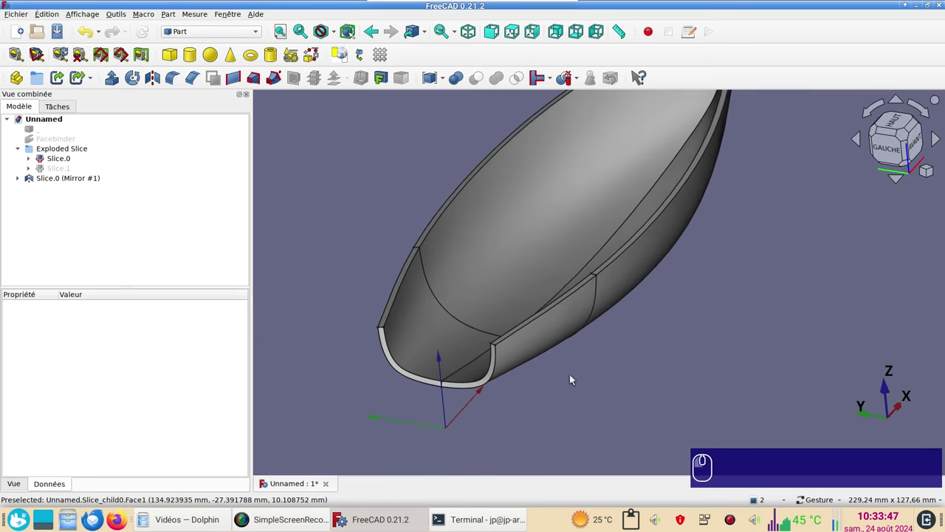
Confirm the mirrored Slice.0 half and bring the hull's open end into close view.
key(Delete)
click(683, 402)
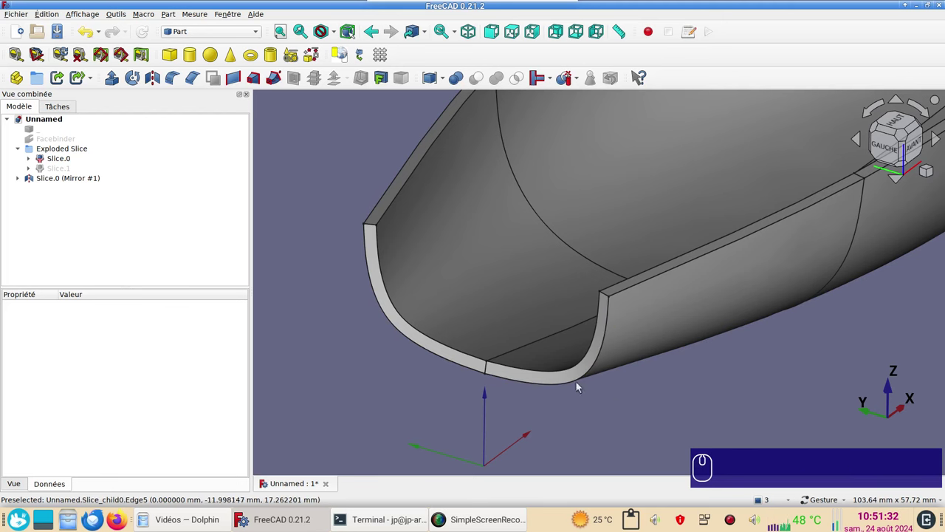
drag(248, 36, 232, 29)
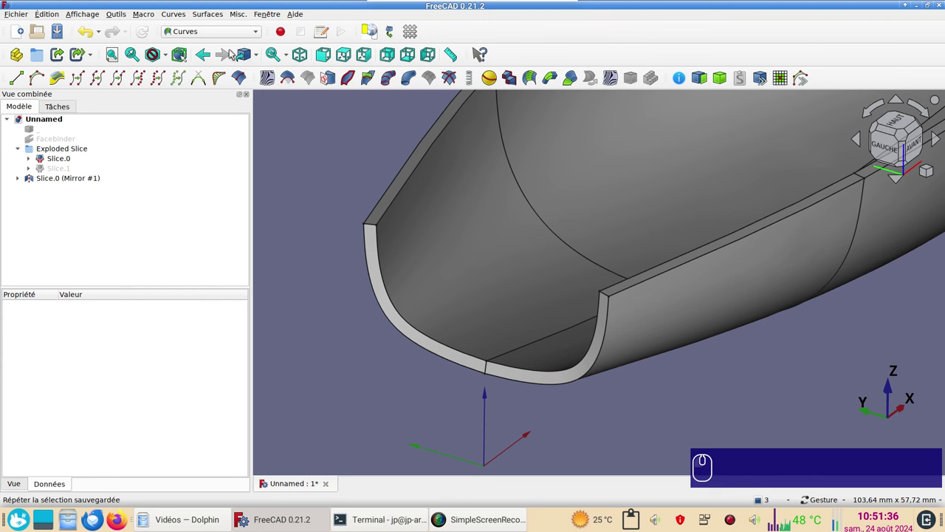
Join the rim edges of Slice.0 and its mirror into one JoinCurve.
click(398, 325)
click(528, 385)
click(539, 424)
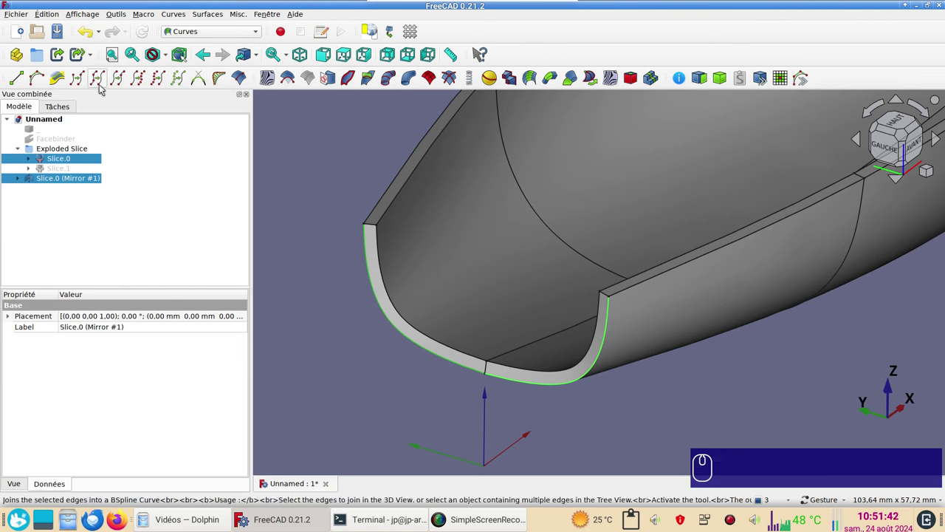
click(102, 84)
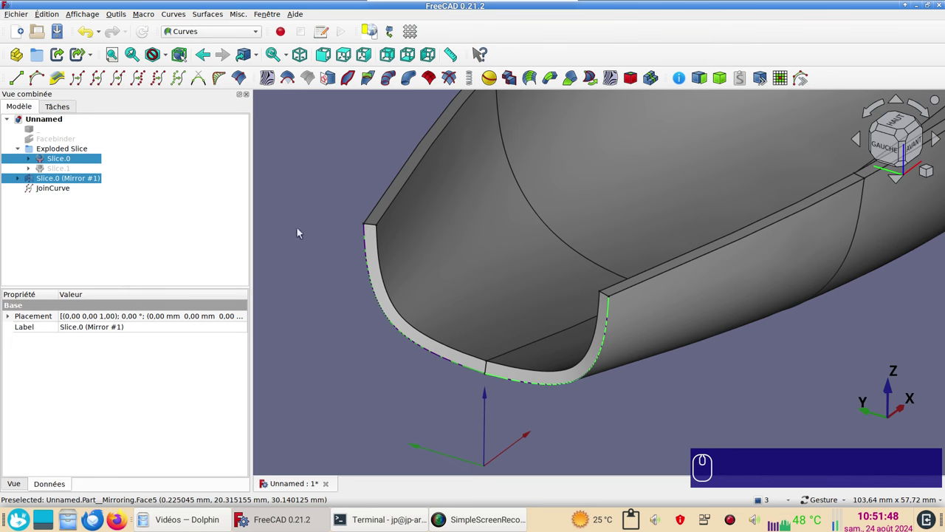
Orbit and turn the view to face the hull's open end and inspect the joined rim.
drag(679, 406, 812, 357)
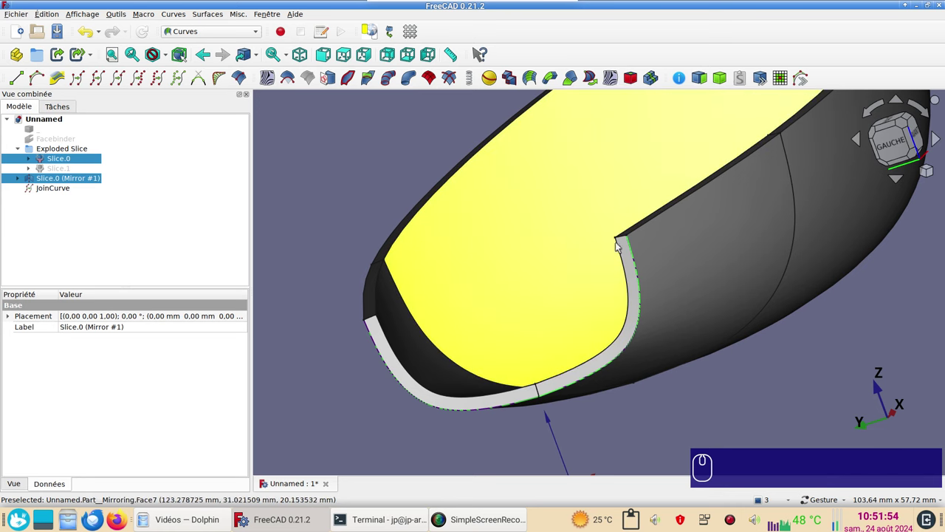
click(889, 156)
scroll(up, 3)
drag(461, 244, 448, 199)
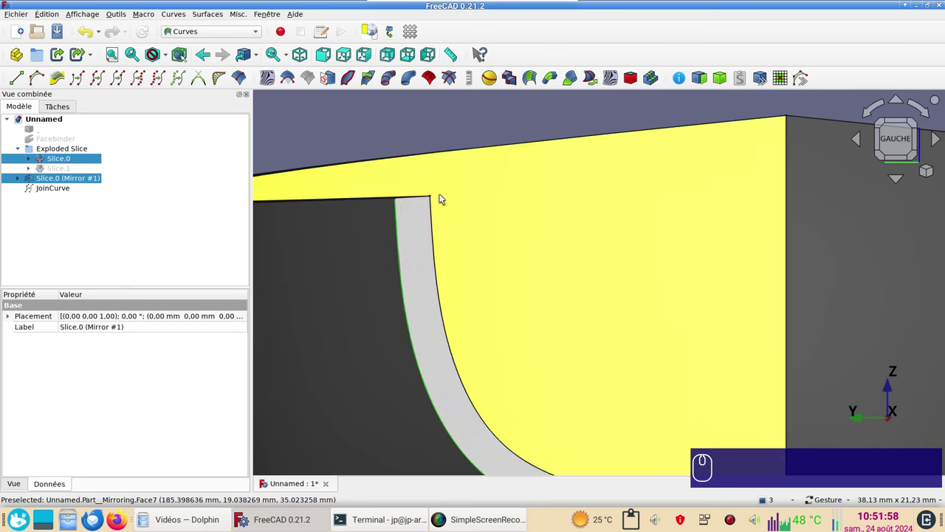
scroll(down, 3)
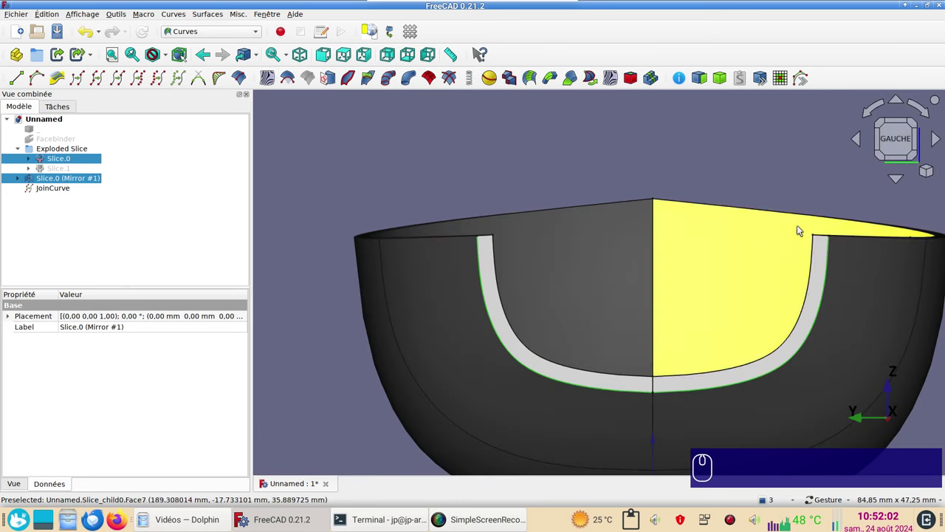
scroll(down, 3)
click(237, 34)
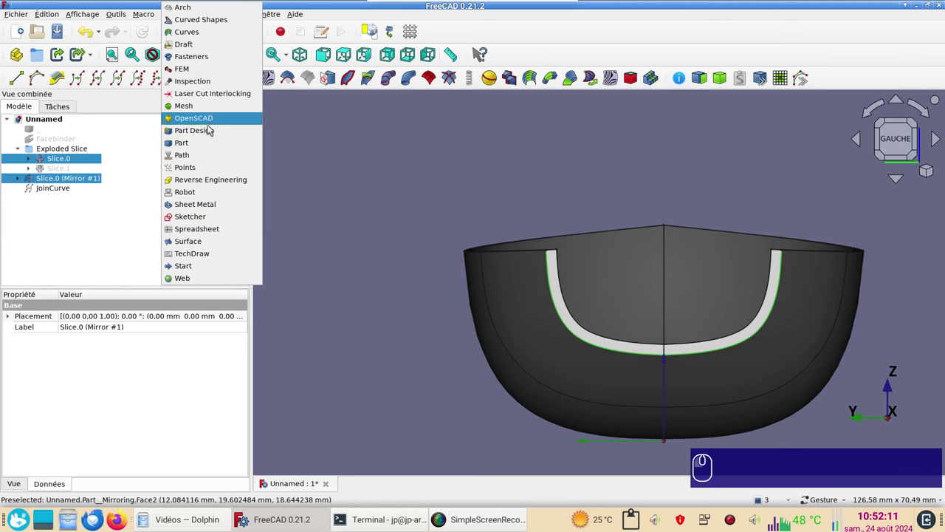
Switch to Sketcher and create a new empty sketch on the chosen orientation plane facing the hull's end.
click(203, 216)
click(343, 201)
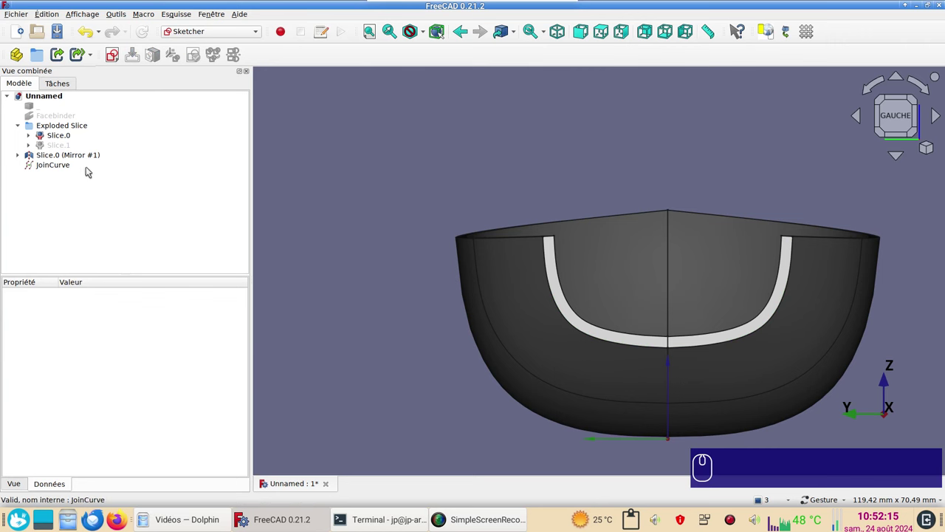
drag(204, 209, 417, 205)
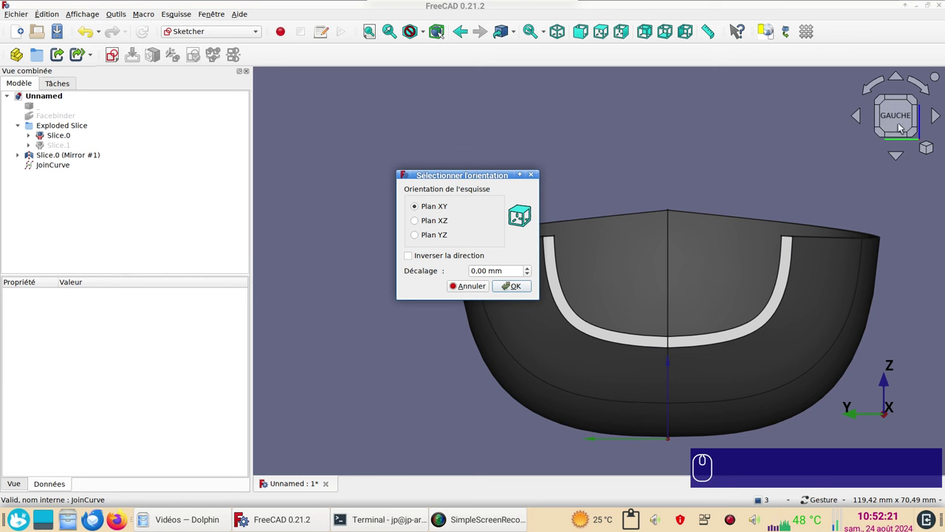
click(440, 235)
click(528, 285)
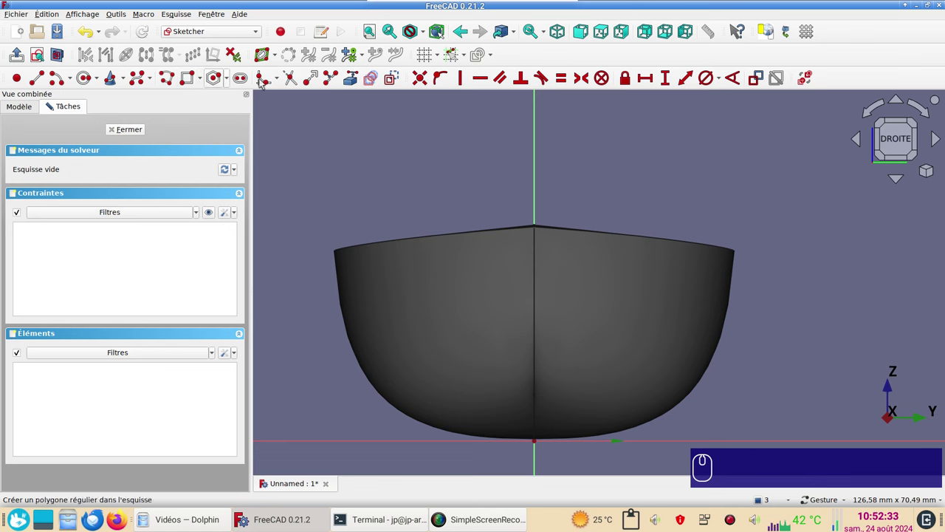
In wireframe display, add external rim geometry and draw a line joining the two rim tips.
click(430, 35)
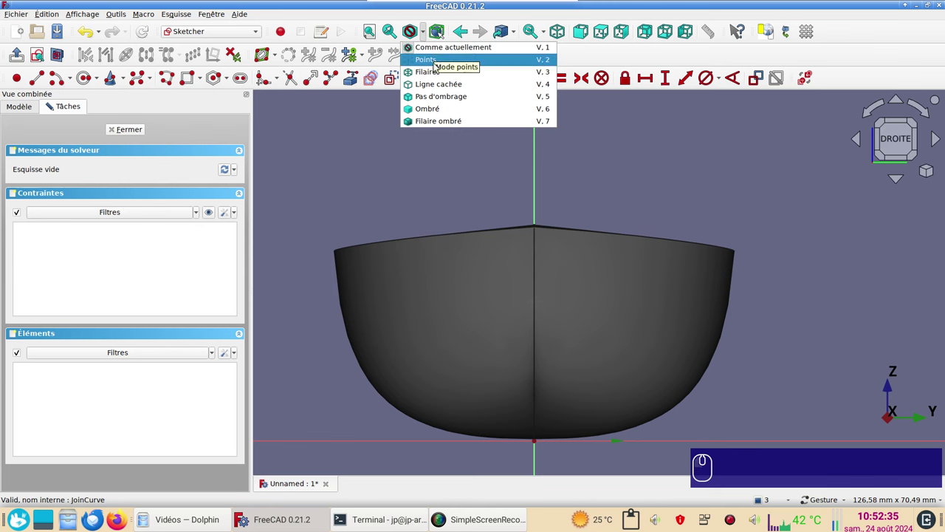
click(435, 73)
click(397, 125)
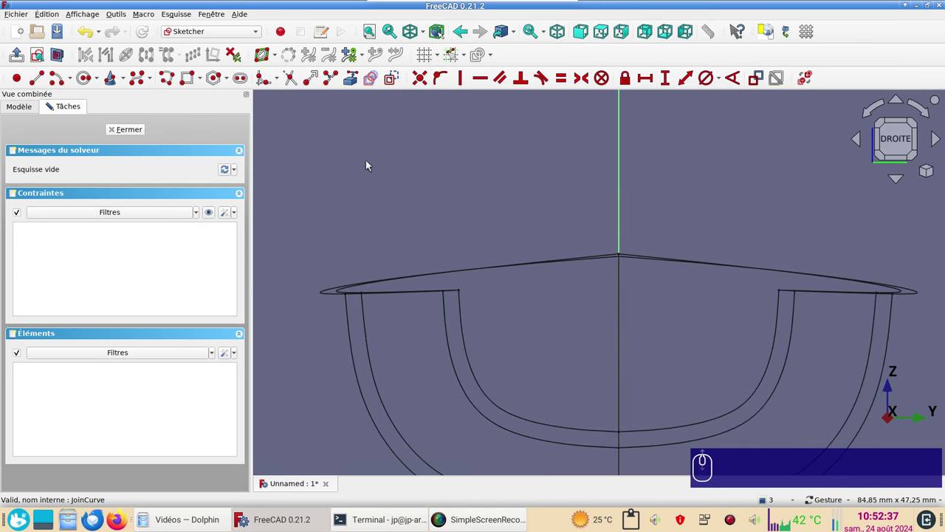
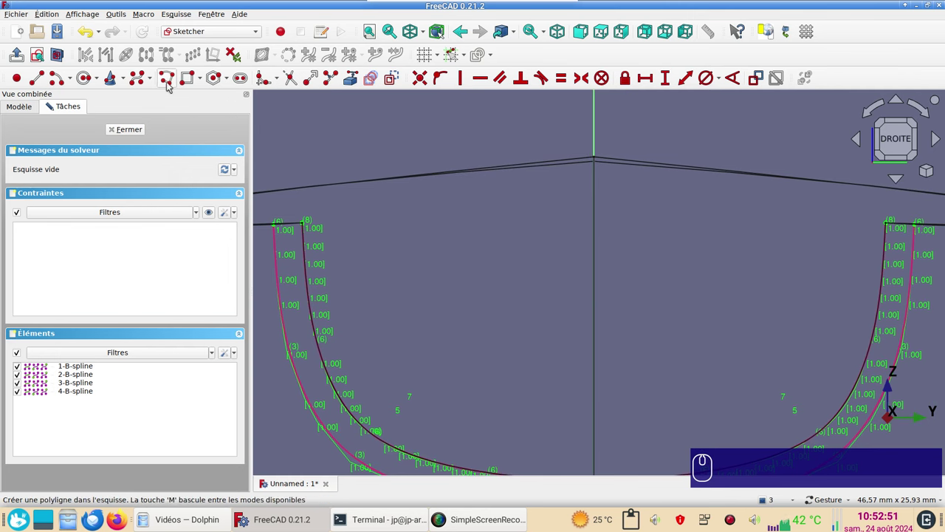
click(174, 85)
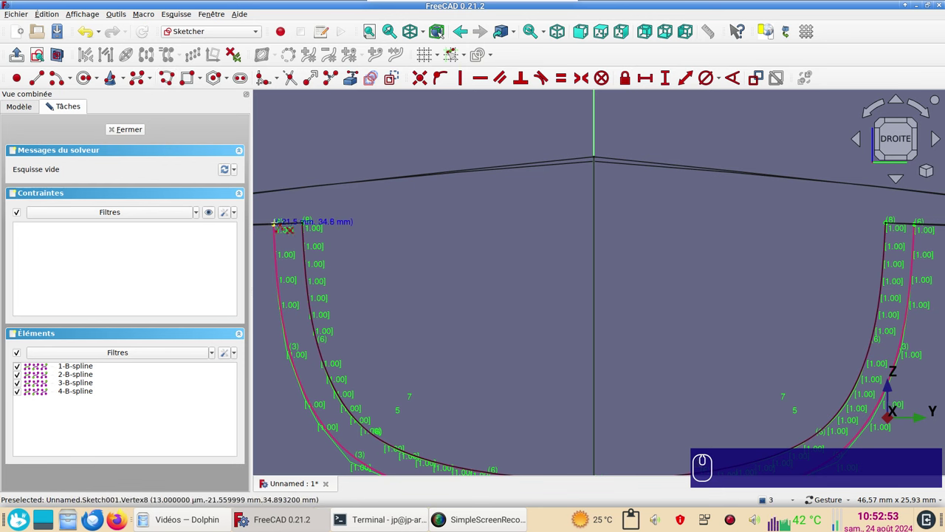
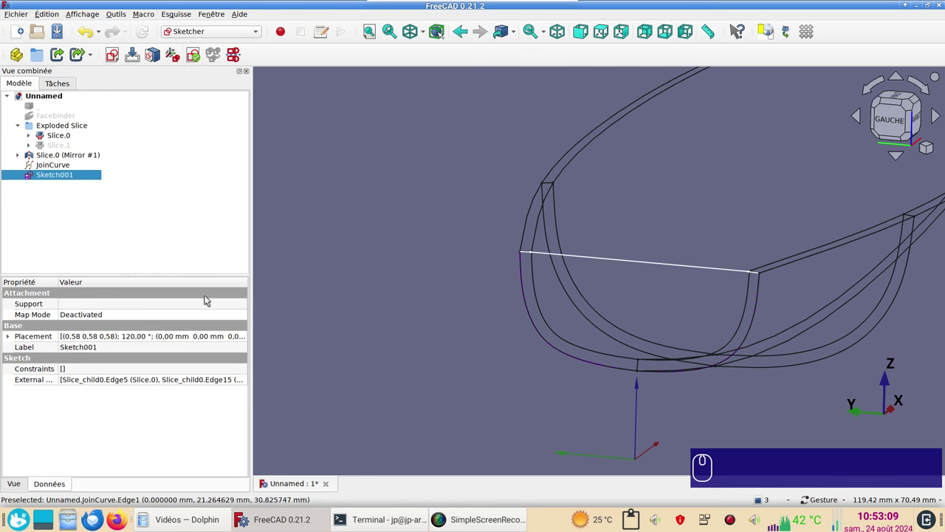
Return to shaded display, close Sketch001 and select it together with JoinCurve.
key(v)
key(KP_1)
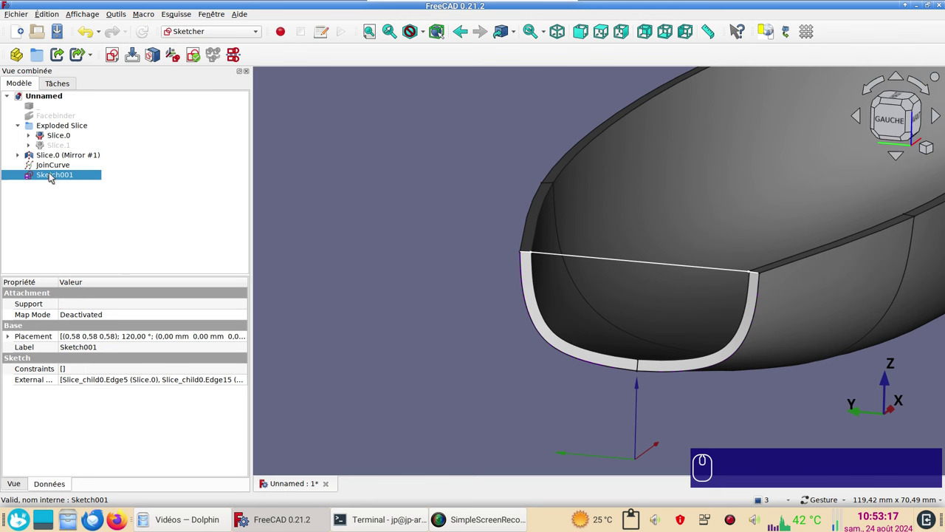
click(59, 169)
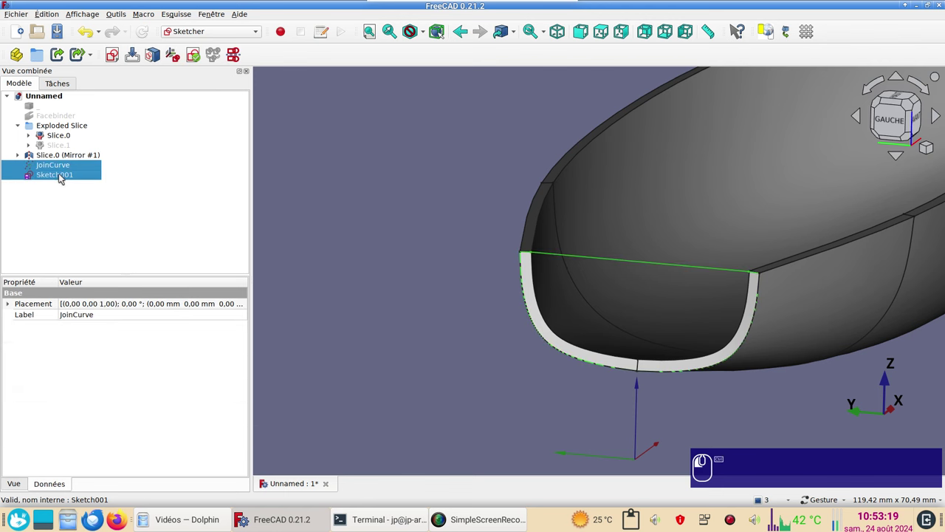
Create a Ruled_Surface from JoinCurve and Sketch001 closing the hull's open end.
drag(245, 32, 218, 145)
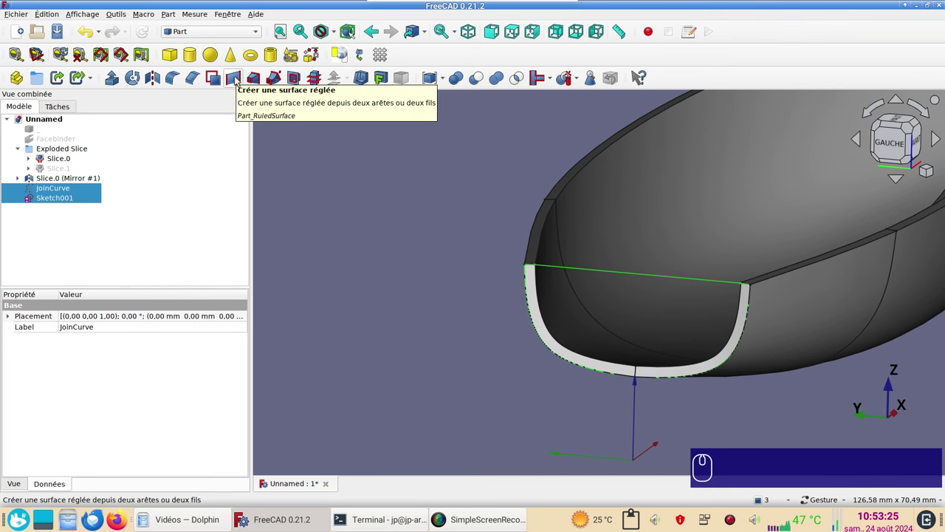
click(240, 80)
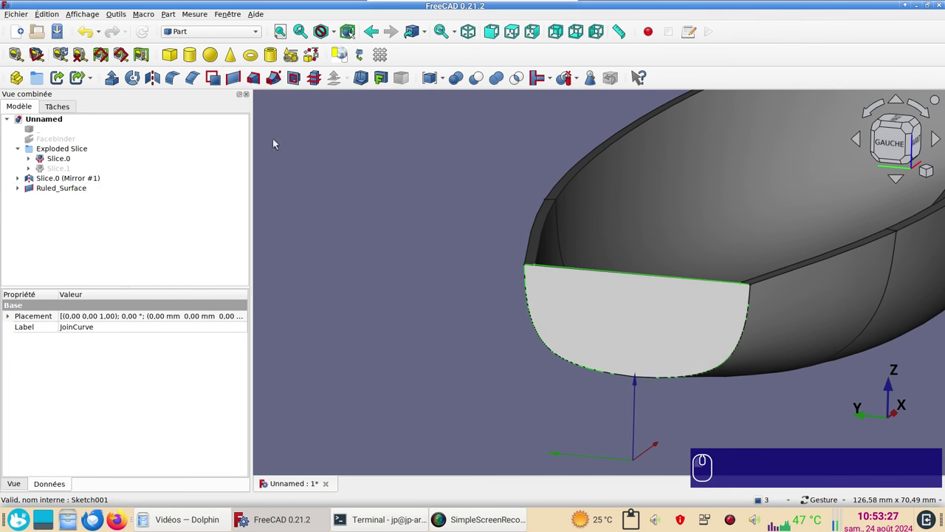
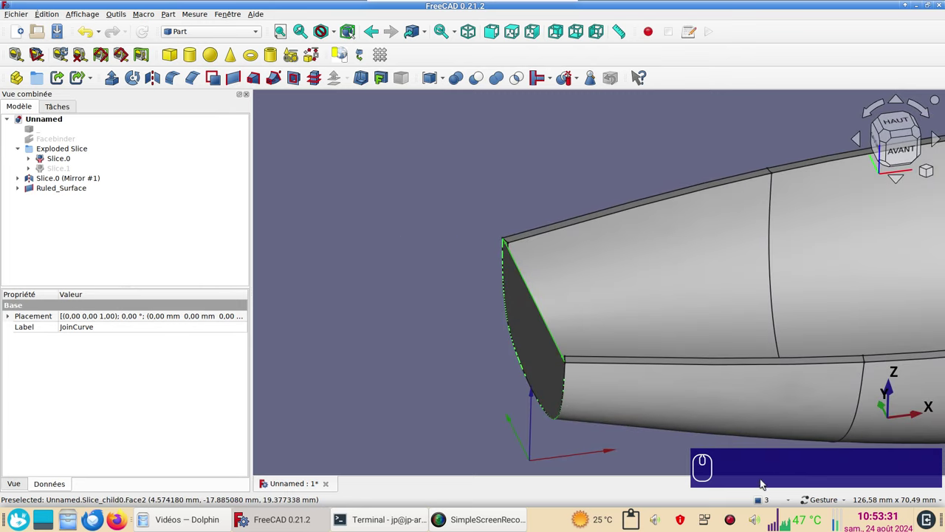
drag(375, 384, 293, 219)
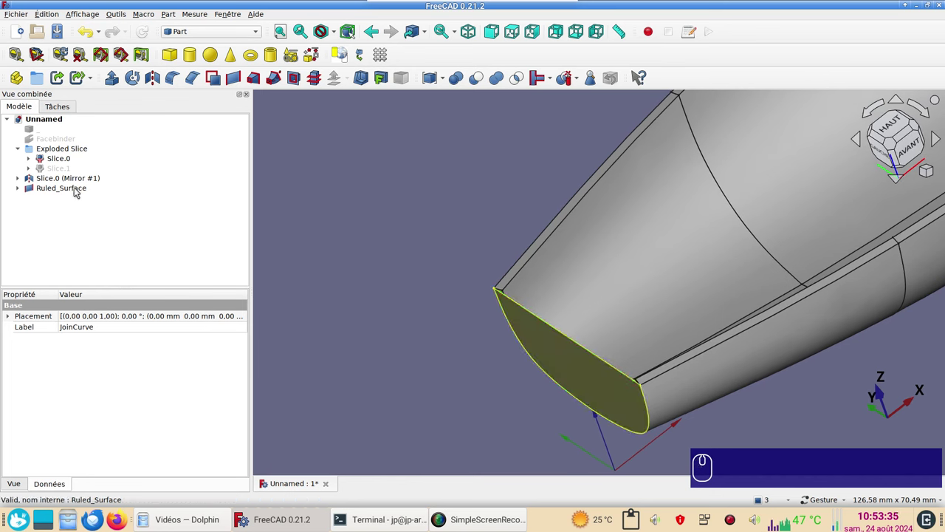
Hide the Ruled_Surface's source curves and select the green end face for extrusion.
click(80, 190)
click(25, 189)
click(53, 202)
key(space)
click(64, 215)
key(space)
click(60, 192)
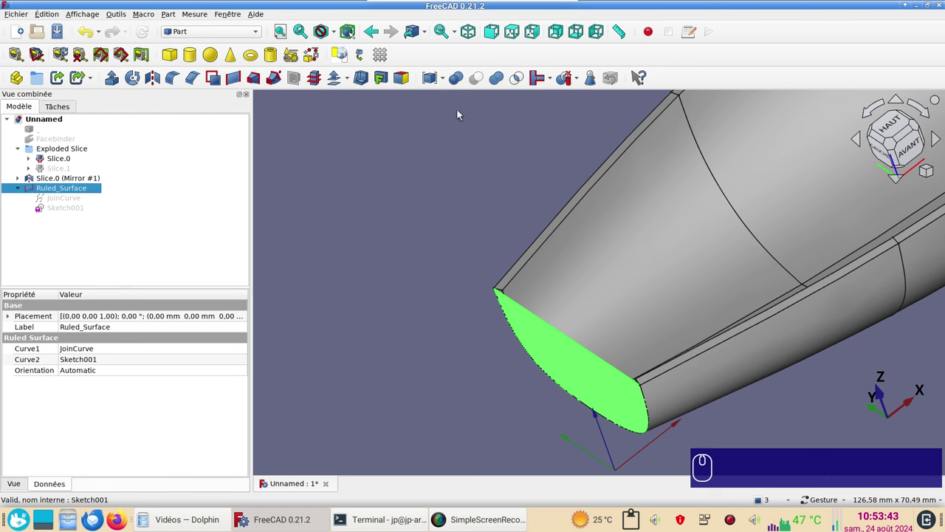
click(123, 85)
drag(122, 133, 141, 259)
key(KP_2)
Extrude the end face 2 mm as a solid along custom direction X=1, creating Extrude001.
click(63, 393)
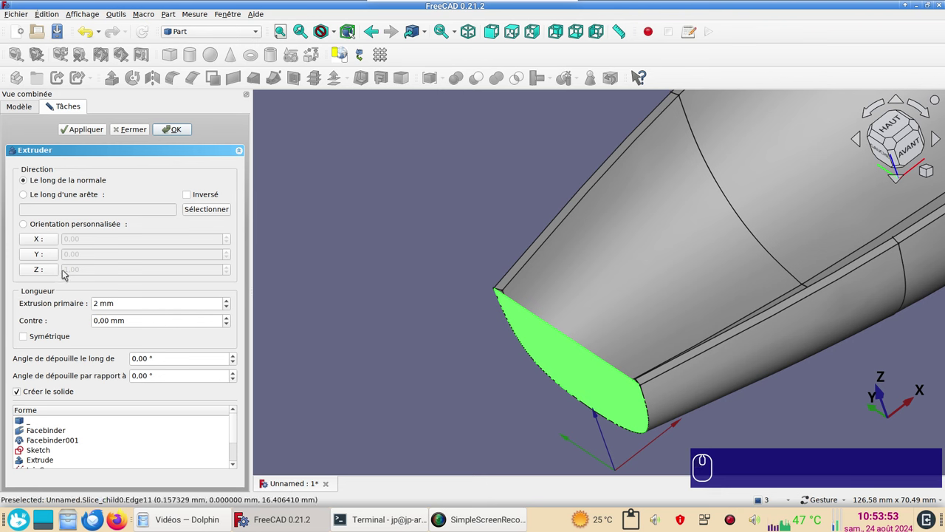
click(46, 241)
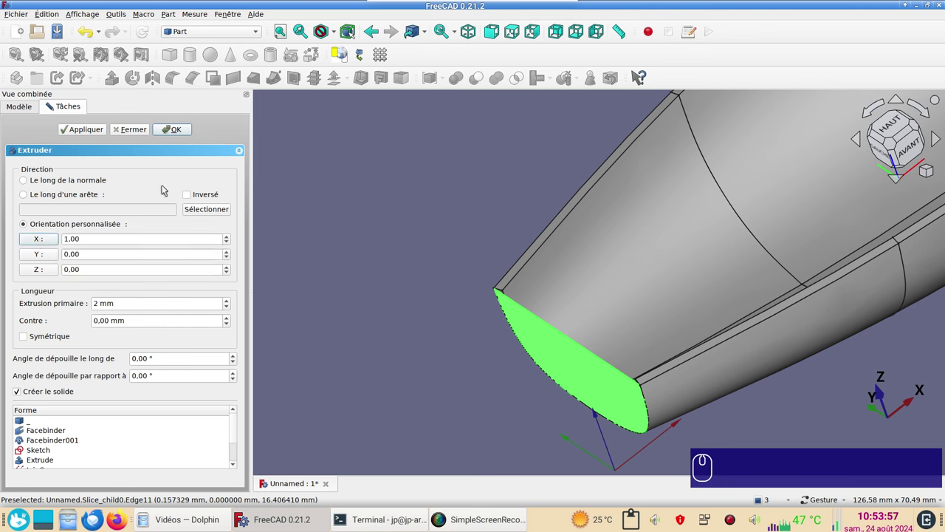
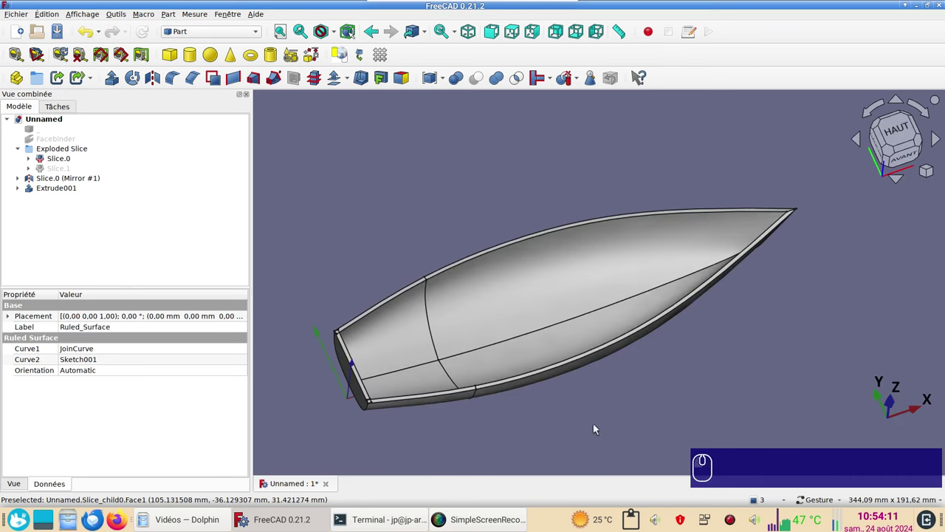
drag(521, 445, 549, 416)
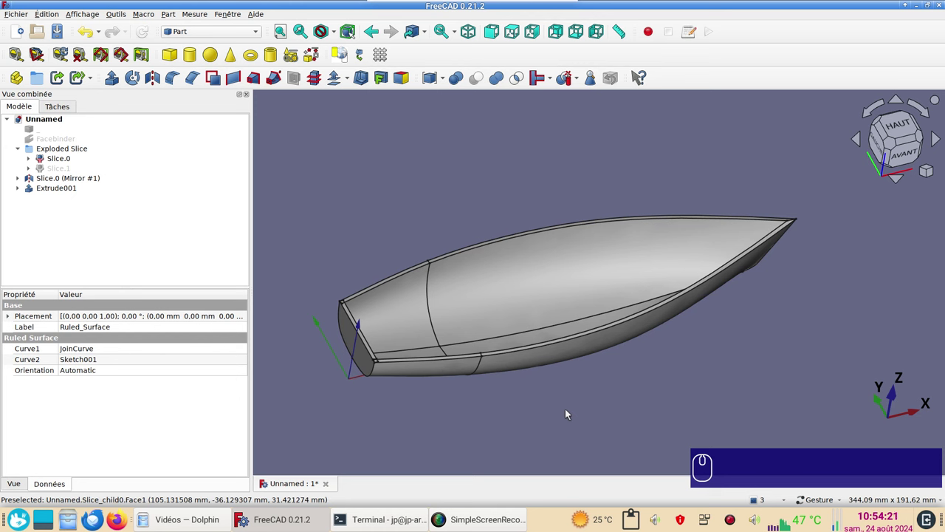
click(743, 421)
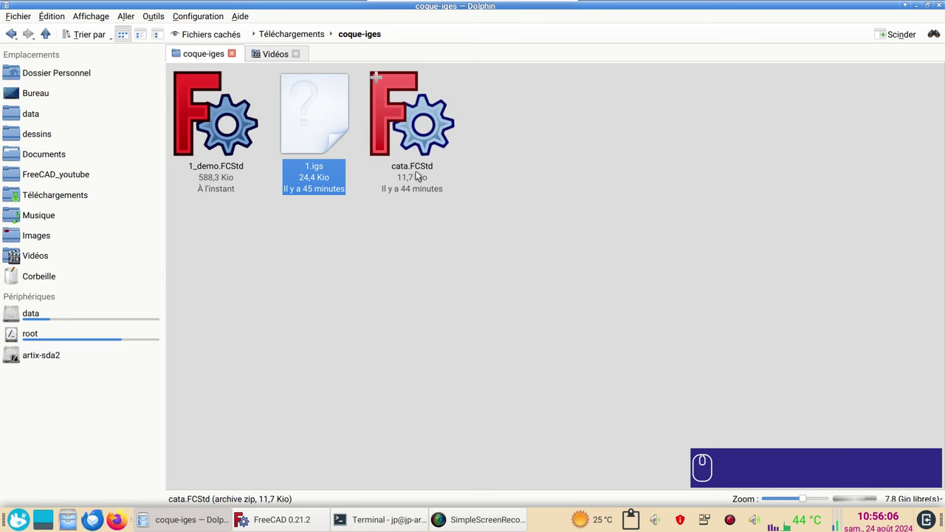
Open cata.FCStd from the coque-iges folder, showing its green hull shape in FreeCAD.
drag(404, 127, 459, 303)
click(460, 303)
drag(402, 204, 216, 172)
click(44, 127)
click(678, 371)
scroll(up, 3)
Inspect the _c hull solid from several angles, then switch to the Draft workbench.
right_click(497, 313)
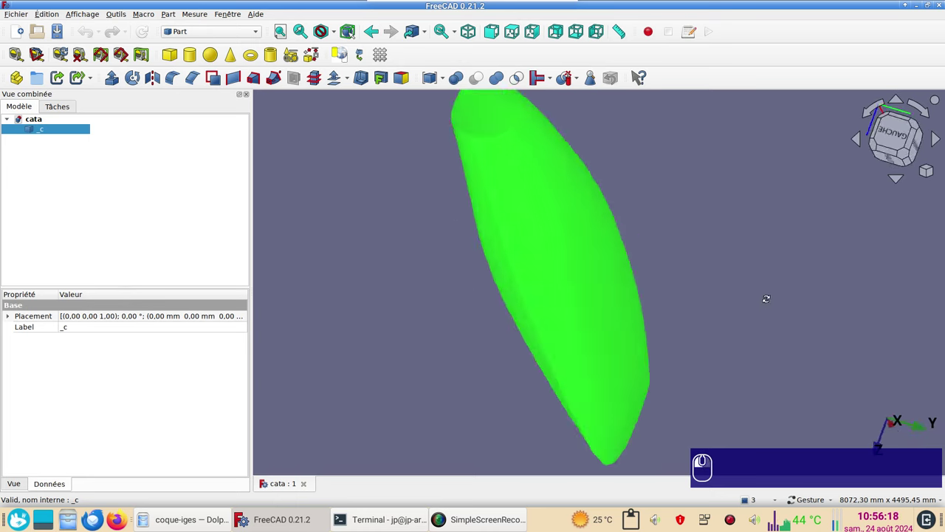
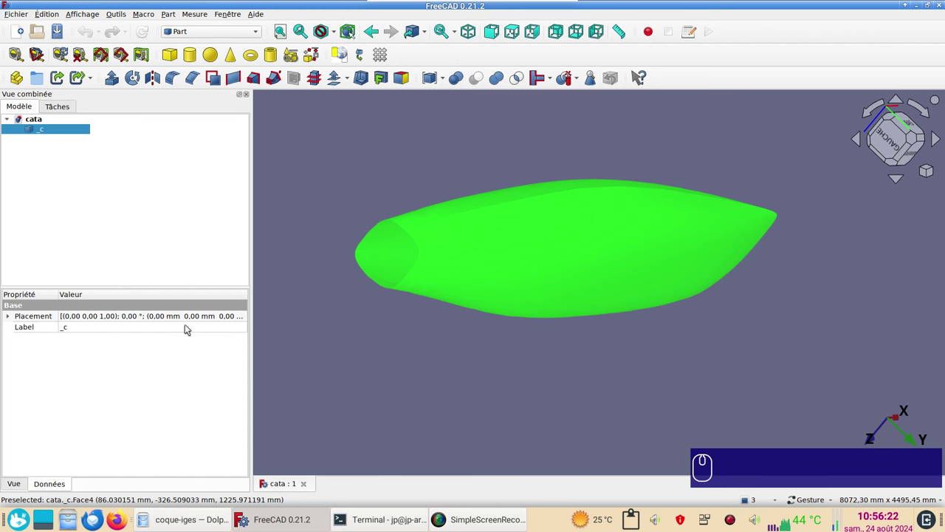
click(463, 365)
scroll(down, 3)
click(551, 232)
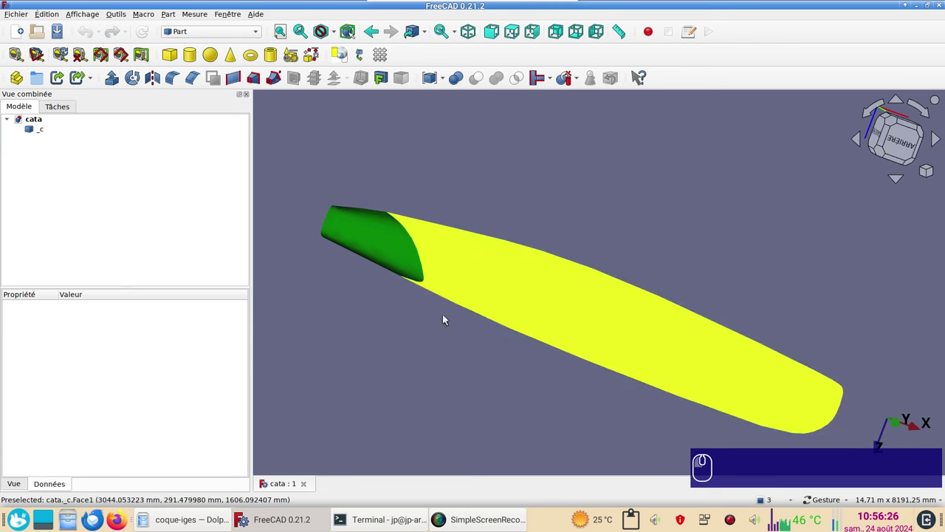
scroll(down, 3)
click(422, 375)
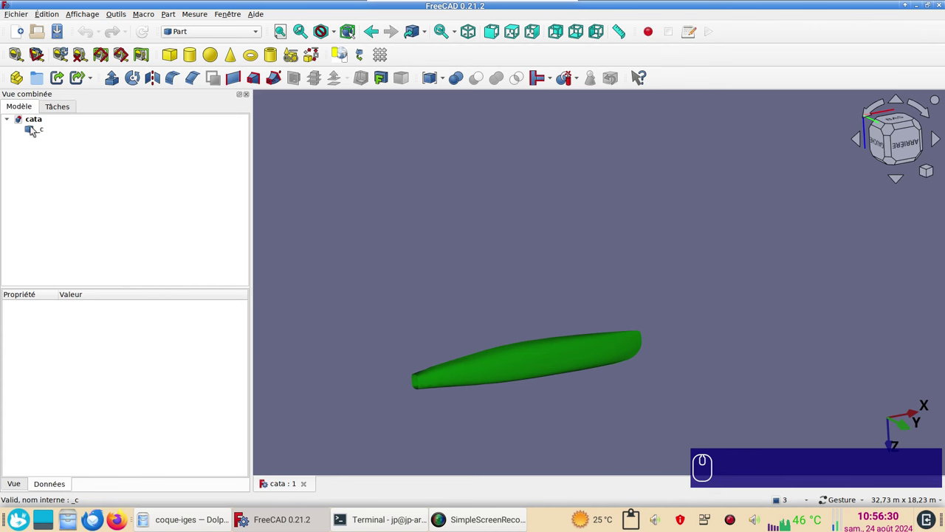
click(232, 36)
click(224, 45)
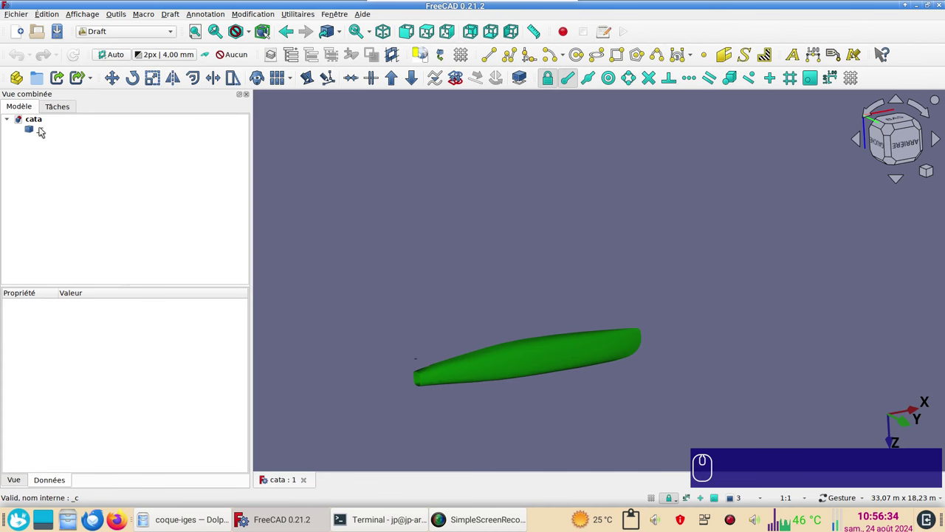
Downgrade the _c hull solid into separate faces and select Face001 for removal.
click(45, 130)
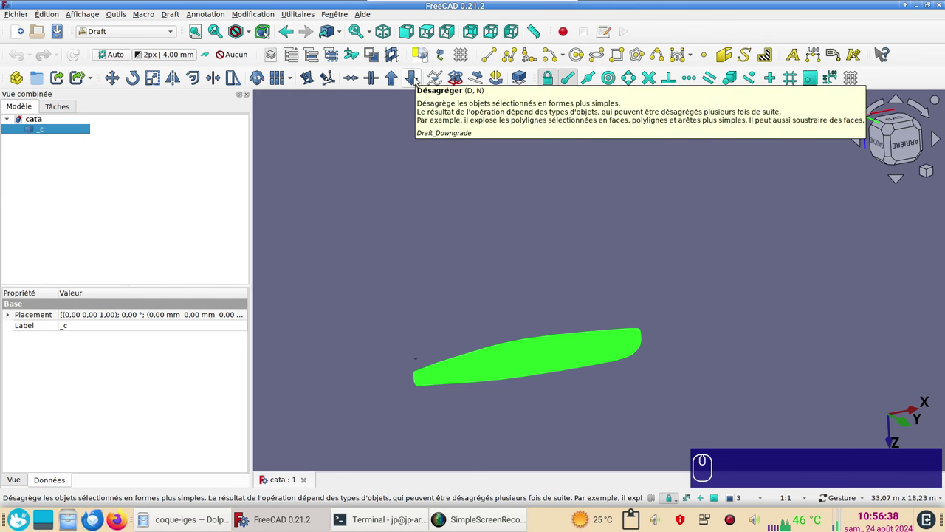
click(420, 80)
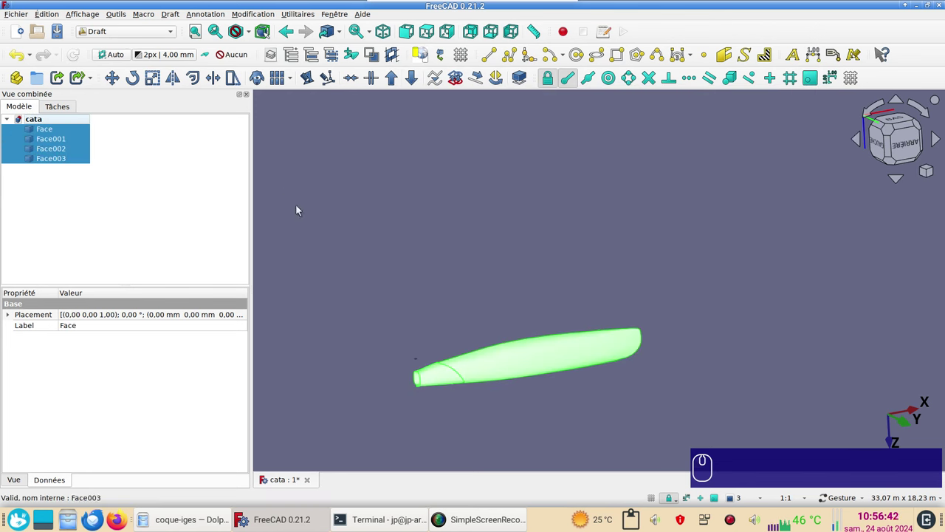
click(350, 211)
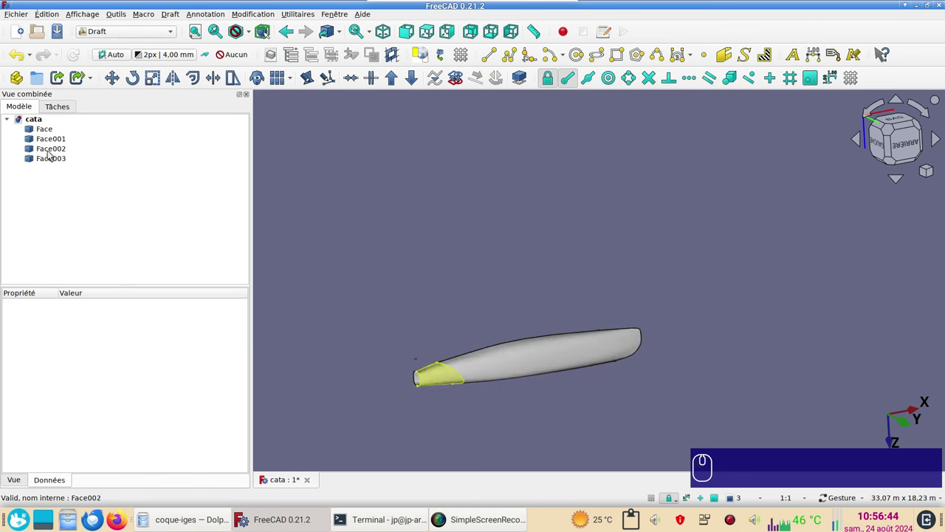
click(59, 142)
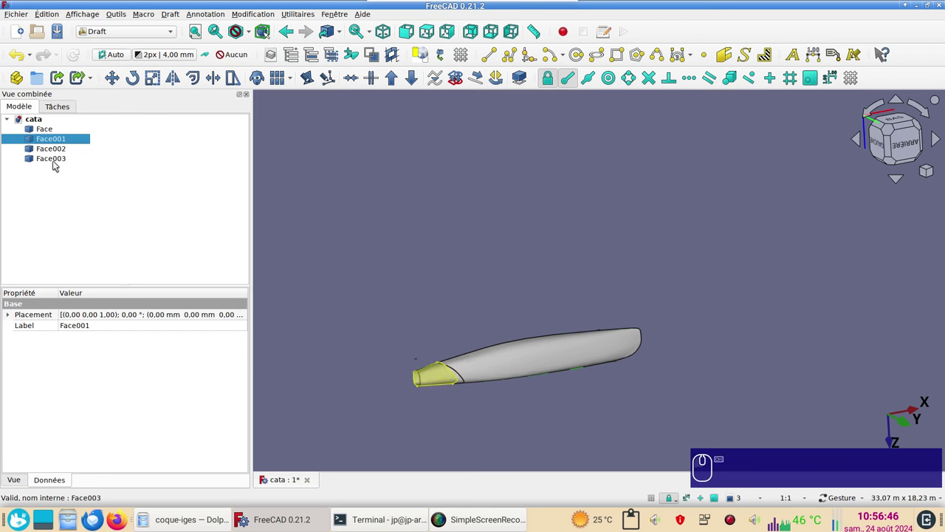
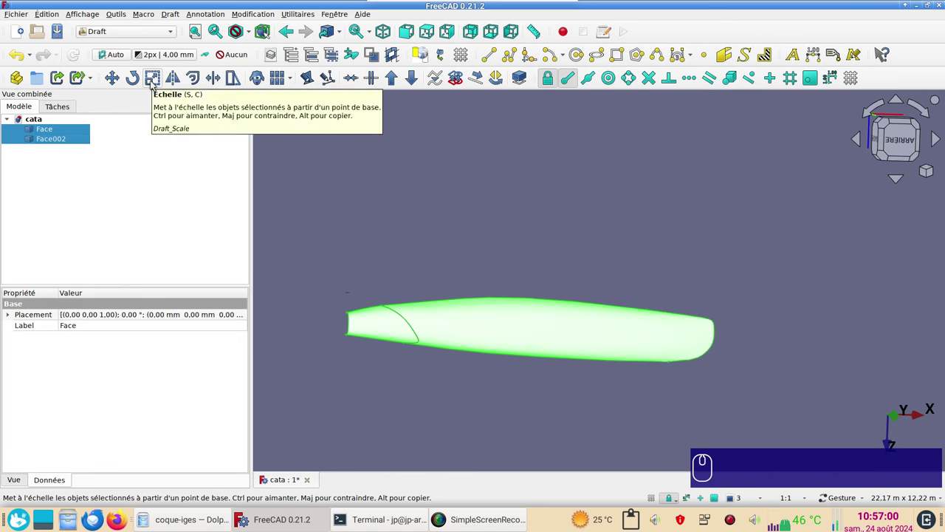
Scale Face and Face002 uniformly by a factor of 0.02 in Draft Scale.
drag(156, 84, 109, 211)
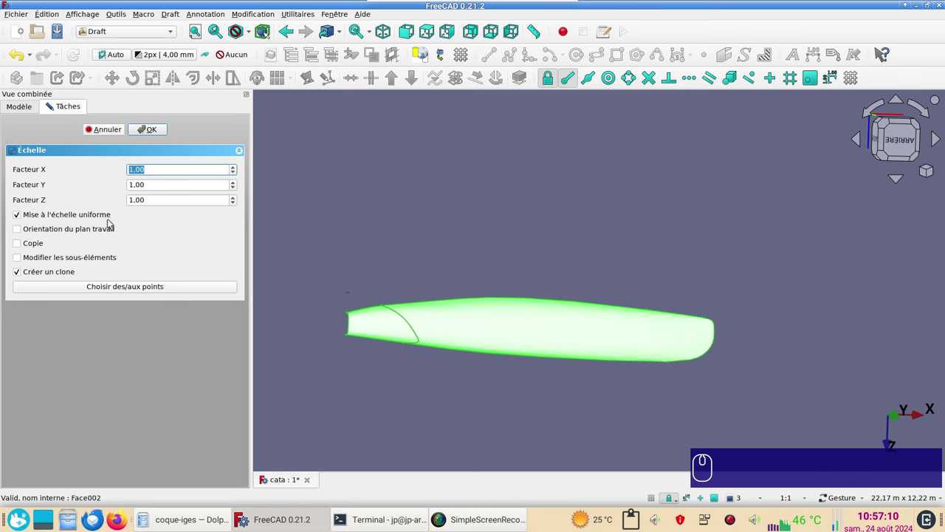
key(,)
key(KP_0)
key(KP_2)
key(Return)
Create the scaled clone Face003 and hide the original Face and Face002.
scroll(up, 3)
scroll(up, 3)
scroll(down, 3)
click(54, 132)
click(58, 140)
key(space)
scroll(up, 3)
drag(505, 259, 488, 251)
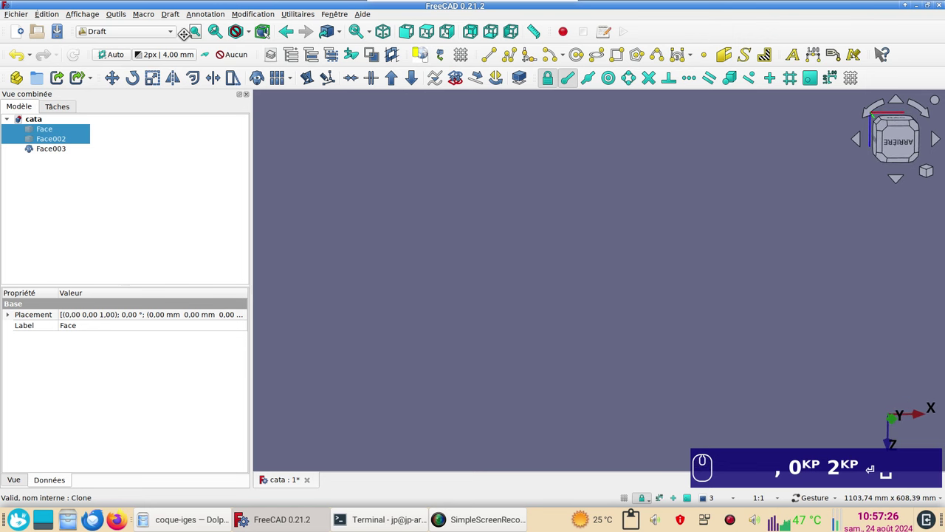
click(204, 37)
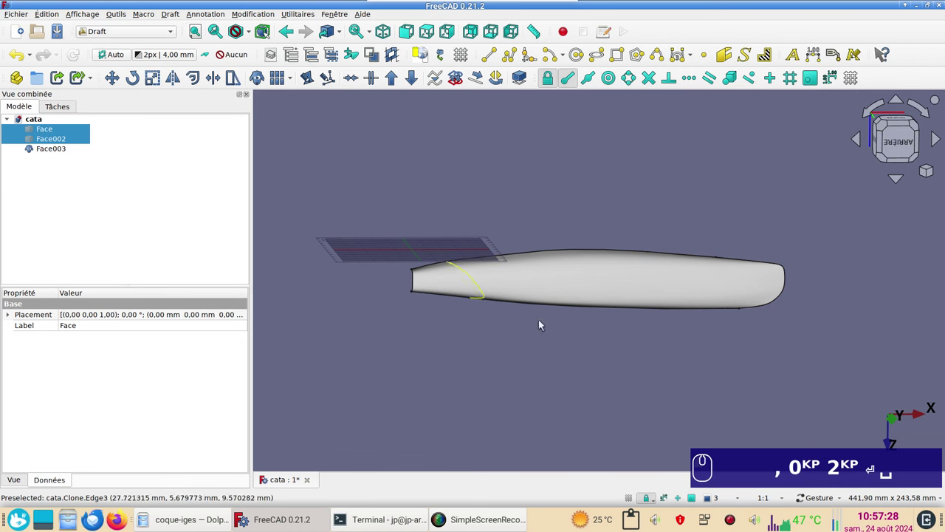
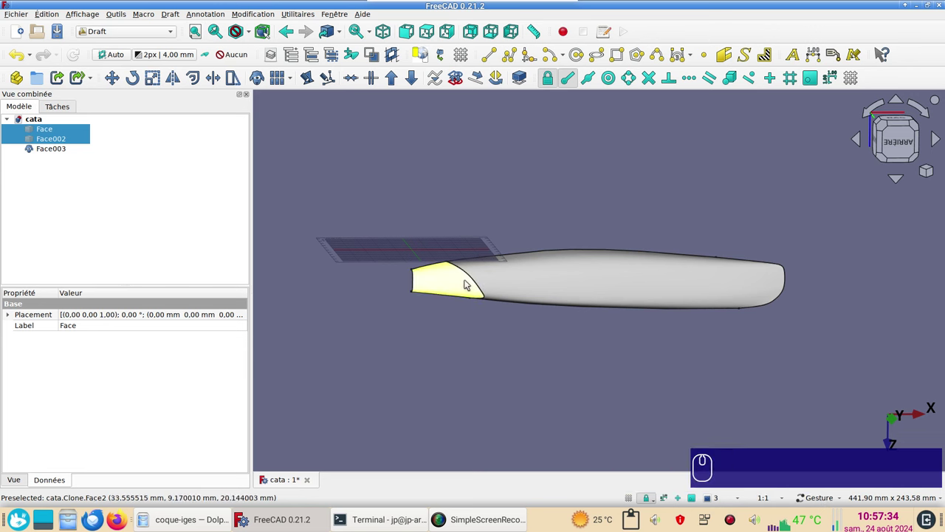
middle_click(418, 292)
drag(586, 309, 538, 267)
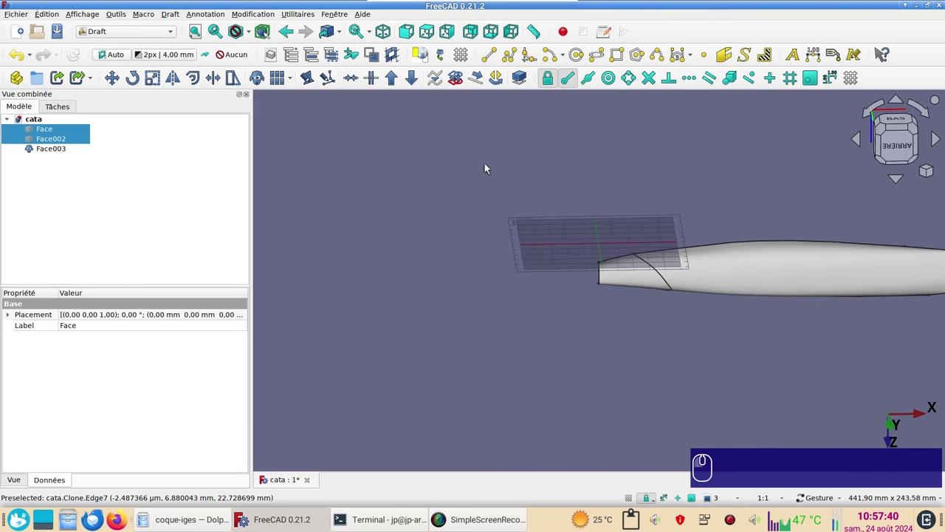
click(855, 79)
scroll(up, 3)
middle_click(597, 194)
scroll(up, 3)
middle_click(808, 368)
right_click(561, 411)
scroll(down, 3)
drag(679, 197, 678, 273)
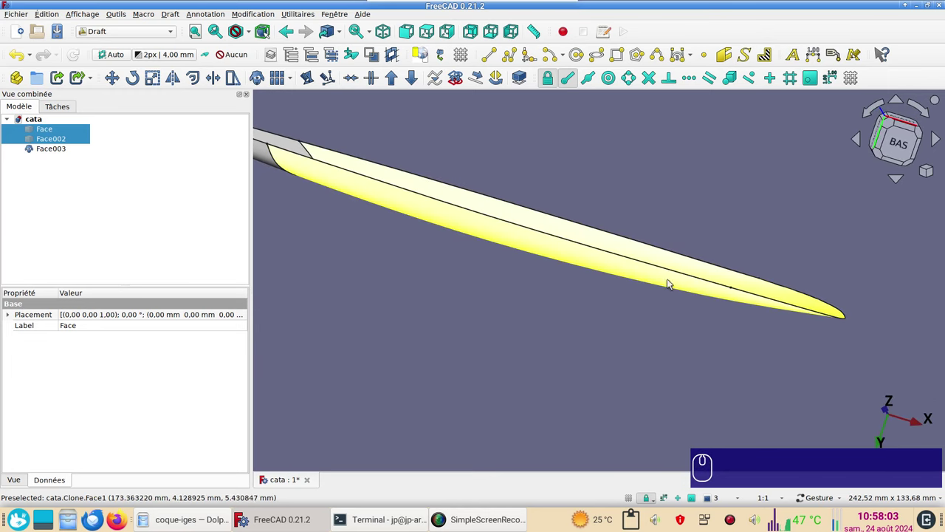
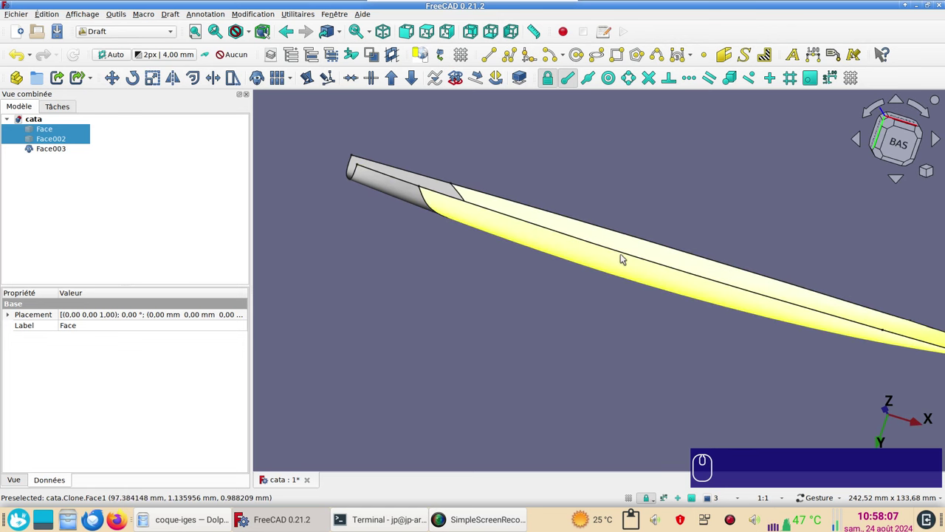
scroll(up, 3)
click(738, 350)
scroll(up, 3)
middle_click(480, 344)
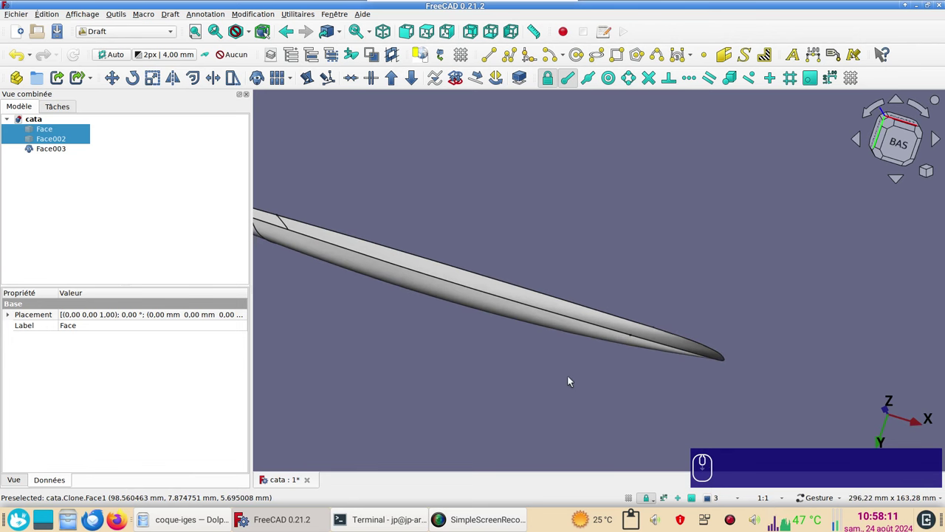
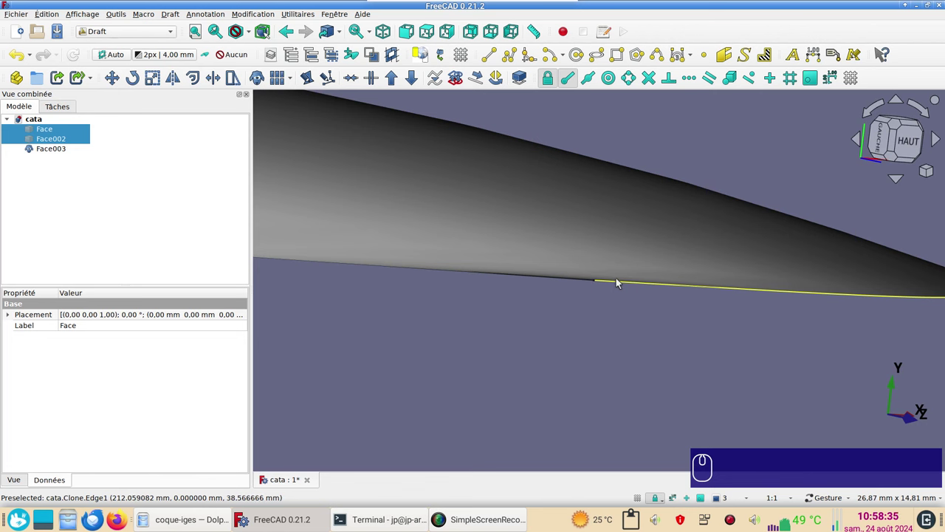
drag(621, 282, 632, 272)
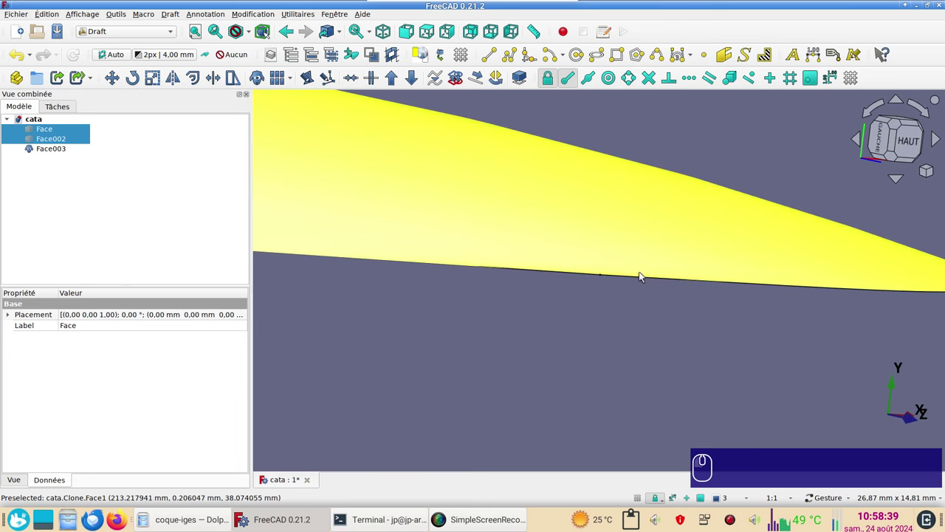
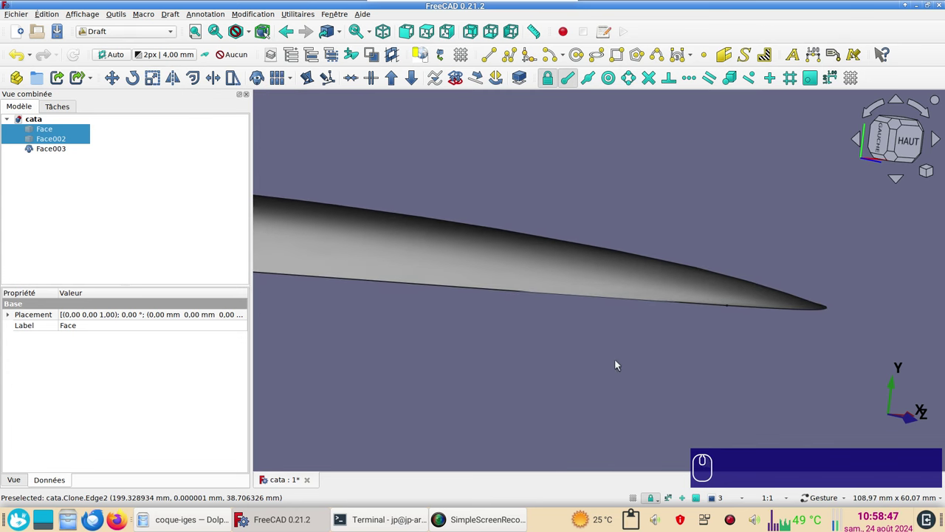
Switch to Sketcher and start a new sketch on the XY plane.
click(534, 300)
click(161, 35)
click(119, 221)
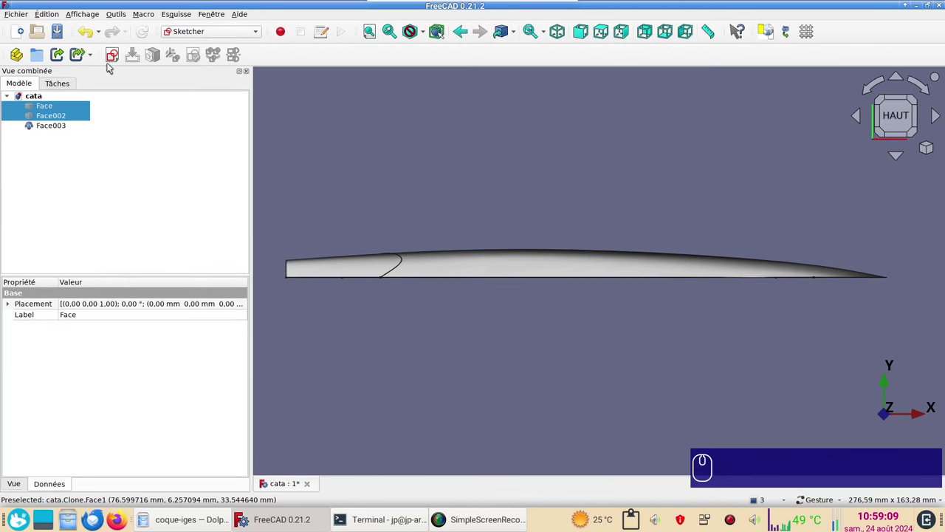
click(340, 153)
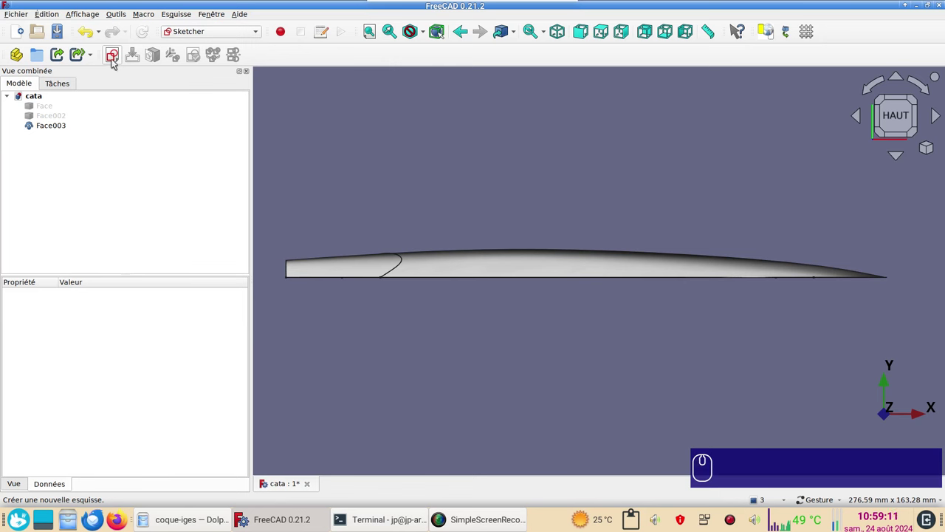
click(117, 62)
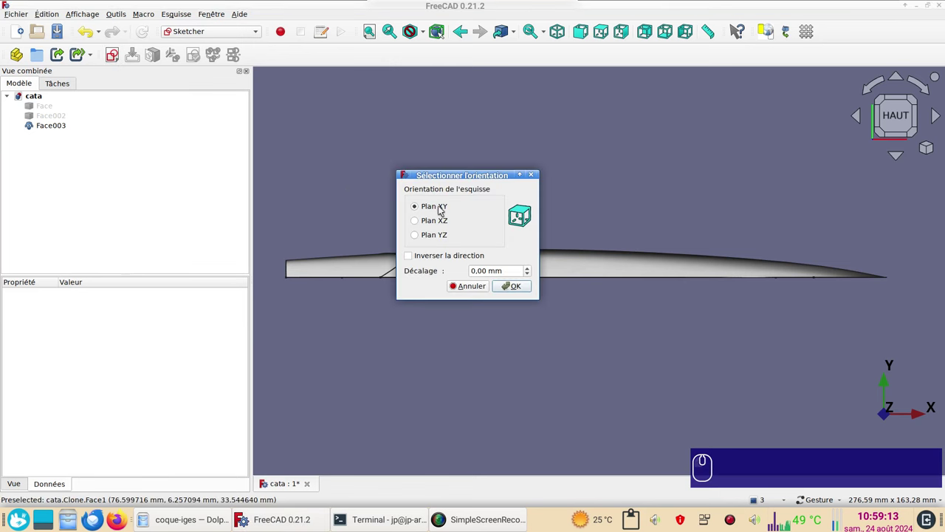
click(519, 286)
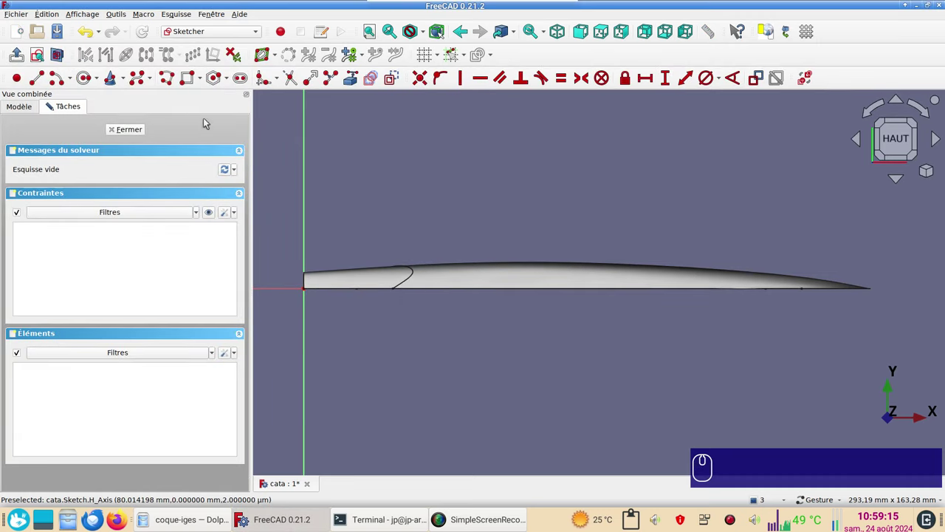
Draw a horizontal line at the hull's end constrained 0.2 mm from the horizontal axis.
click(41, 77)
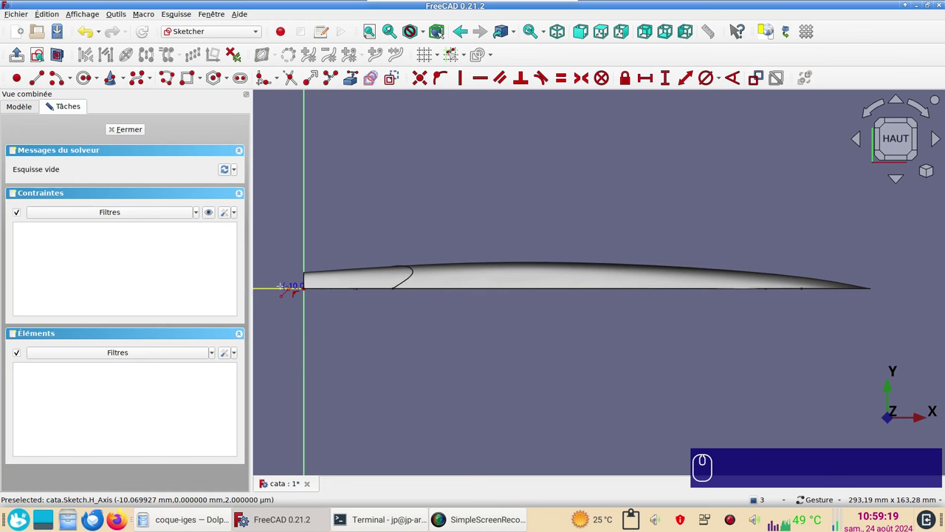
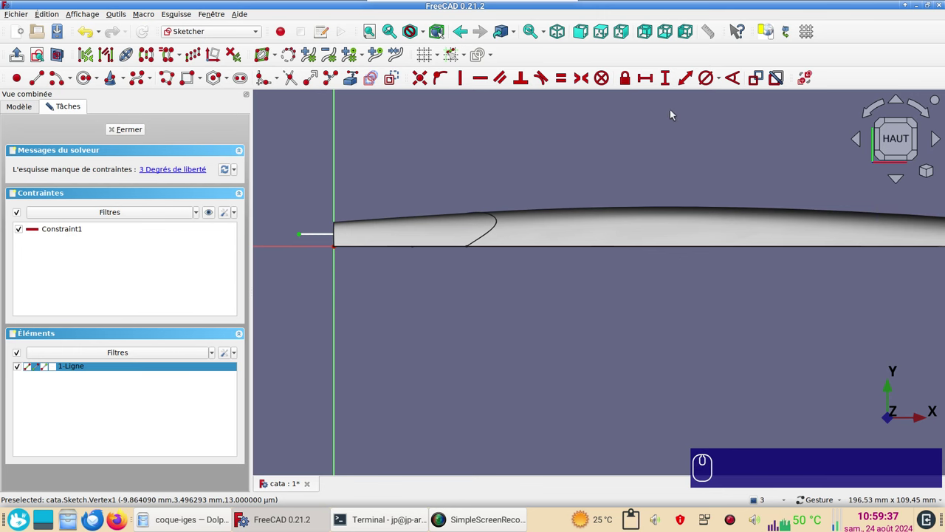
key(i)
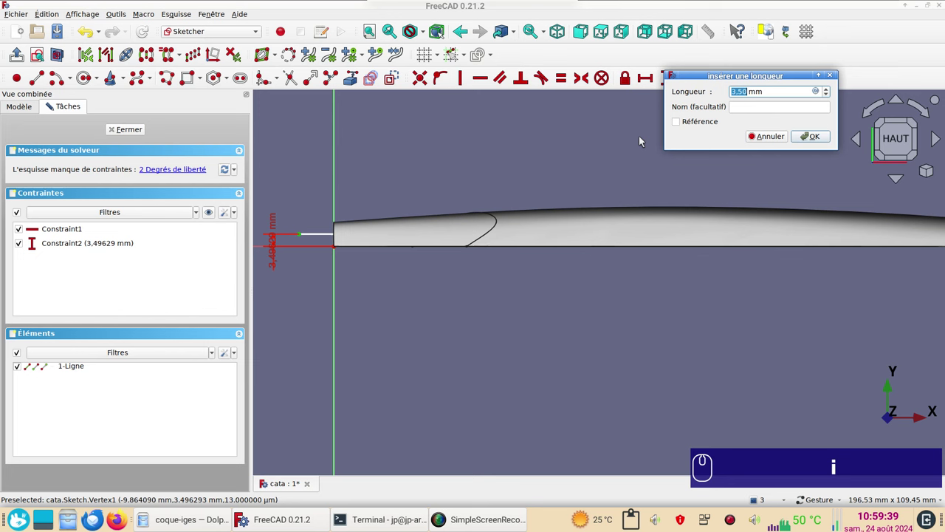
key(,)
key(KP_2)
key(Return)
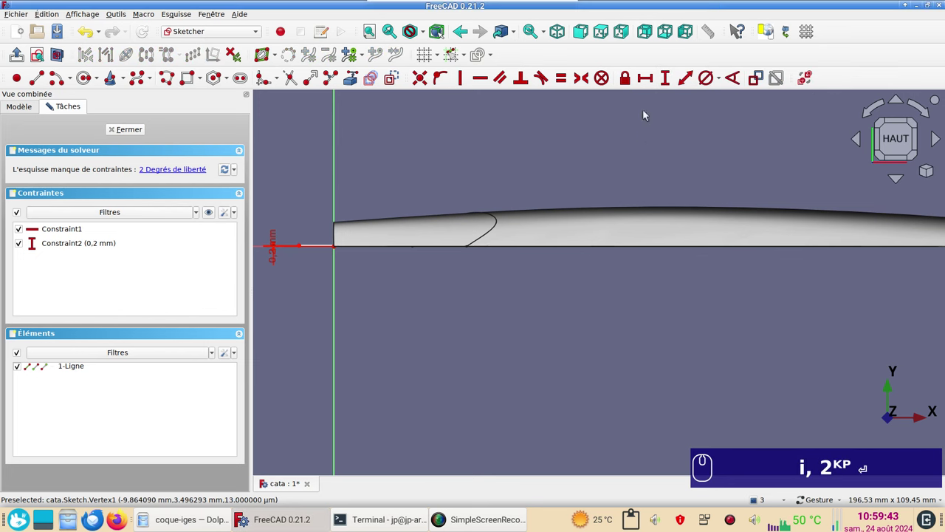
Close the sketch and check the line against the hull clone's edge.
scroll(up, 3)
drag(322, 249, 136, 129)
drag(135, 130, 452, 263)
key(KP_1)
scroll(up, 3)
scroll(down, 3)
drag(440, 299, 636, 232)
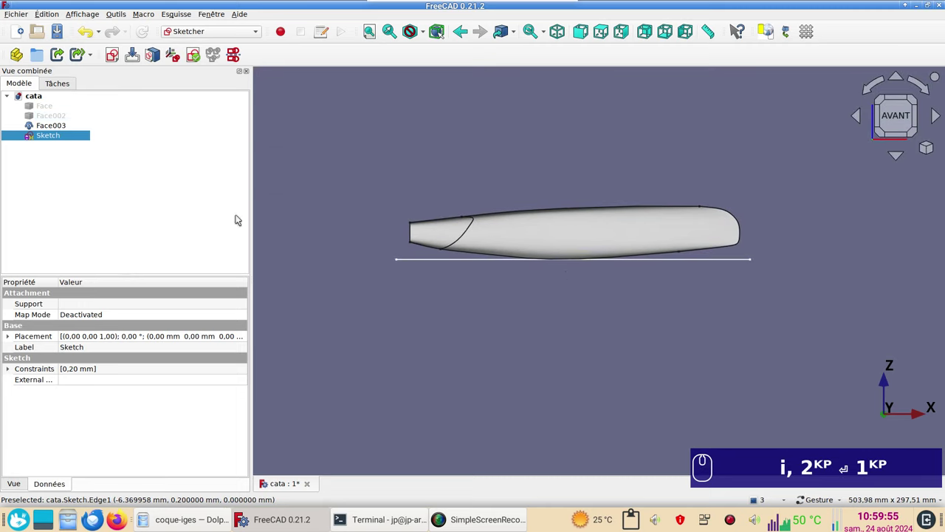
click(68, 138)
click(235, 33)
In the Part workbench, extrude the sketch by 50 mm.
click(212, 142)
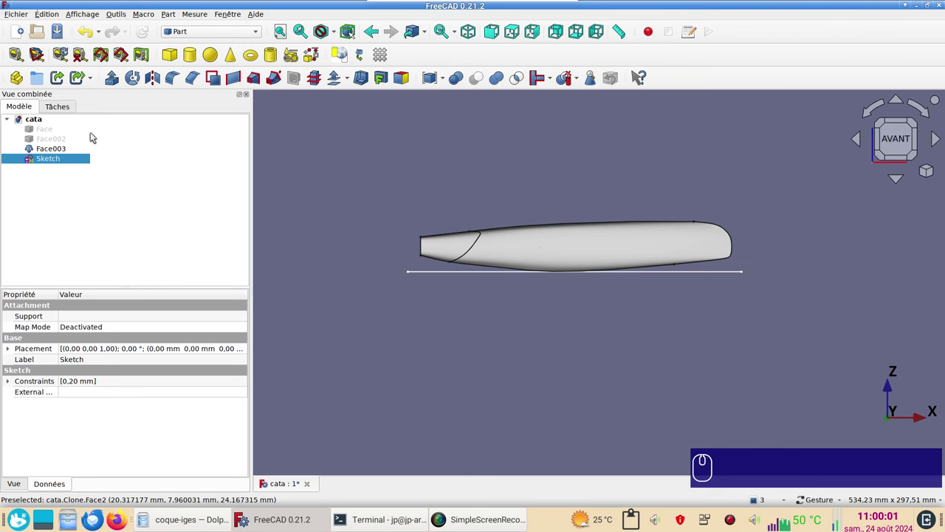
click(119, 81)
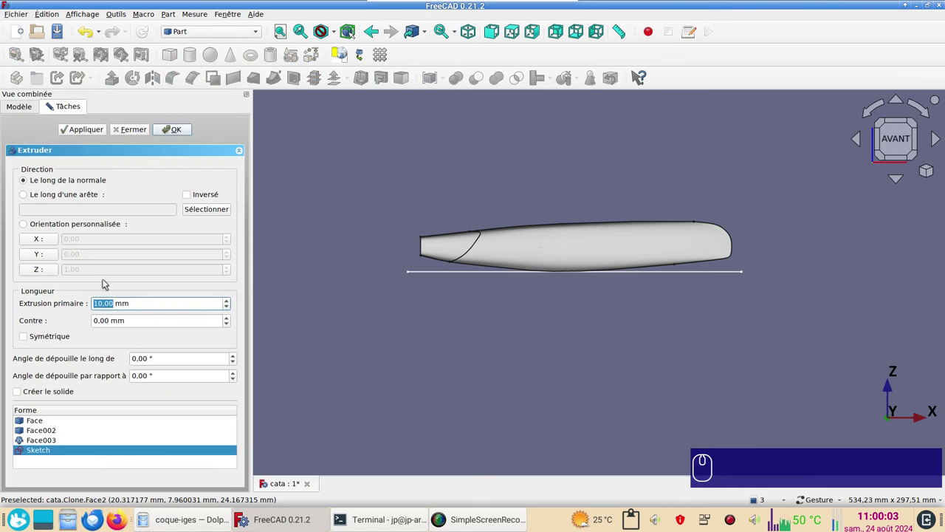
key(KP_5)
key(KP_0)
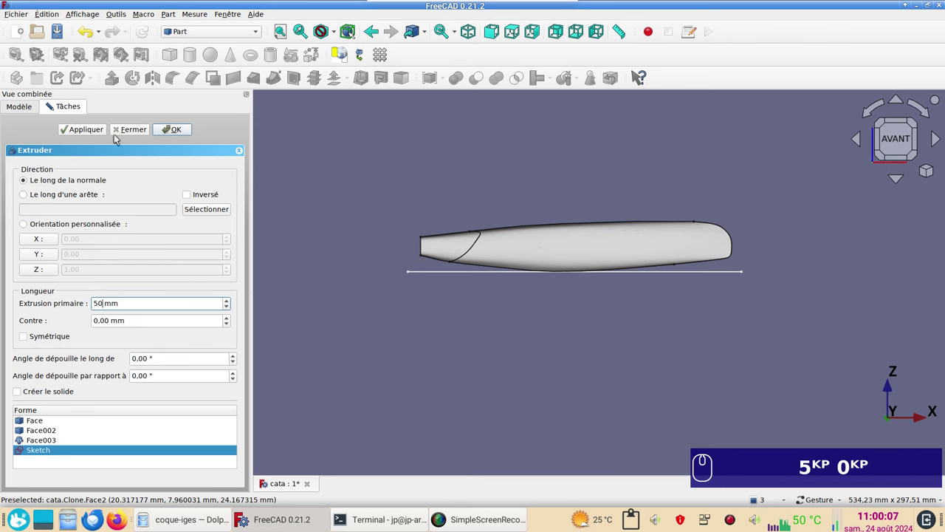
click(175, 134)
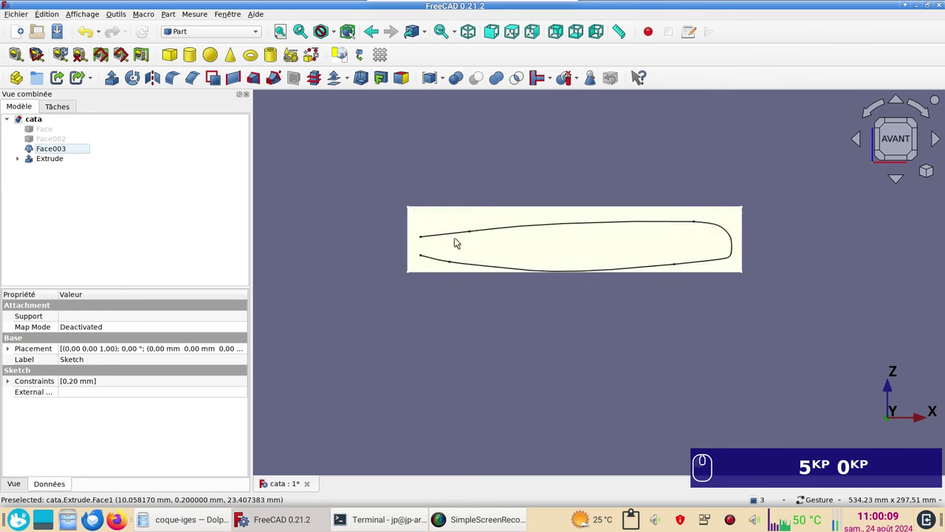
Slice the hull skin Face003 apart with the Extrude into Slice.0–Slice.4.
drag(568, 172, 189, 188)
click(55, 153)
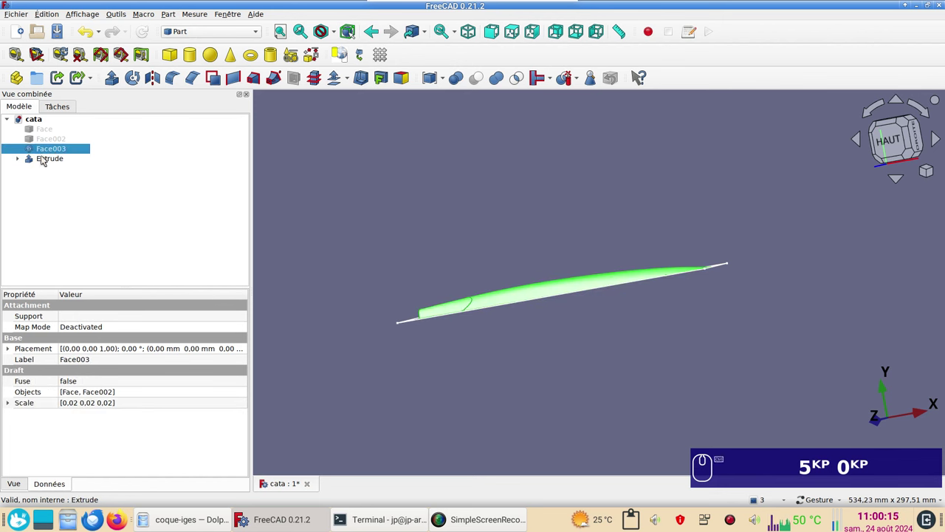
click(50, 159)
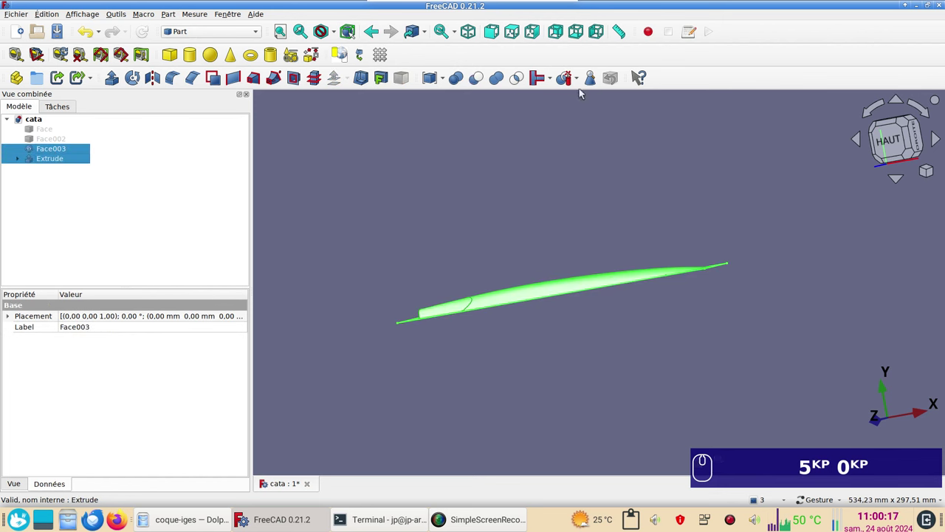
click(580, 85)
click(582, 108)
scroll(up, 3)
drag(409, 219, 30, 151)
click(30, 151)
click(27, 150)
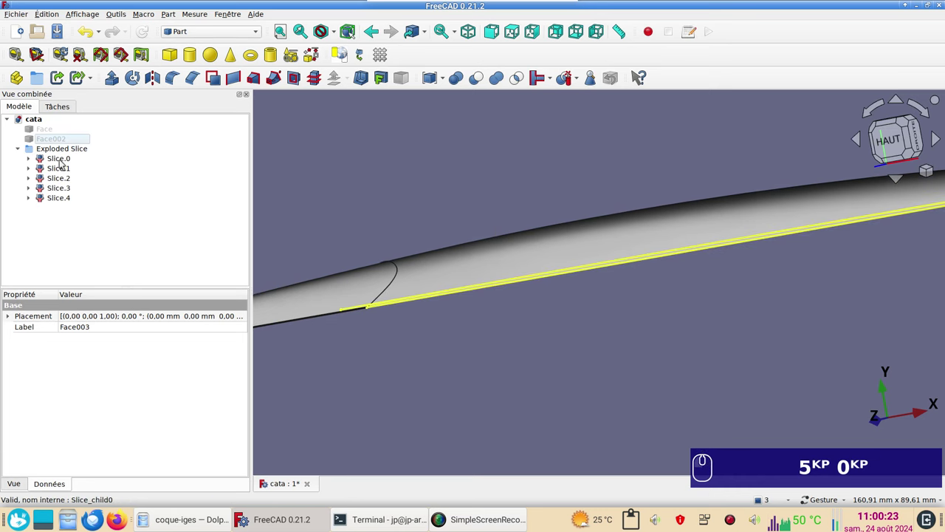
Hide Slice.0 and Slice.2 so only the wanted skin pieces show.
click(63, 163)
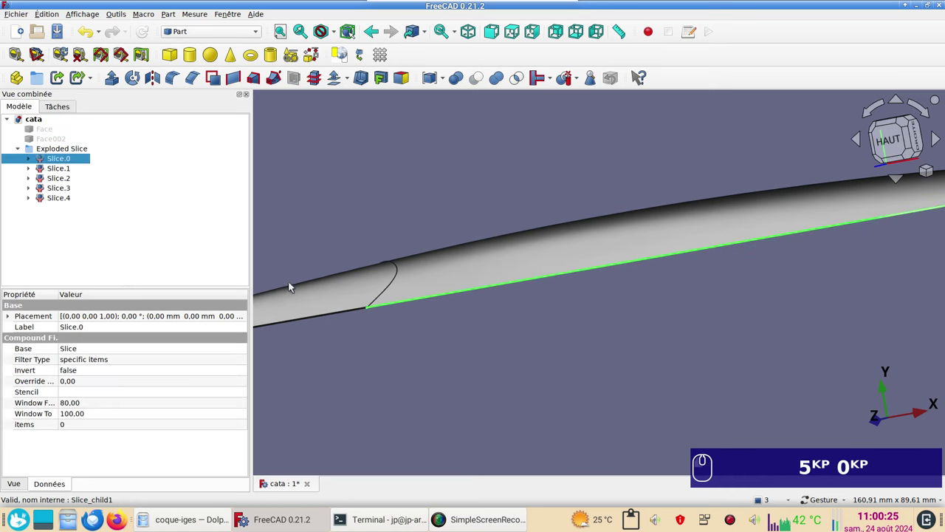
click(456, 373)
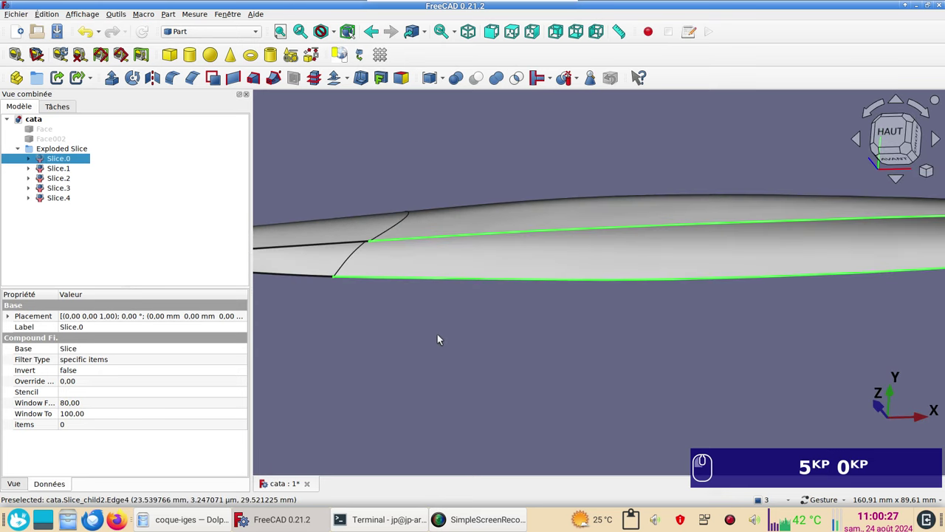
click(433, 334)
key(space)
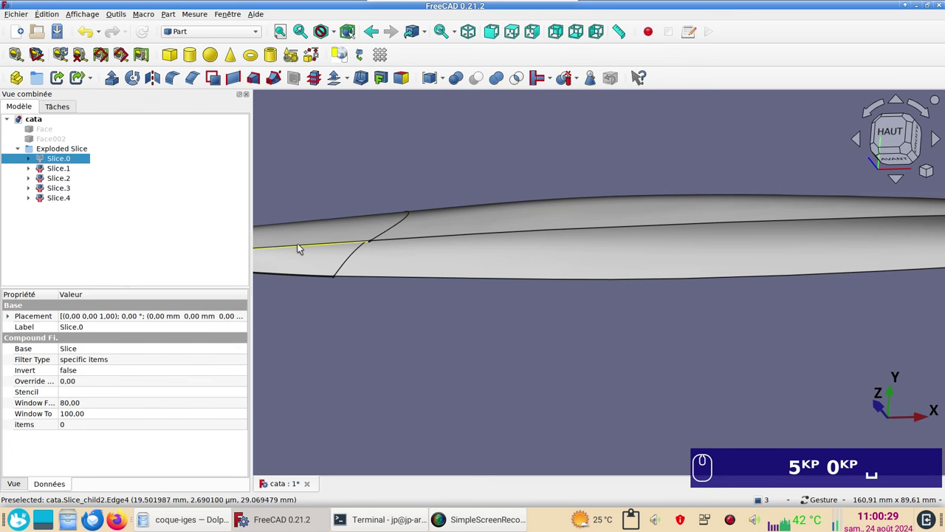
click(301, 248)
click(319, 323)
key(space)
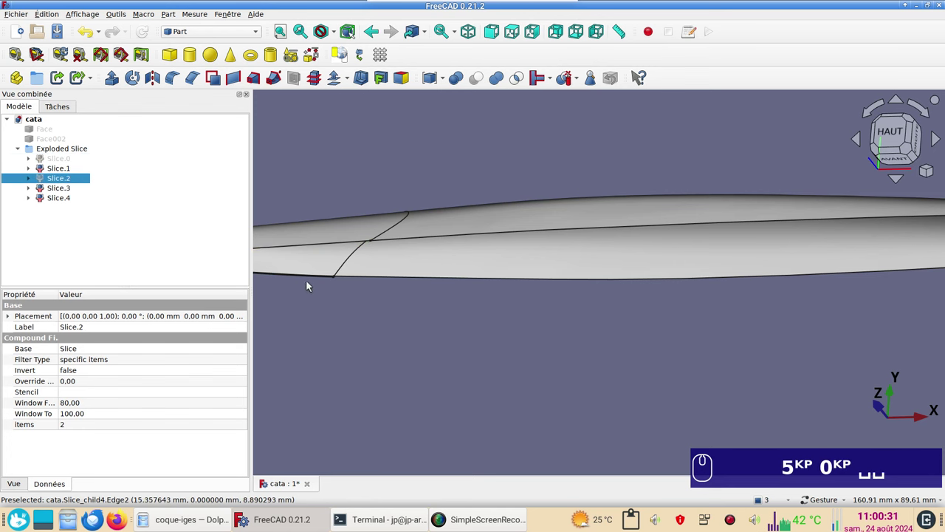
click(311, 281)
key(space)
key(space)
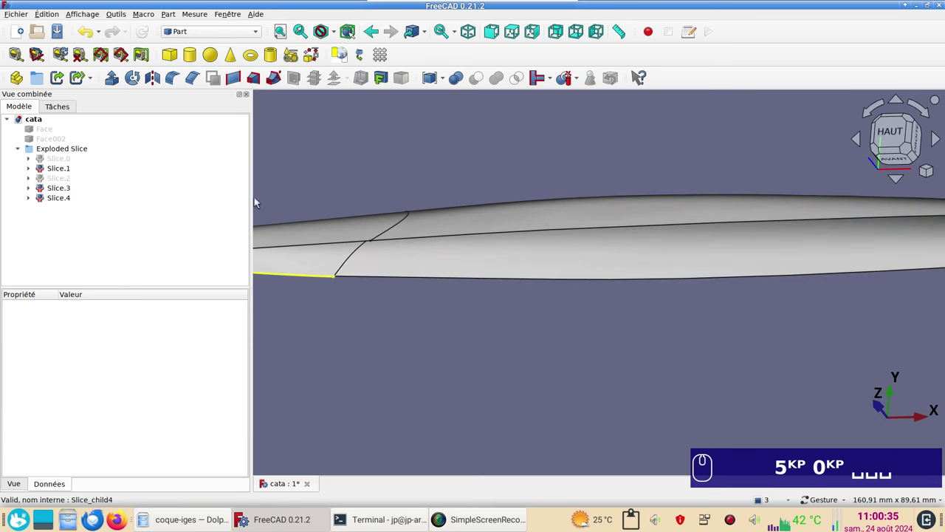
Inspect the sliced hull from below and select Slice.1 for offsetting.
scroll(down, 3)
drag(498, 313, 494, 195)
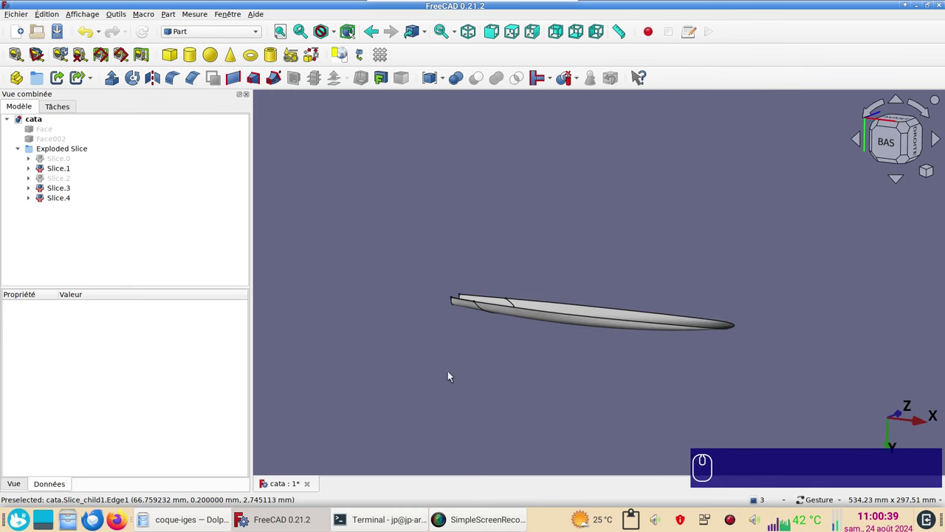
scroll(up, 3)
middle_click(506, 347)
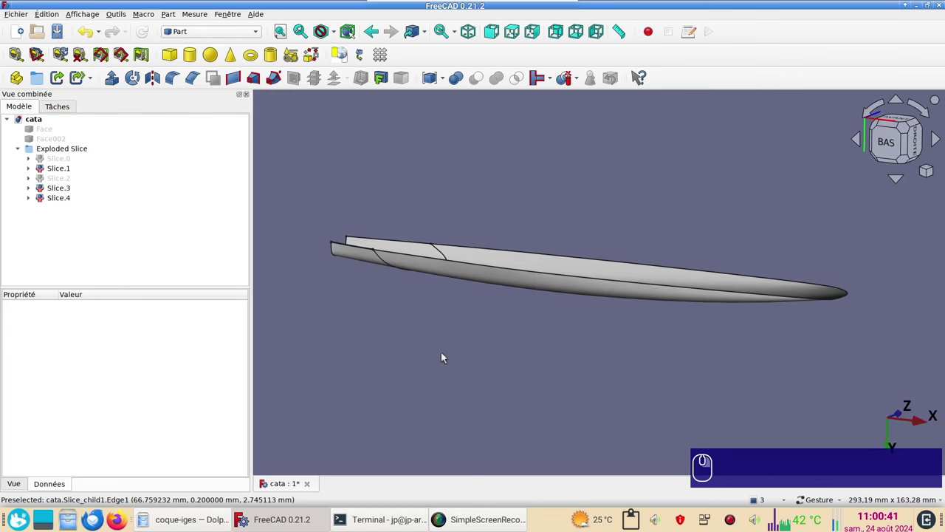
drag(445, 354, 435, 285)
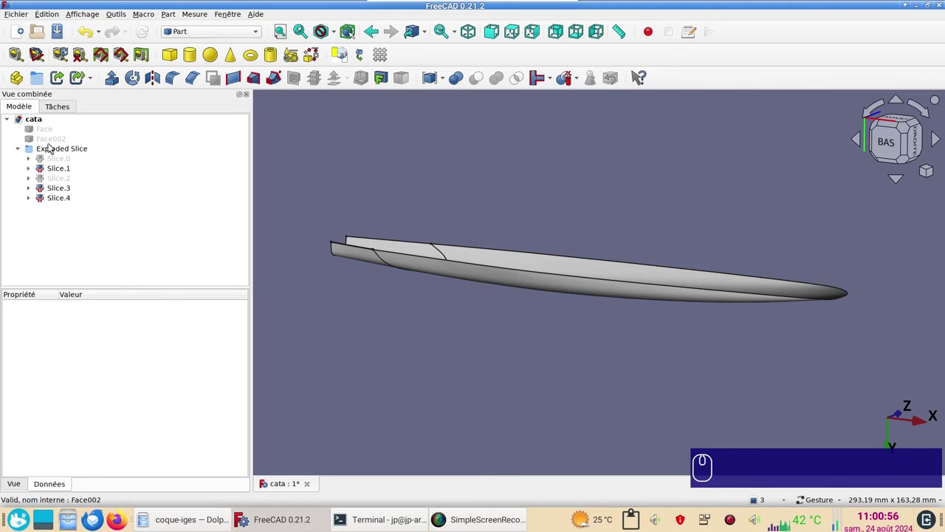
click(53, 169)
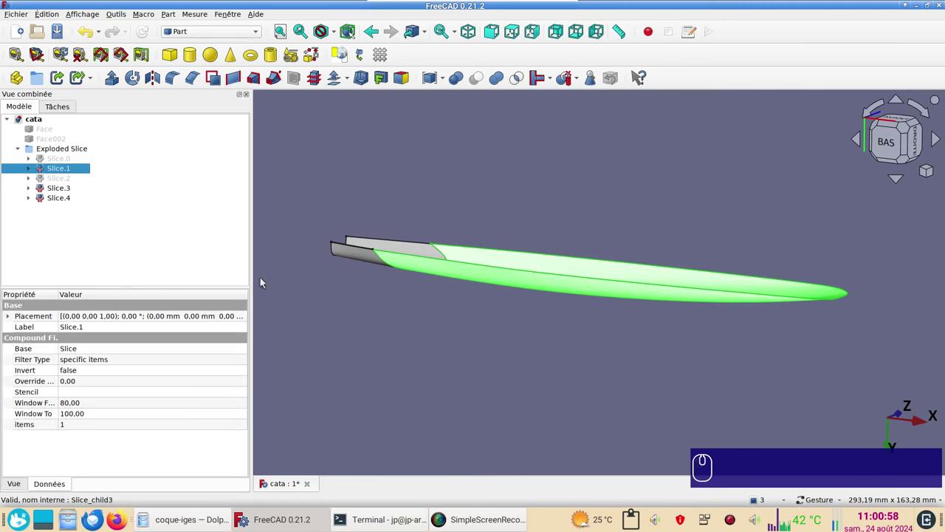
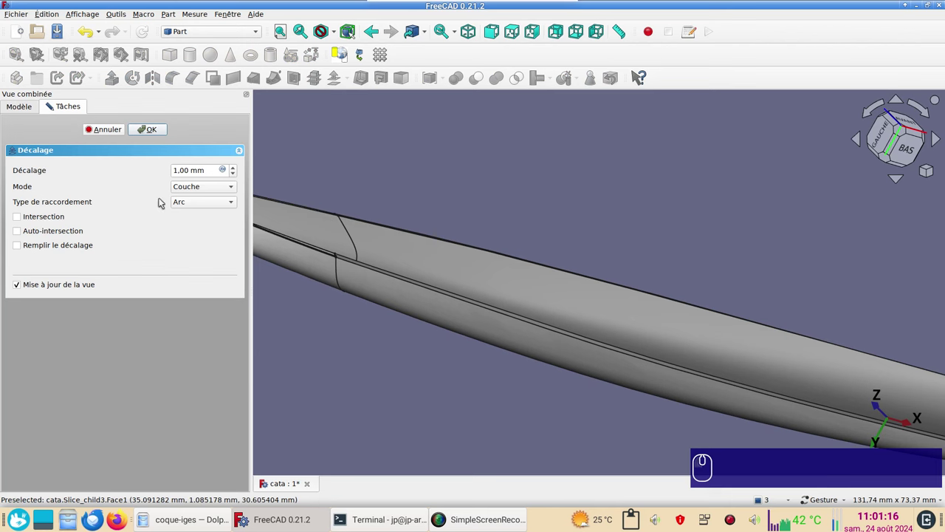
Create 1 mm skin offsets Offset and Offset001 from Slice.1 and Slice.3.
click(65, 247)
click(148, 130)
scroll(down, 3)
key(KP_2)
scroll(up, 3)
drag(749, 291, 784, 267)
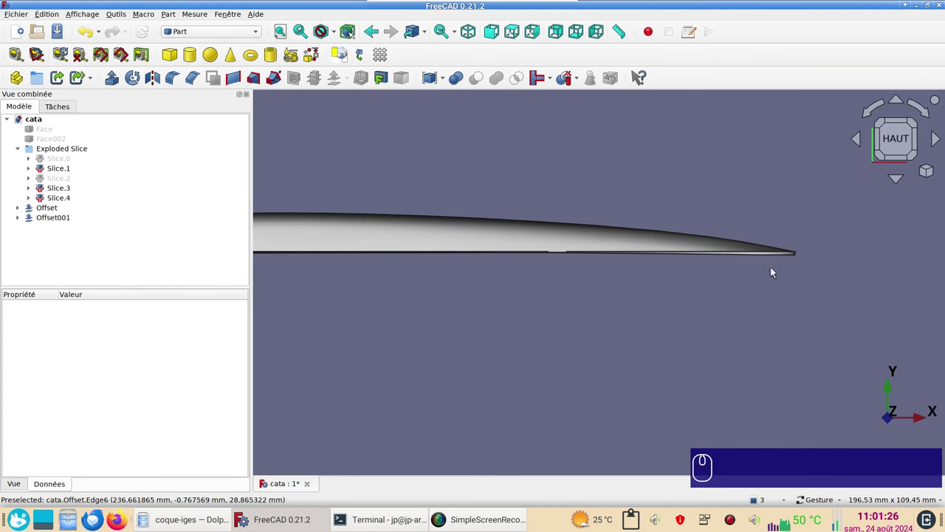
scroll(down, 3)
click(713, 421)
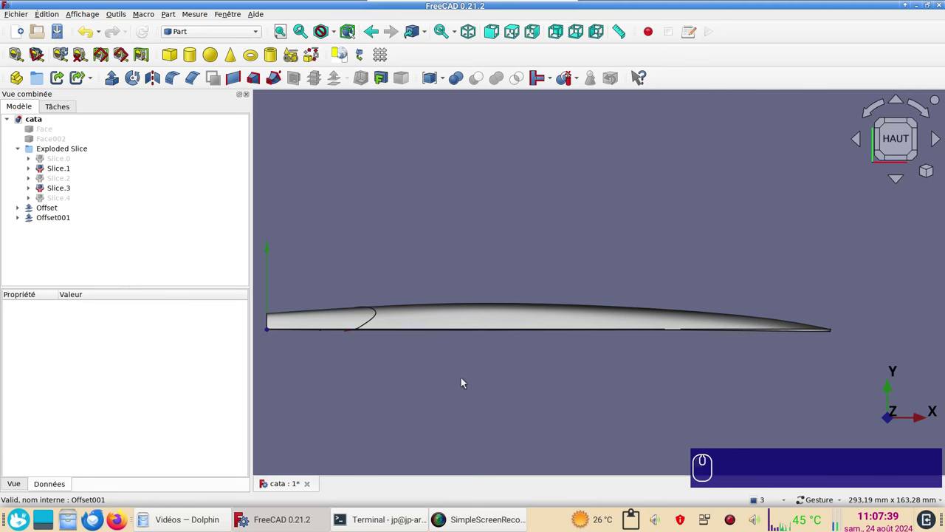
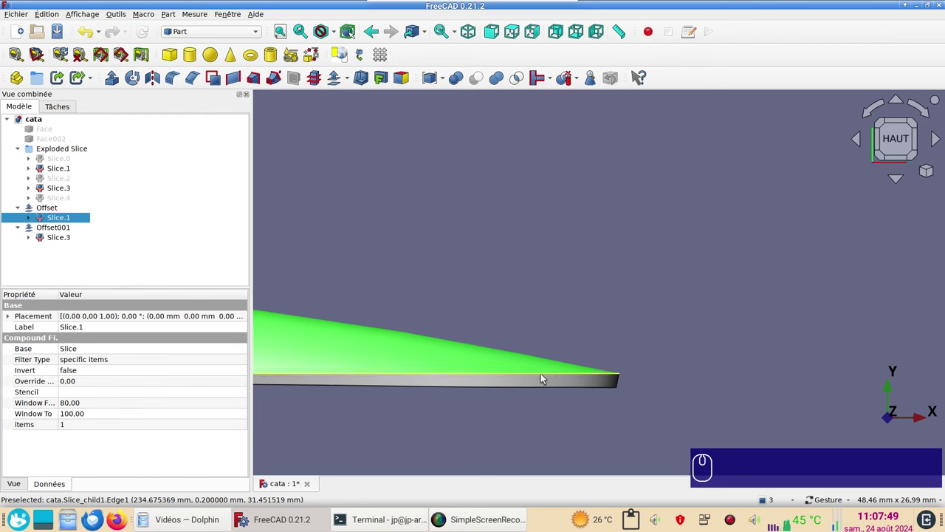
Hide Slice.1 and Slice.3 so only the offset shells remain visible.
scroll(down, 3)
click(480, 312)
middle_click(726, 296)
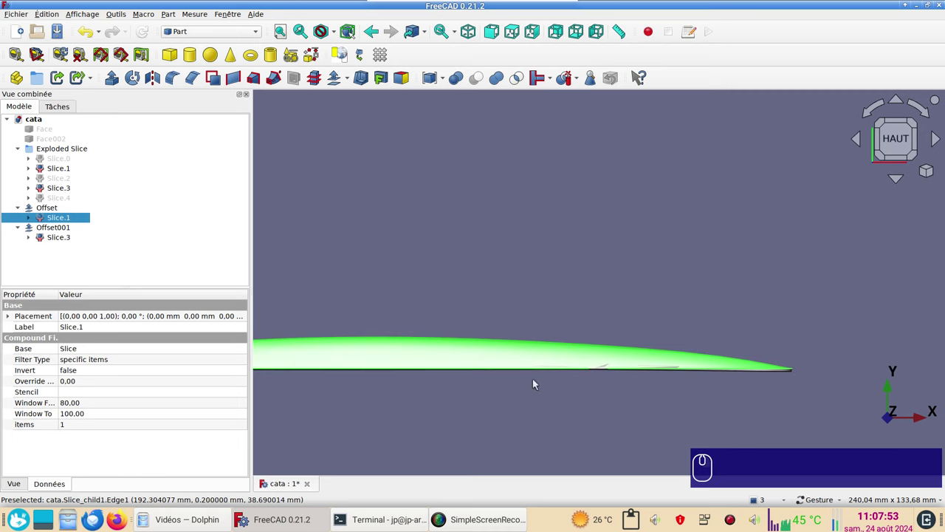
scroll(down, 3)
middle_click(421, 410)
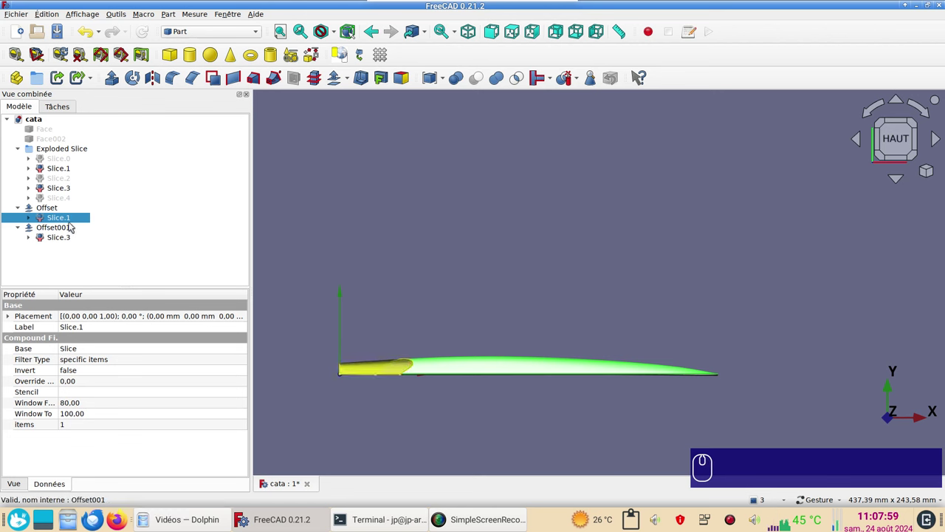
key(space)
click(65, 240)
key(space)
Review the thickened hull shells from different angles.
scroll(up, 3)
scroll(down, 3)
click(479, 403)
scroll(down, 3)
click(220, 36)
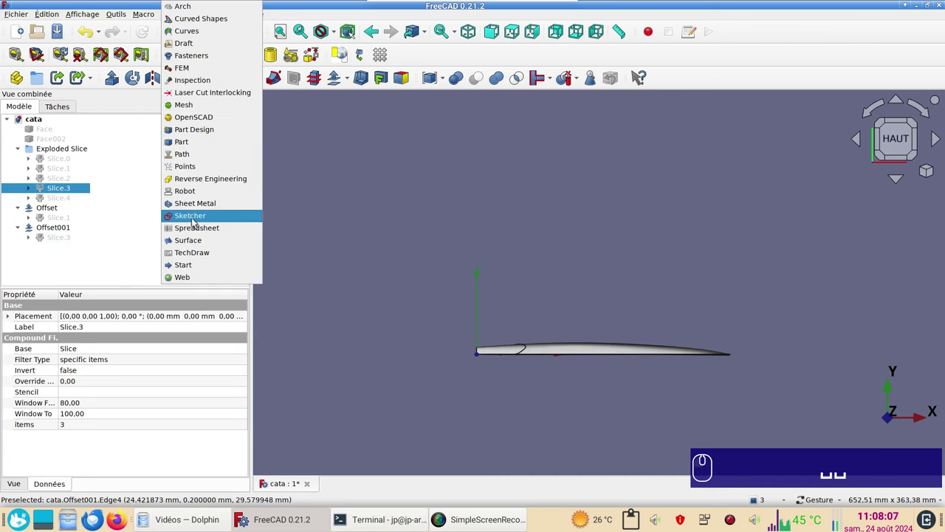
Create Sketch001 linking an Offset skin edge and outline a line and B-spline profile.
click(195, 221)
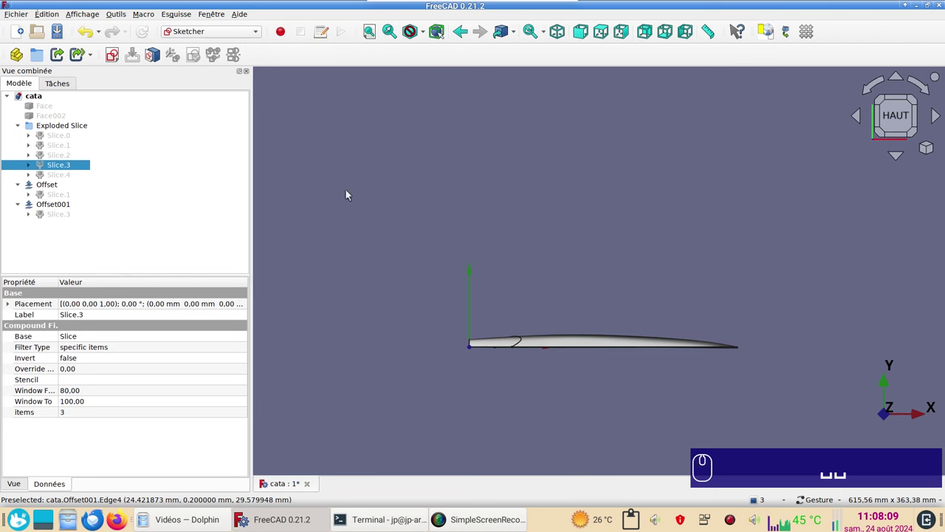
click(349, 192)
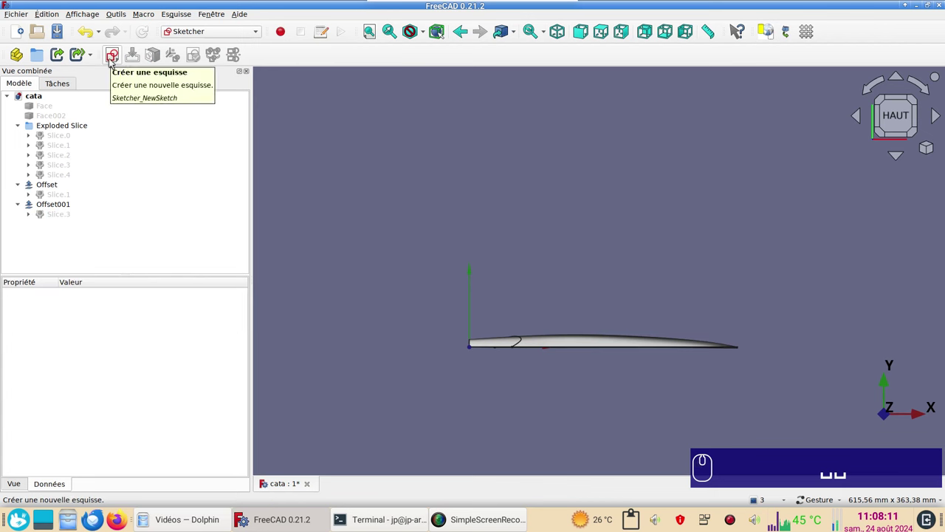
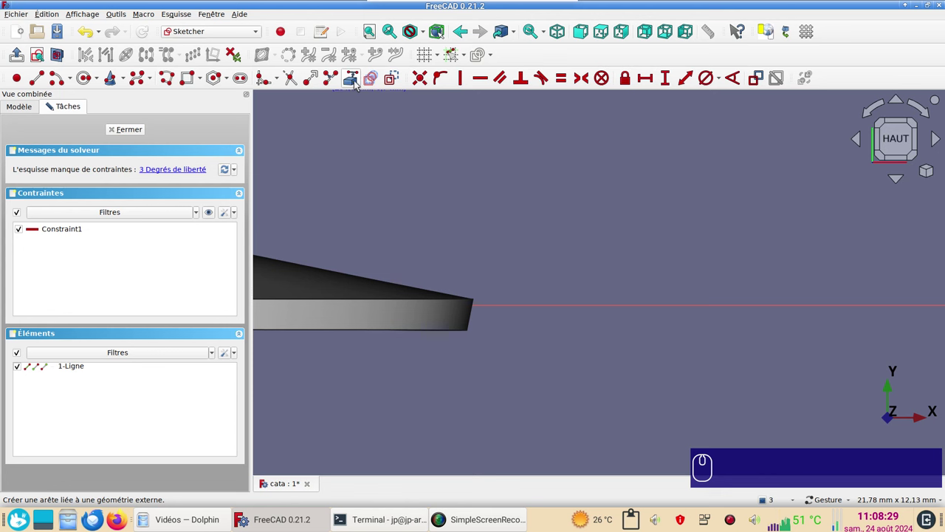
click(357, 83)
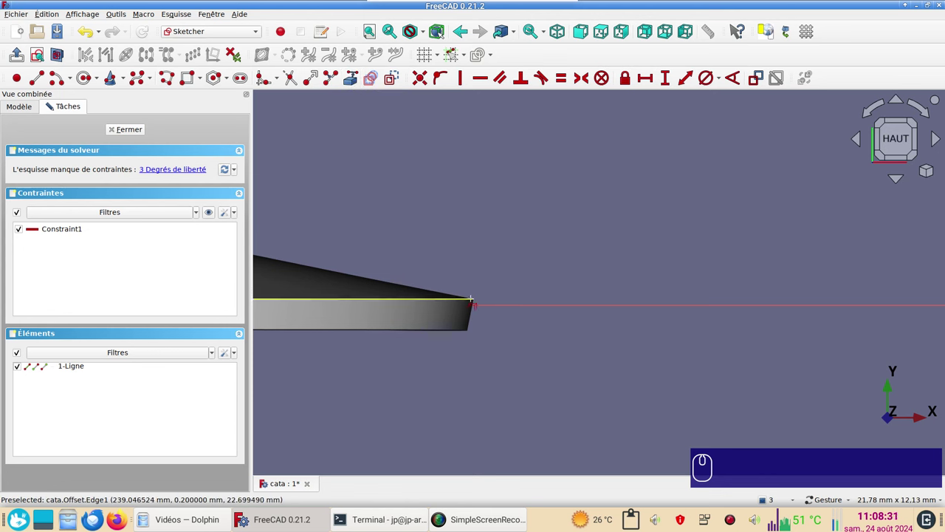
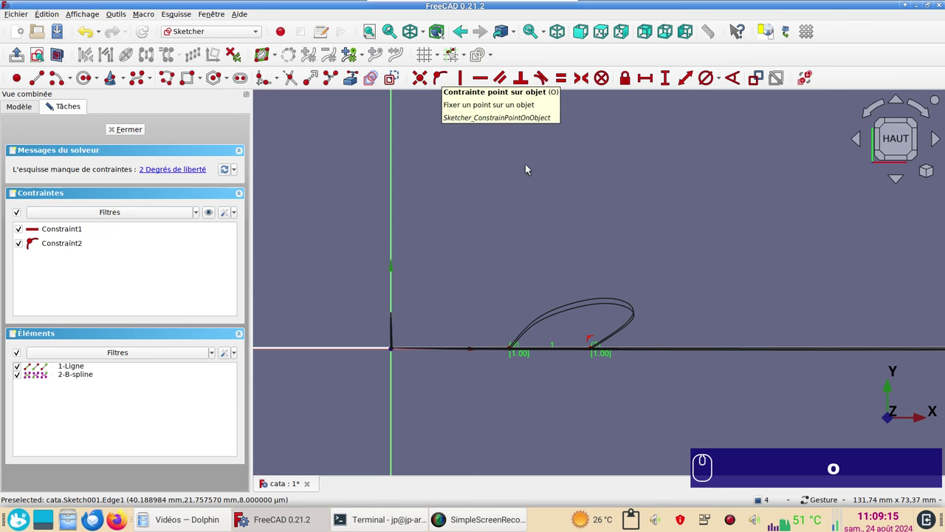
drag(774, 230, 249, 250)
middle_click(249, 250)
scroll(up, 3)
scroll(up, 3)
scroll(down, 3)
drag(425, 363, 482, 326)
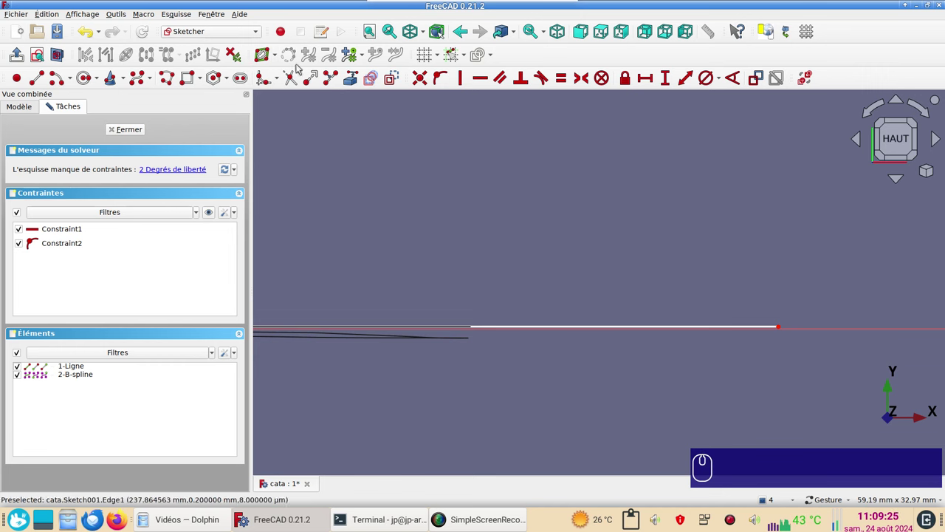
click(430, 35)
click(431, 47)
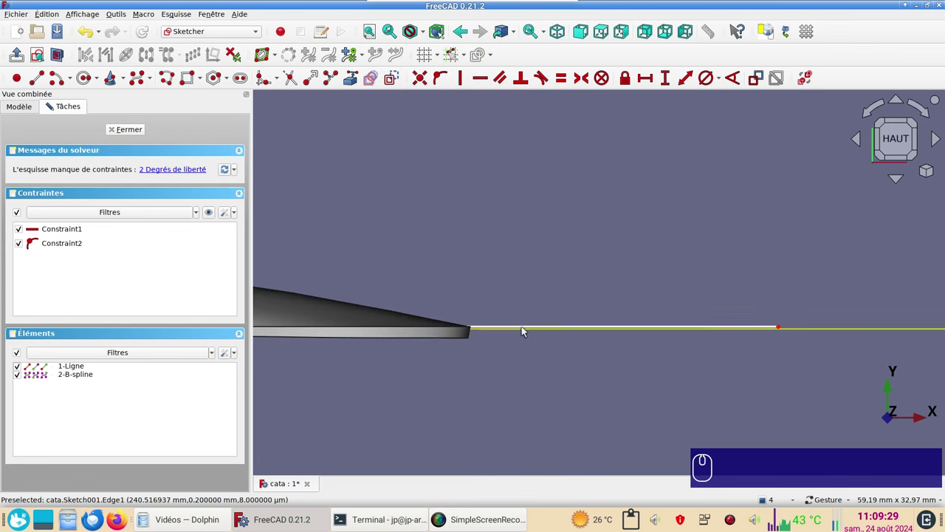
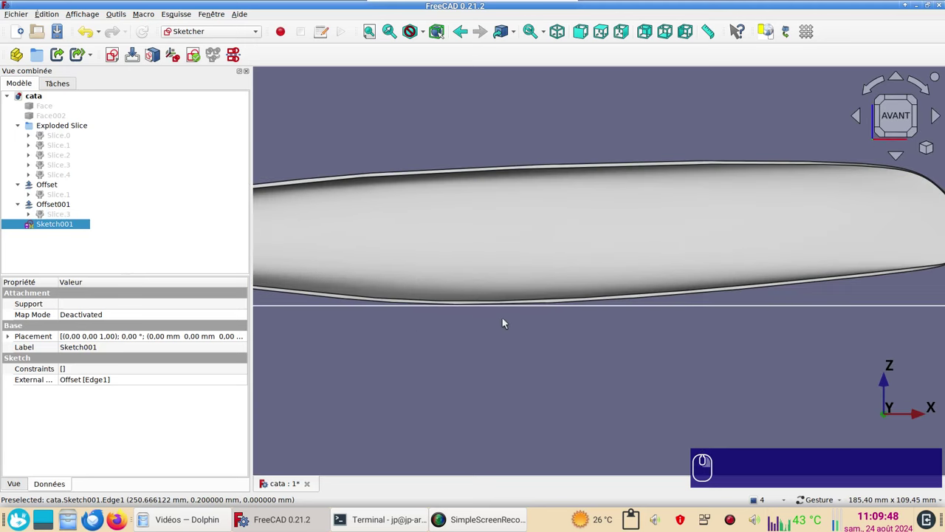
In the Part workbench, extrude Sketch001 by 50 into the flat cutting face Extrude001.
click(508, 316)
scroll(up, 3)
scroll(down, 3)
drag(416, 376, 80, 232)
click(80, 232)
click(227, 35)
click(196, 148)
click(40, 250)
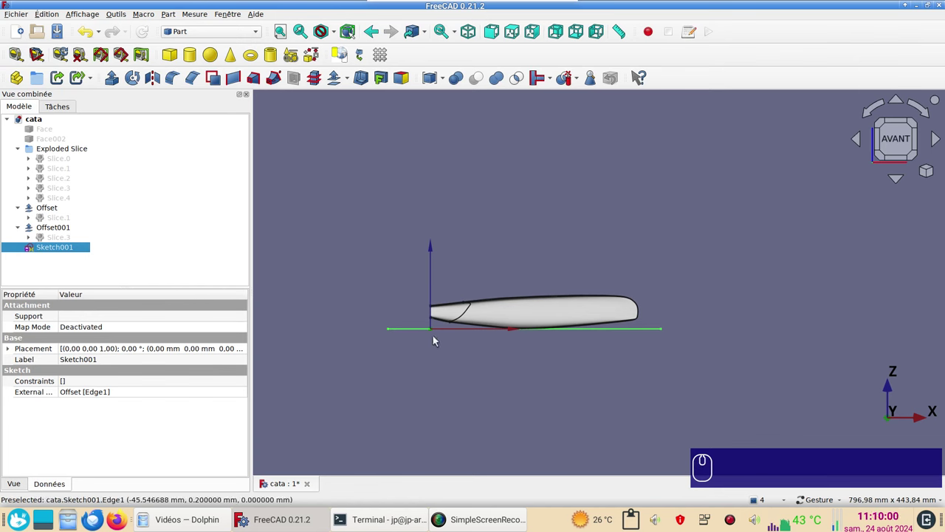
click(124, 84)
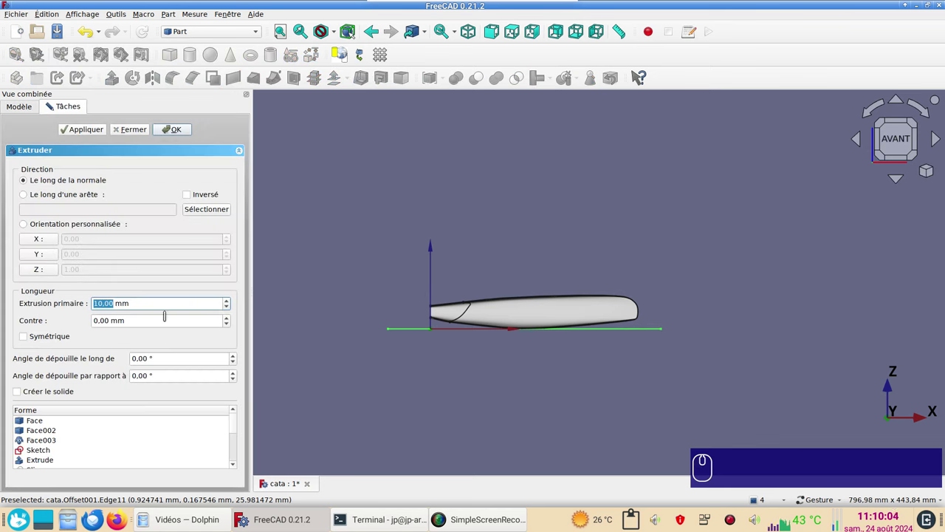
key(KP_5)
key(KP_0)
click(177, 131)
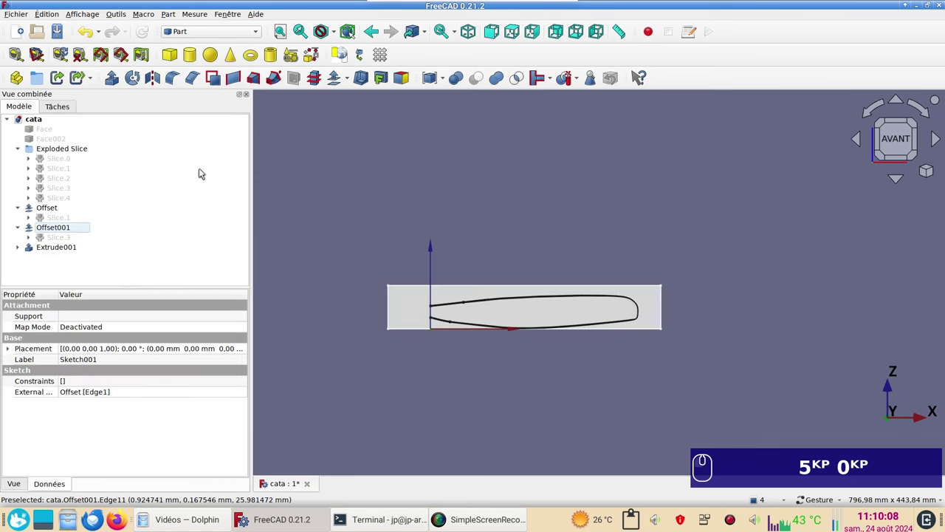
drag(599, 215, 521, 346)
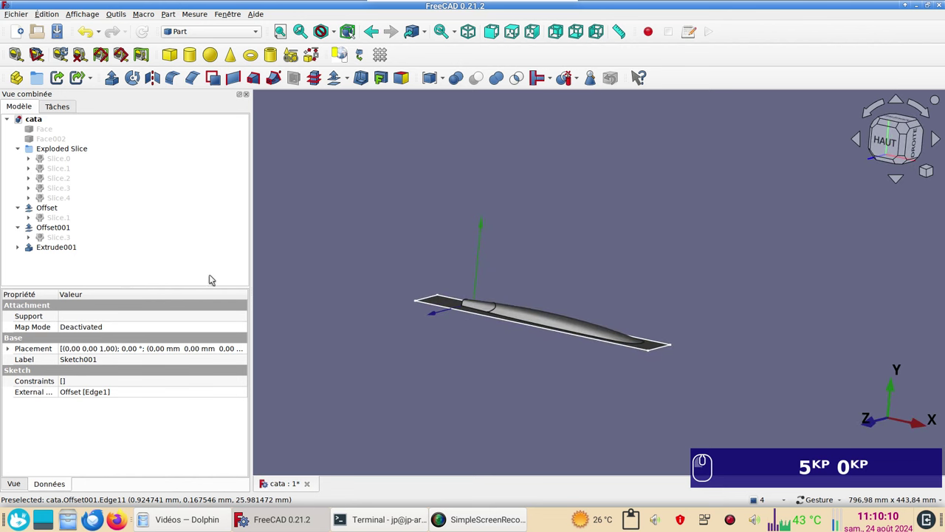
Slice the Offset skin apart with Extrude001 into Exploded Slice001.
click(62, 228)
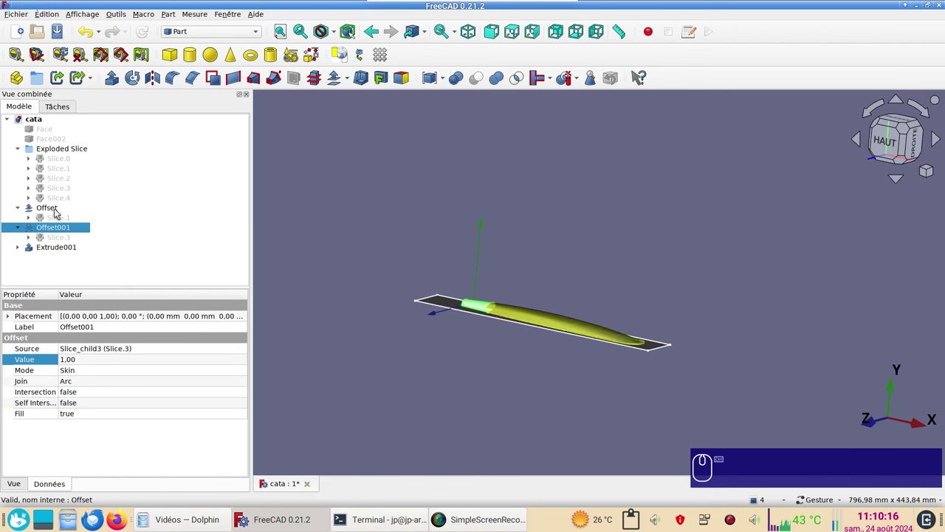
scroll(up, 3)
click(587, 342)
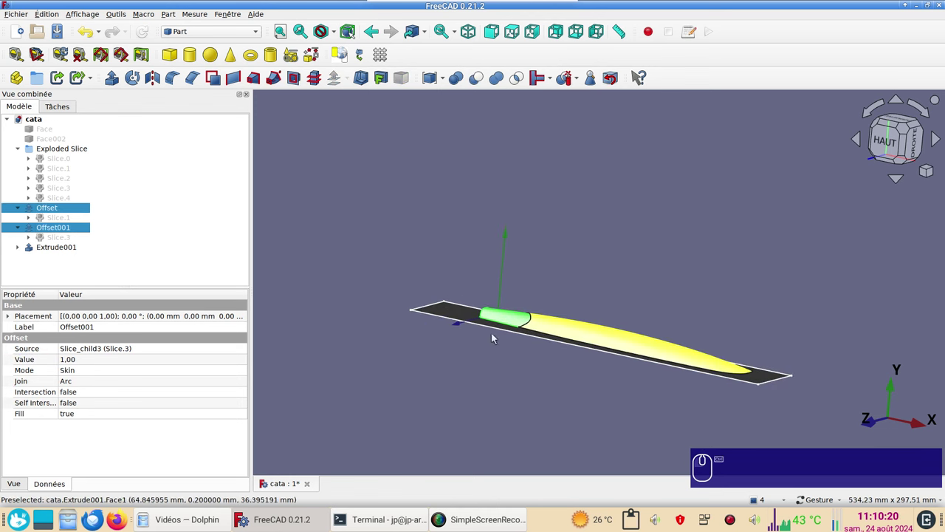
click(380, 261)
click(558, 331)
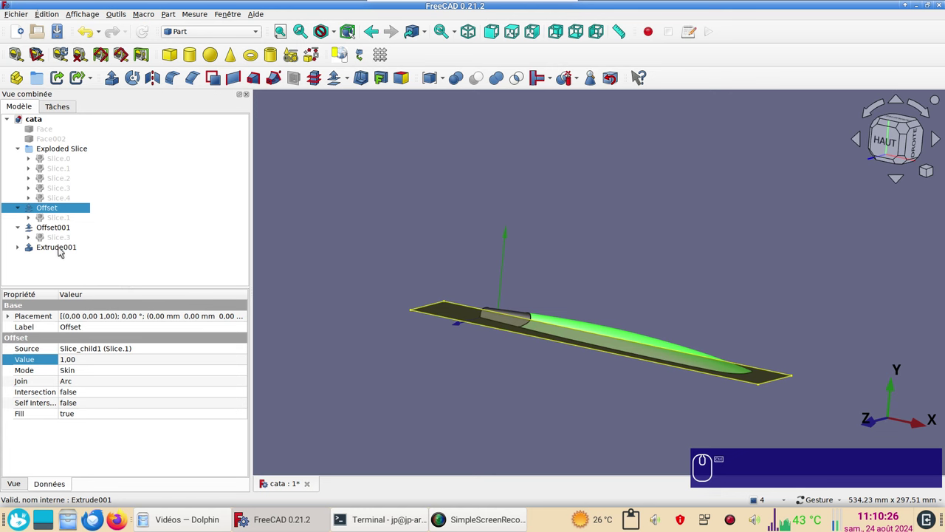
click(65, 249)
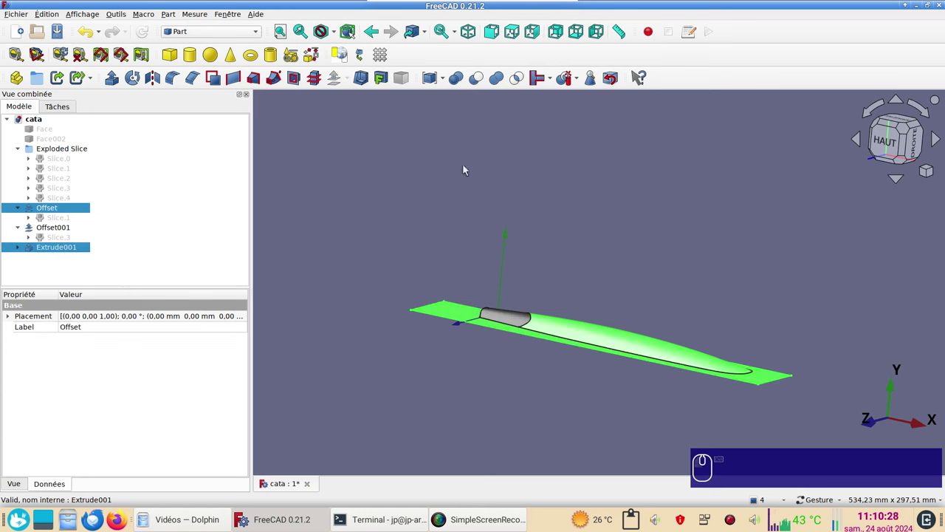
click(582, 81)
click(578, 107)
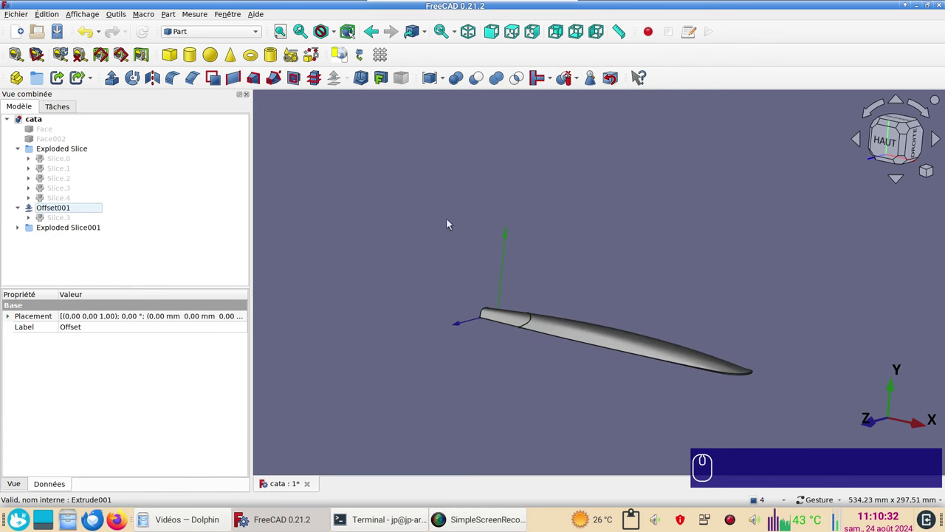
drag(512, 381, 484, 373)
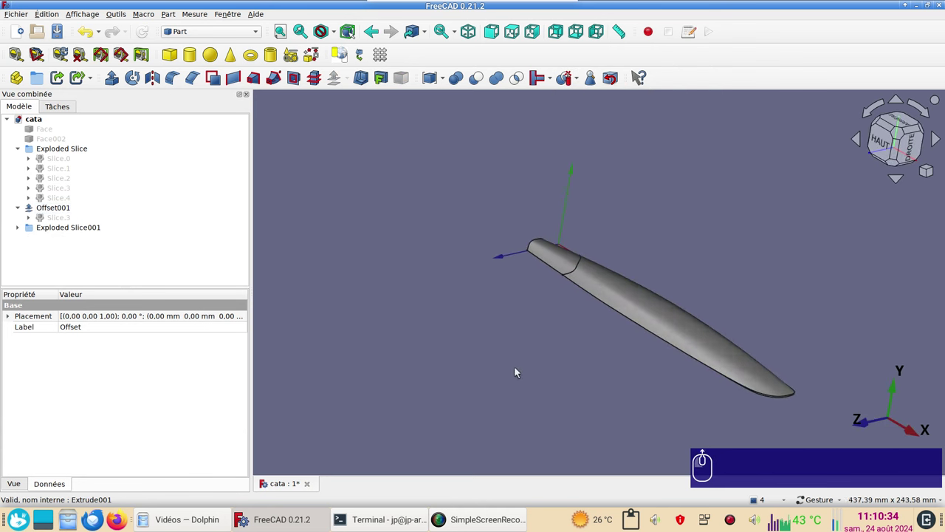
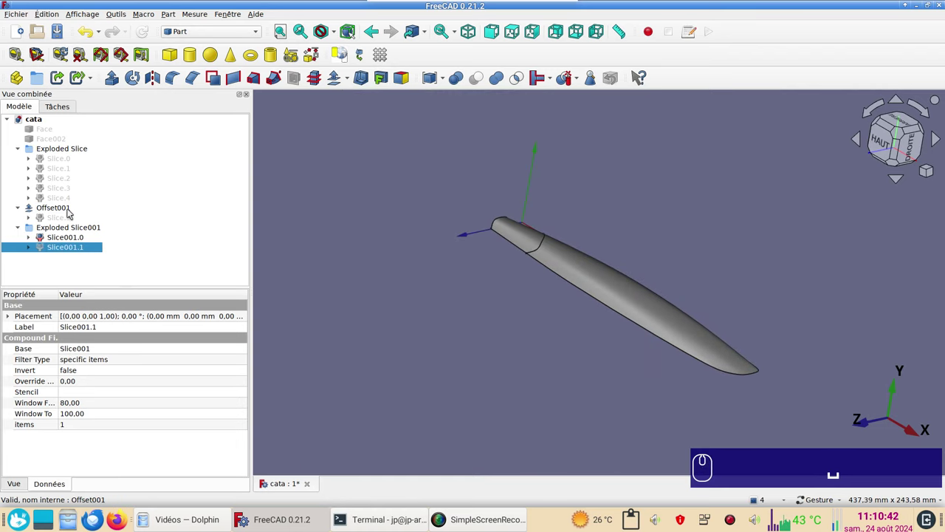
Slice the Offset001 skin apart with Extrude001 into Exploded Slice002.
click(73, 212)
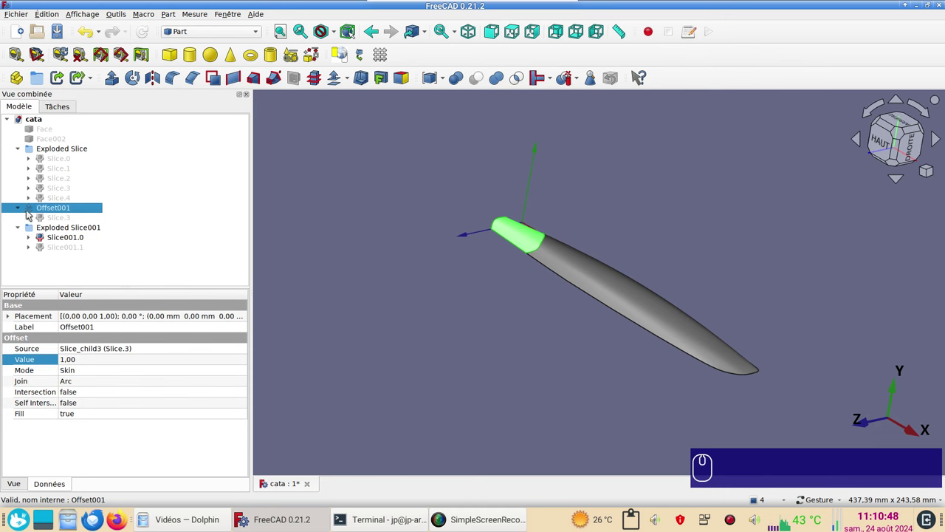
click(36, 242)
click(45, 248)
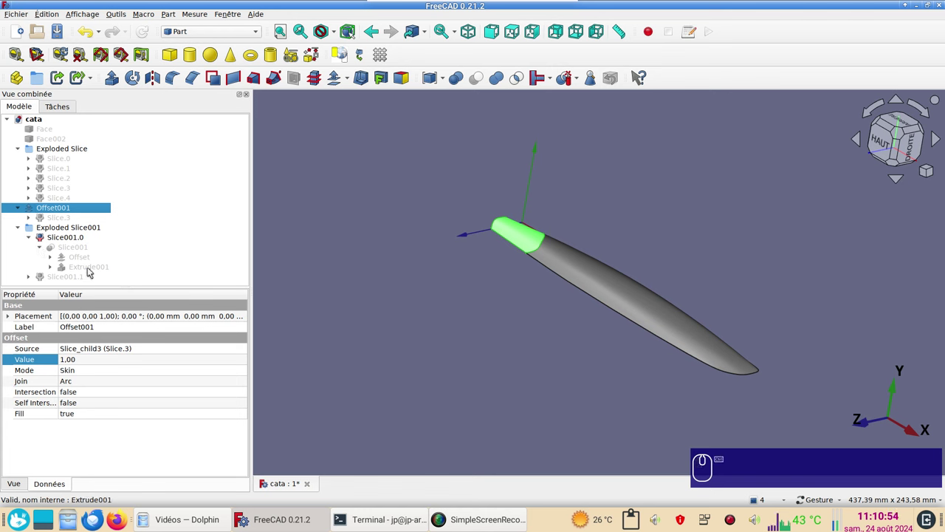
click(93, 270)
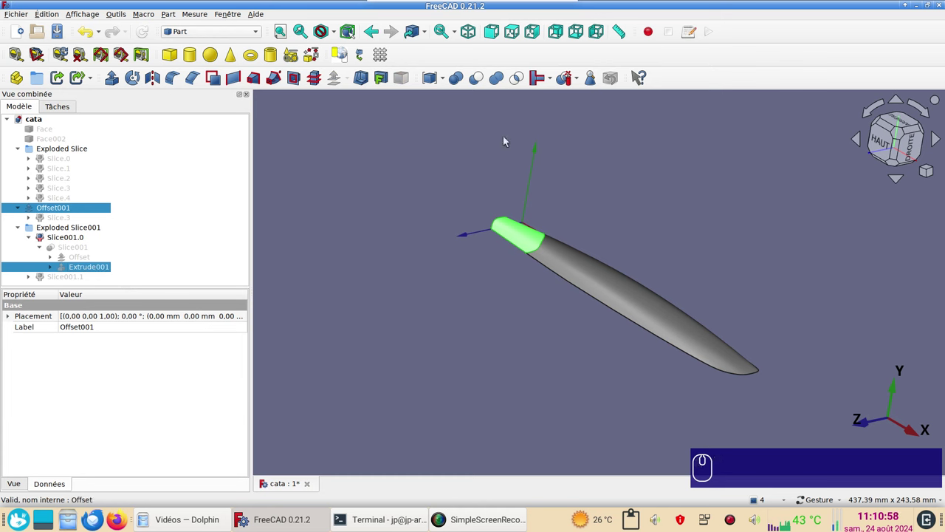
click(562, 85)
click(560, 85)
scroll(up, 3)
drag(669, 390, 650, 378)
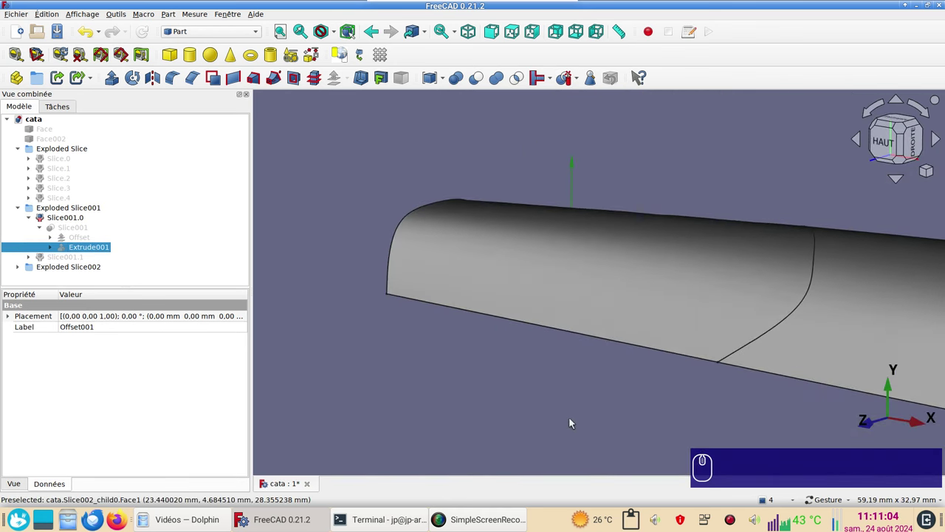
drag(605, 419, 565, 394)
Hide the unwanted Slice002.1 and Slice002.2 pieces, keeping Slice001.0 and Slice002.0 visible.
click(24, 270)
scroll(down, 3)
click(63, 256)
click(101, 303)
click(57, 269)
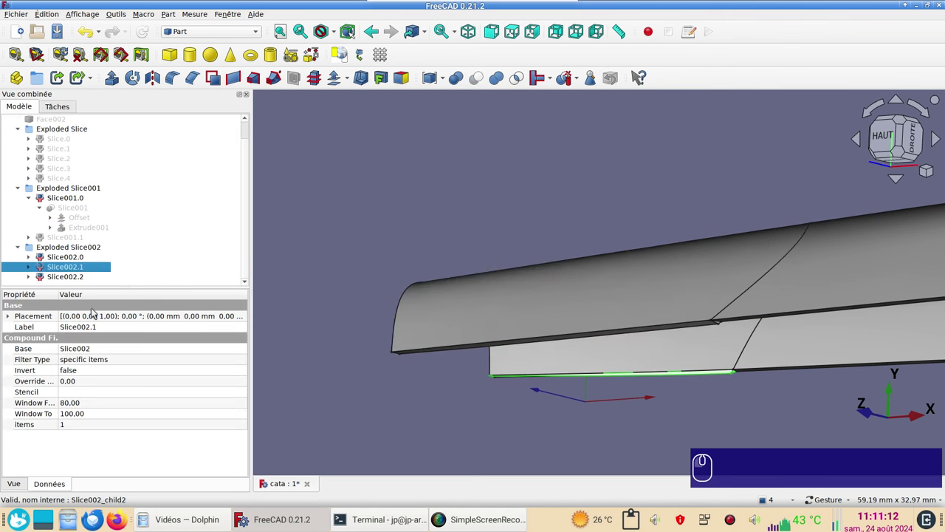
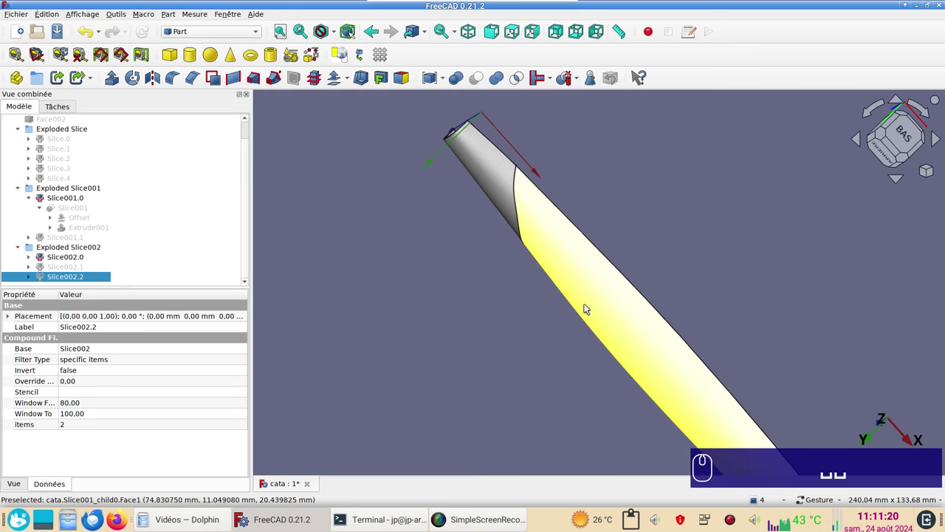
click(592, 308)
drag(503, 197, 443, 339)
scroll(down, 3)
drag(446, 455, 530, 385)
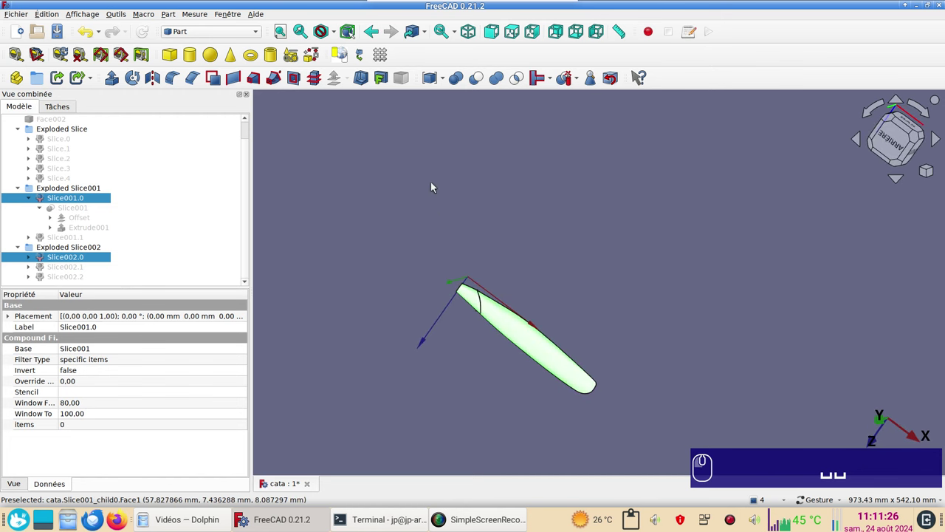
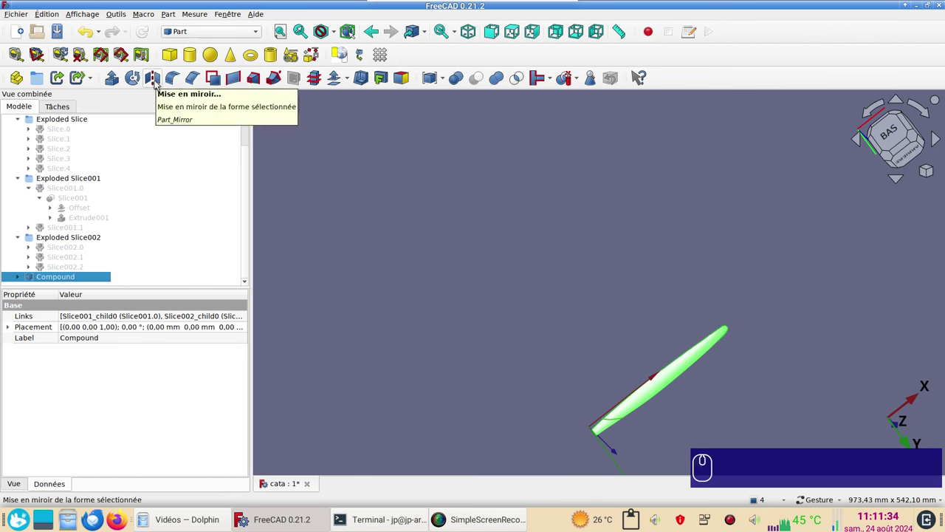
Start Part Mirroring for the new Compound of Slice001.0 and Slice002.0.
click(160, 84)
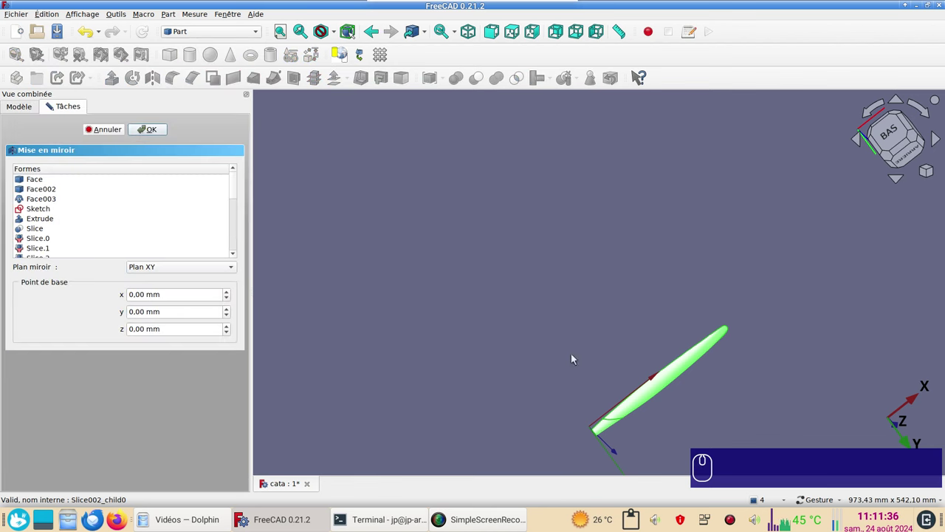
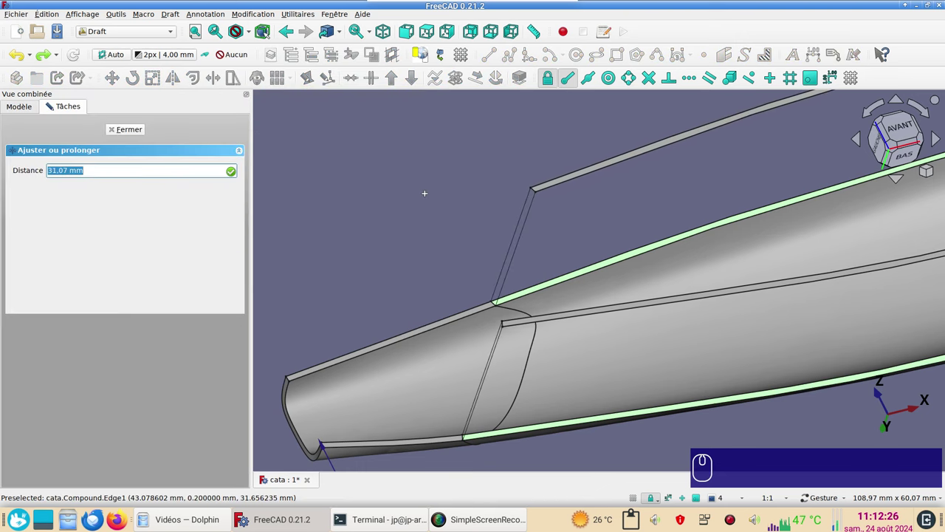
Finish the first Trimex end-face Extrusion with a 0.2 mm value.
key(,)
key(KP_2)
key(Return)
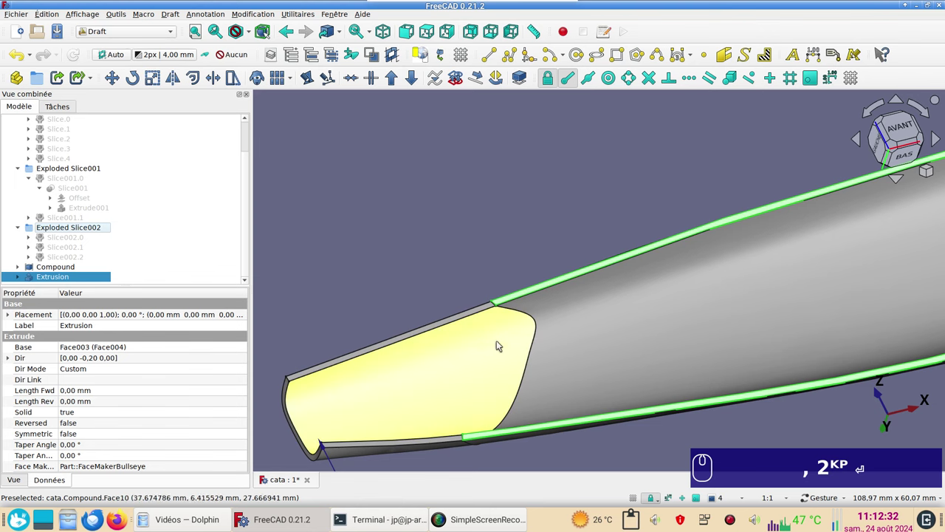
scroll(up, 3)
scroll(down, 3)
scroll(up, 3)
Extrude the next open hull edge by 2 into Extrusion001 and start one at the other opening.
click(470, 299)
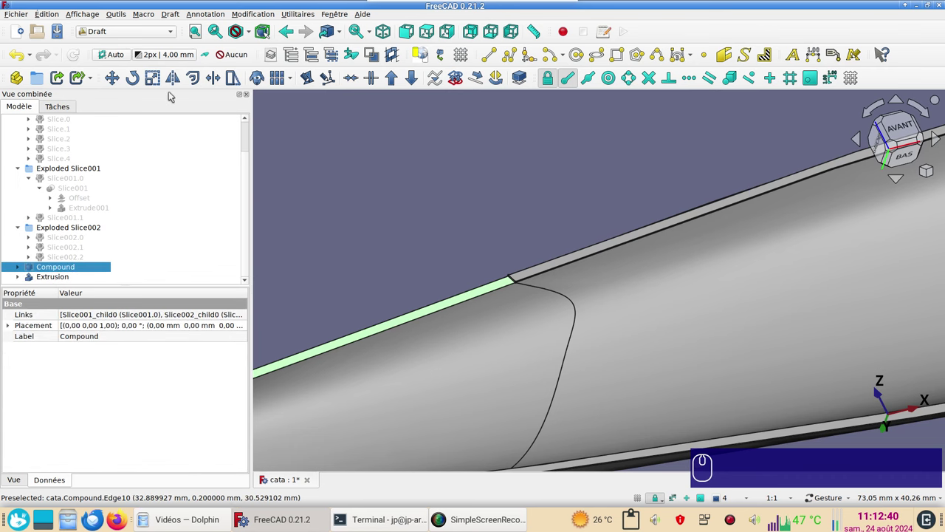
click(223, 83)
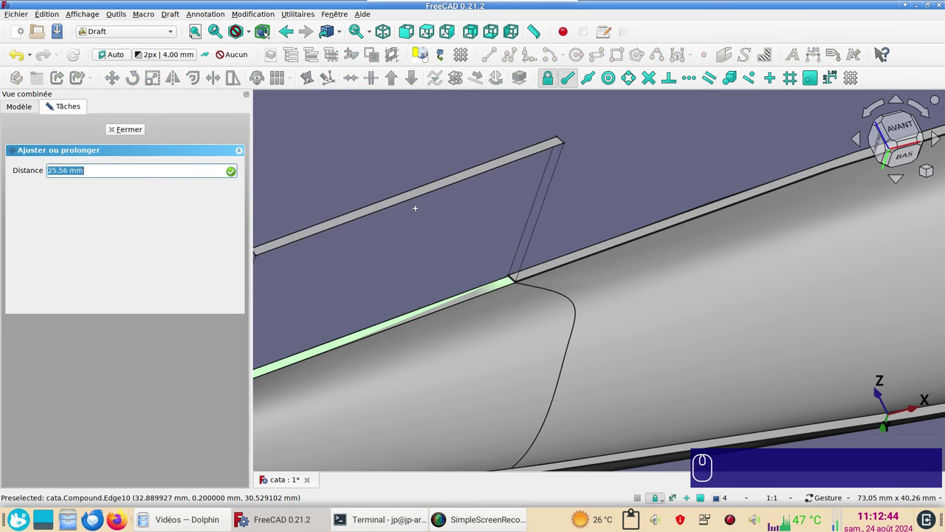
key(KP_2)
key(Return)
drag(485, 387, 449, 295)
click(447, 288)
click(225, 83)
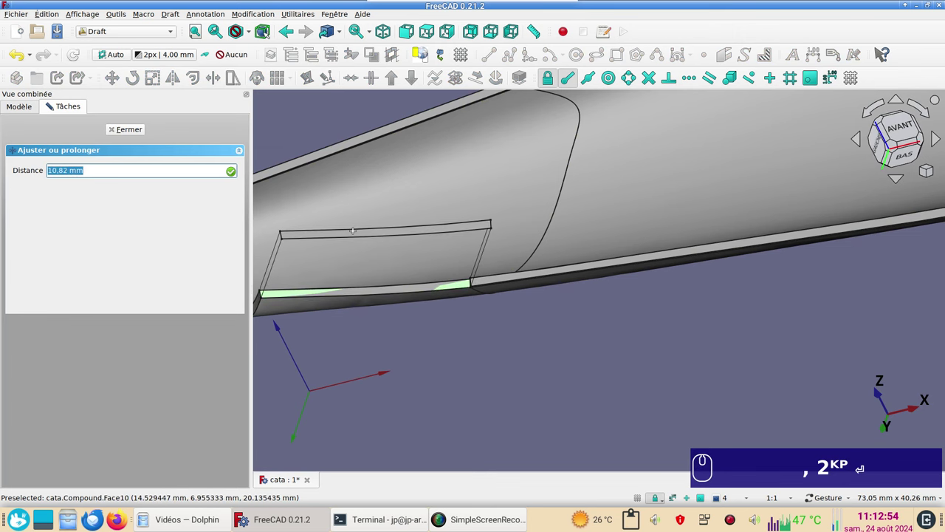
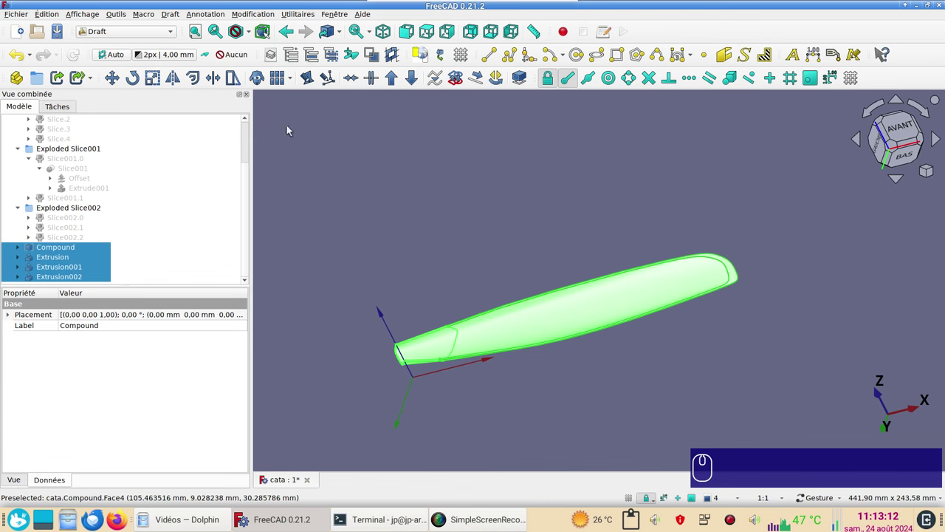
In the Part workbench, combine the hull Compound and its extrusions into Compound001.
click(131, 36)
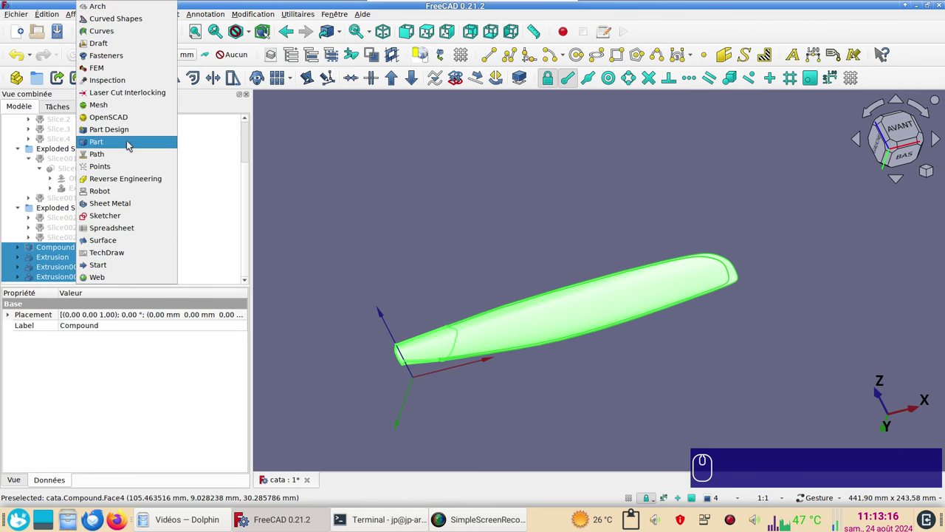
click(130, 145)
click(161, 83)
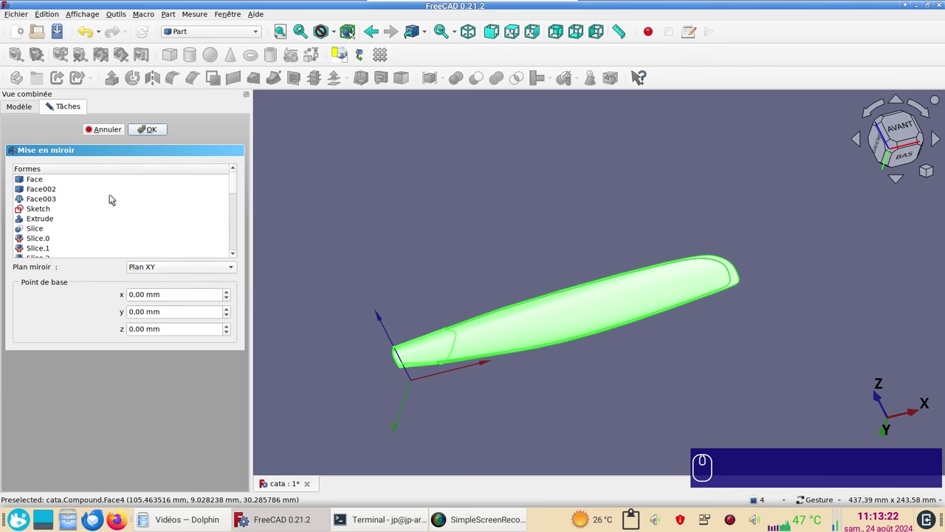
click(101, 134)
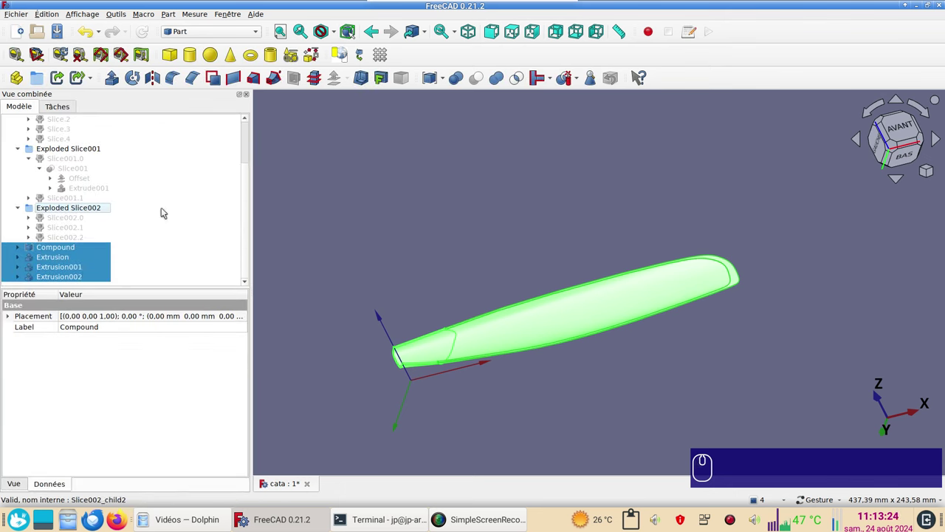
click(433, 82)
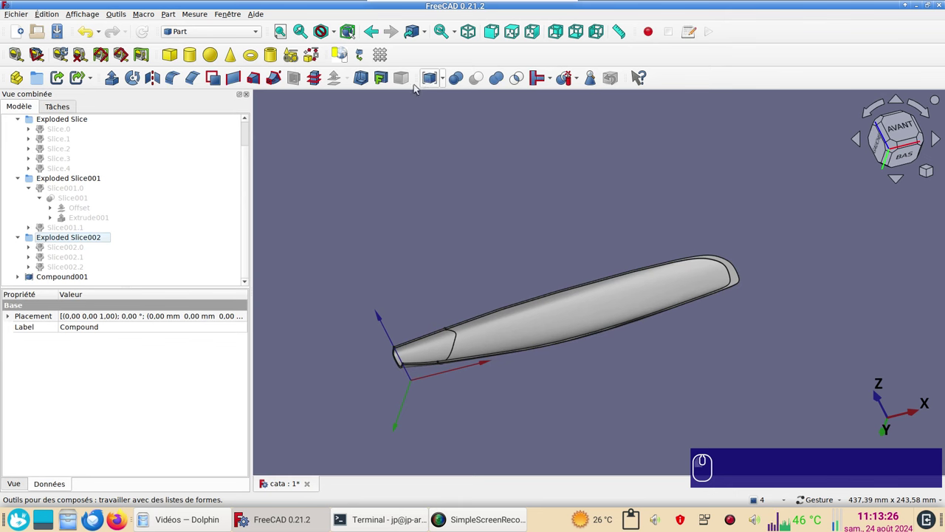
click(75, 279)
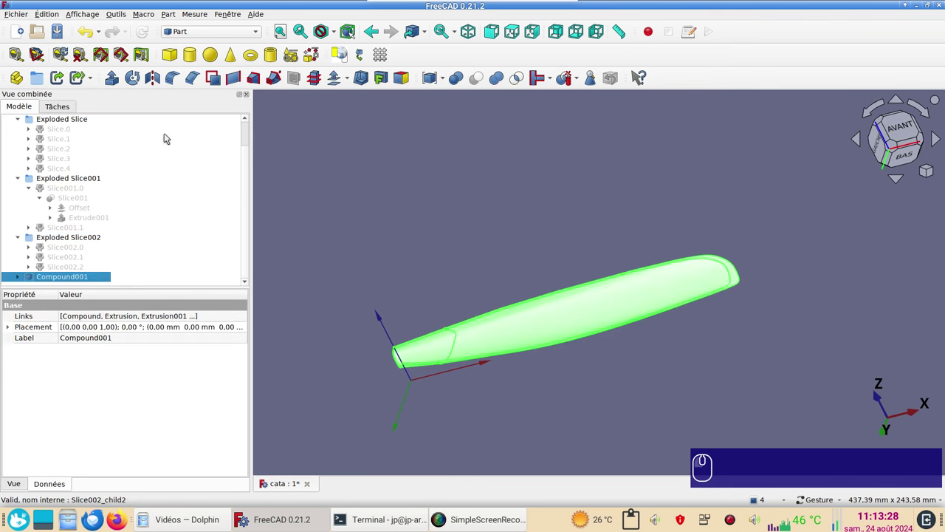
Mirror Compound001 across the XZ plane into Compound001 (Mirror #1).
click(157, 85)
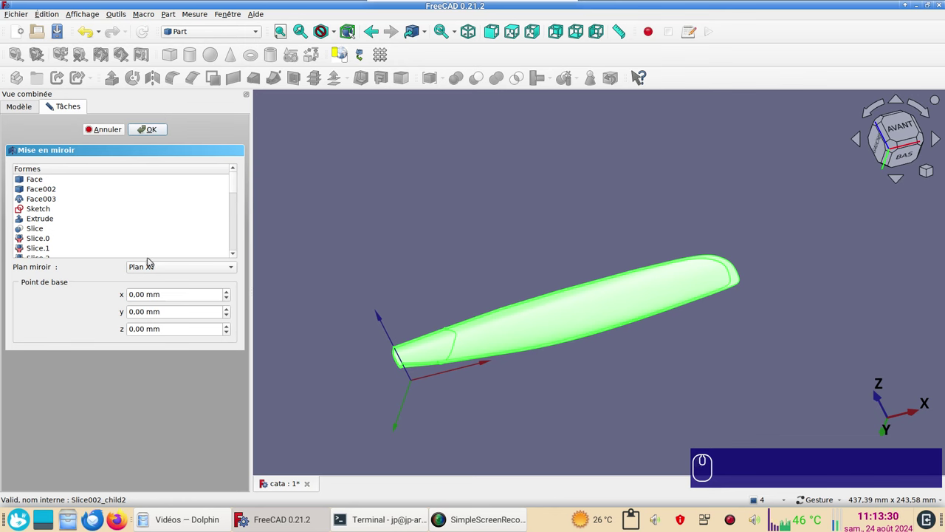
click(158, 268)
click(175, 281)
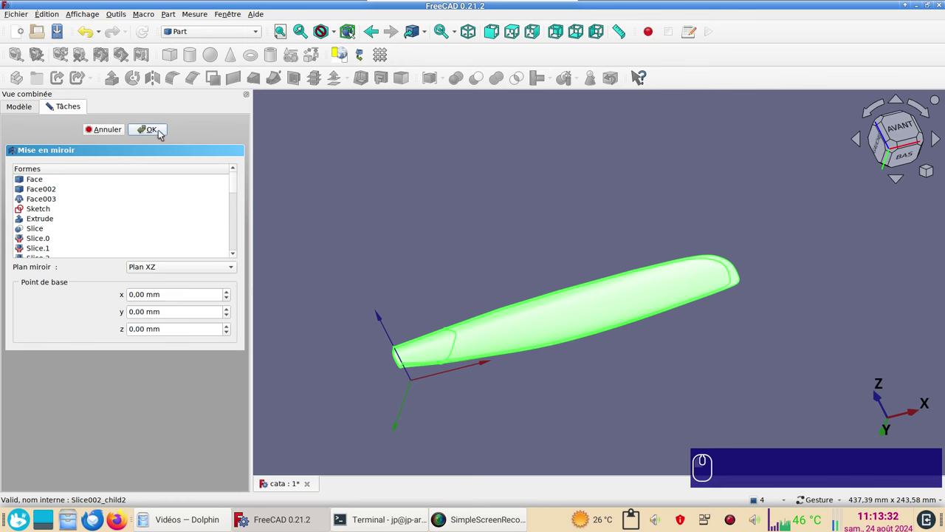
click(162, 133)
Inspect the symmetric hull from below and select the mirrored compound in the tree.
click(625, 406)
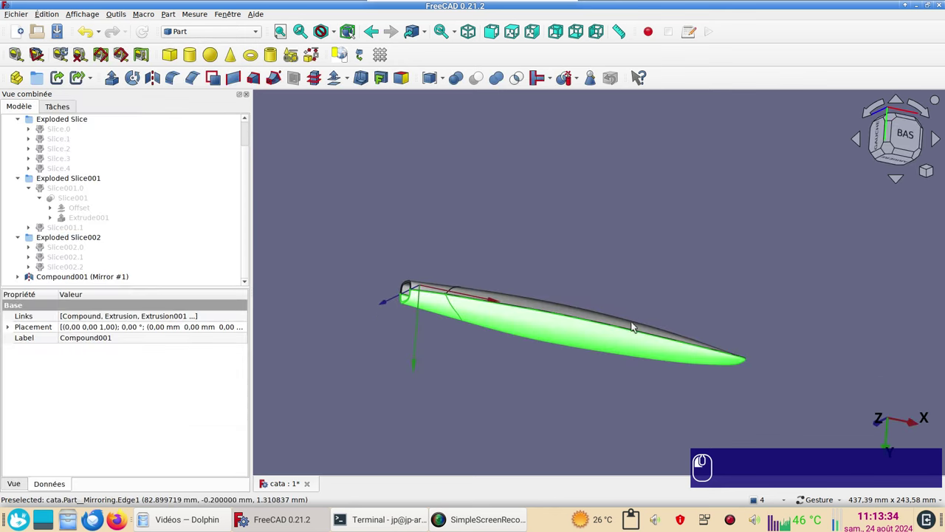
scroll(up, 3)
click(687, 224)
scroll(down, 3)
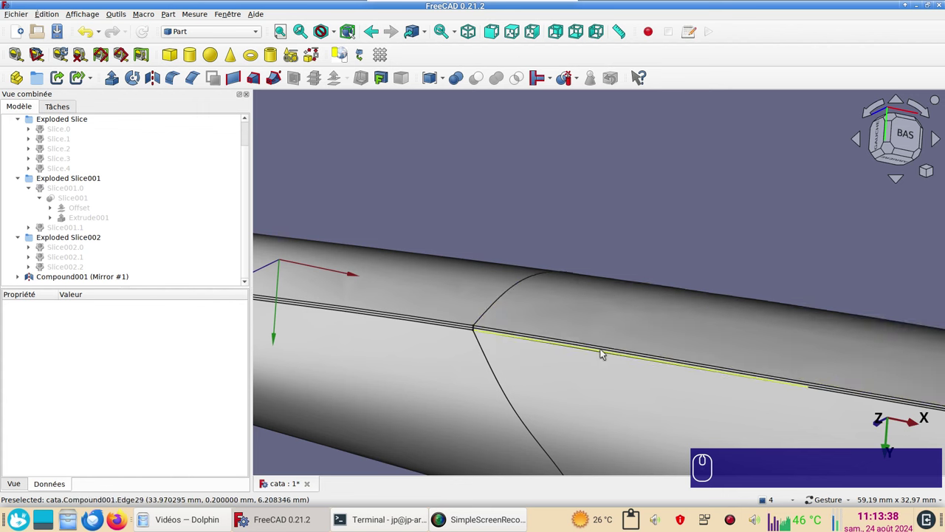
scroll(down, 3)
click(25, 278)
scroll(down, 3)
click(73, 270)
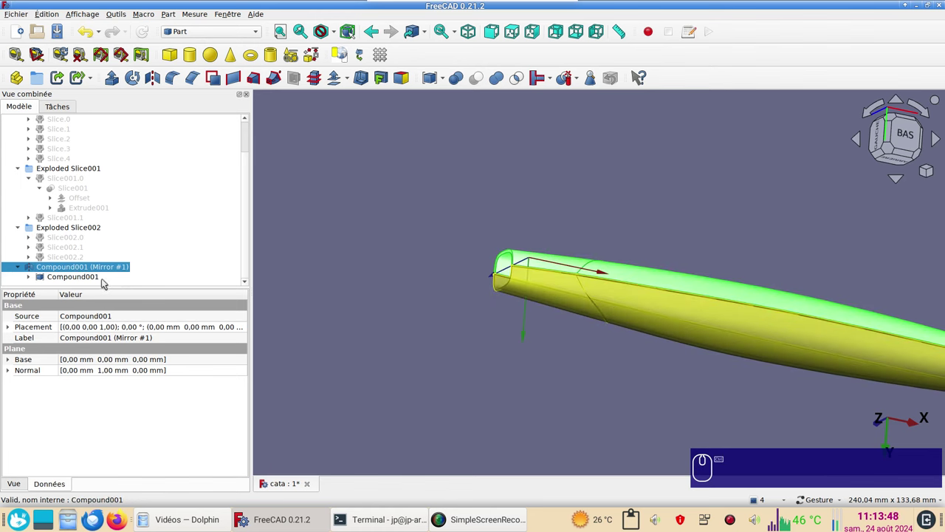
Set the selected hull half's Shape Color to light cyan via Display Properties.
key(ctrl+d)
click(174, 184)
click(178, 200)
click(195, 252)
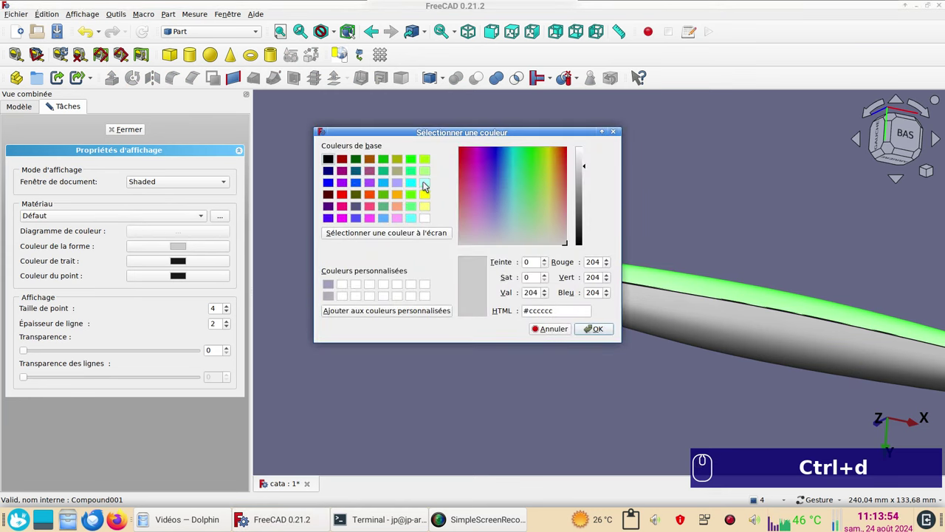
click(429, 185)
click(607, 331)
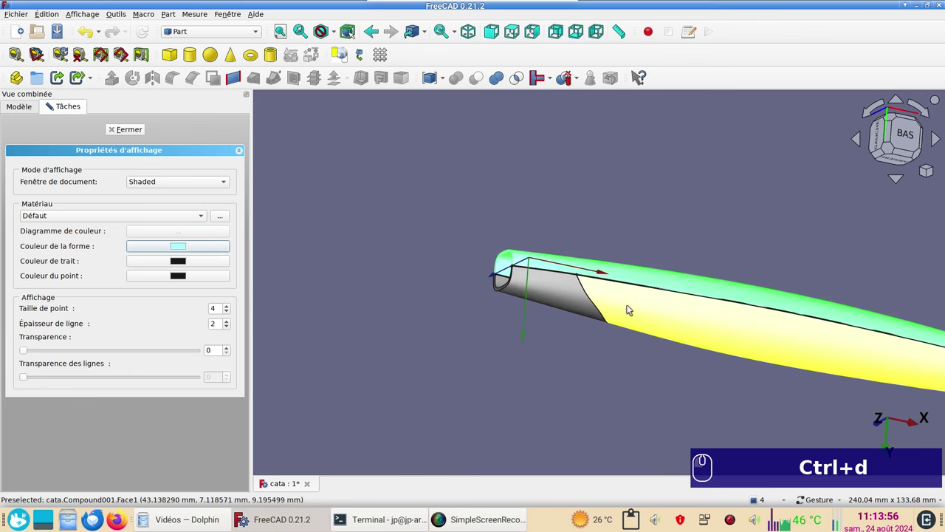
Begin choosing a pink Shape Color for the other hull half.
click(634, 308)
click(200, 185)
click(192, 194)
click(198, 252)
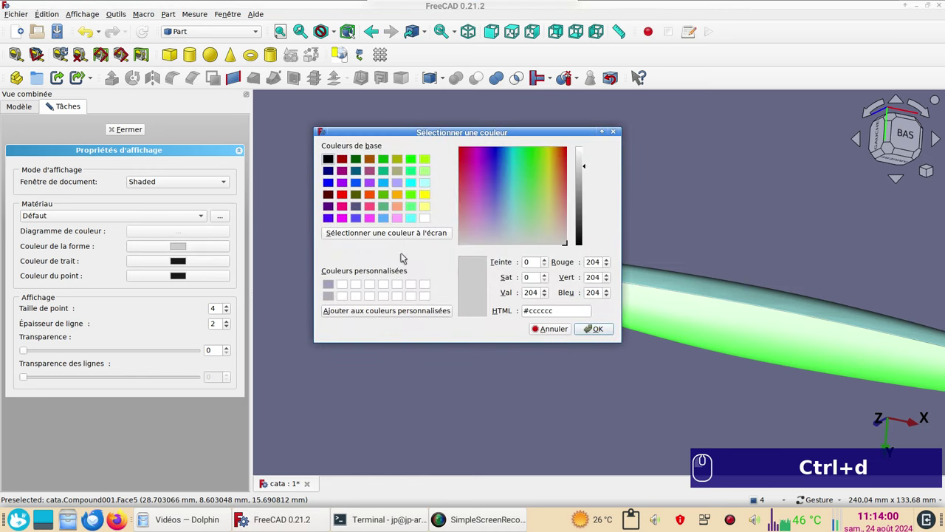
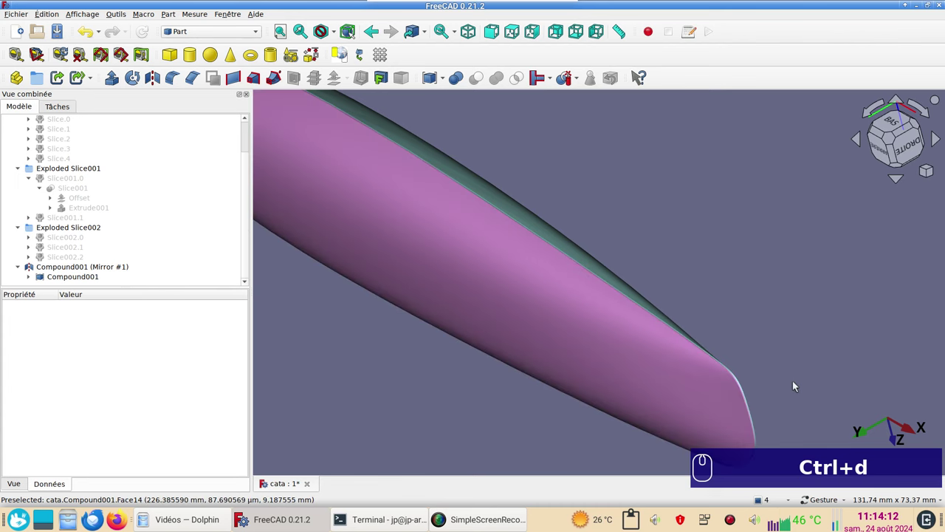
drag(787, 381, 503, 284)
scroll(up, 3)
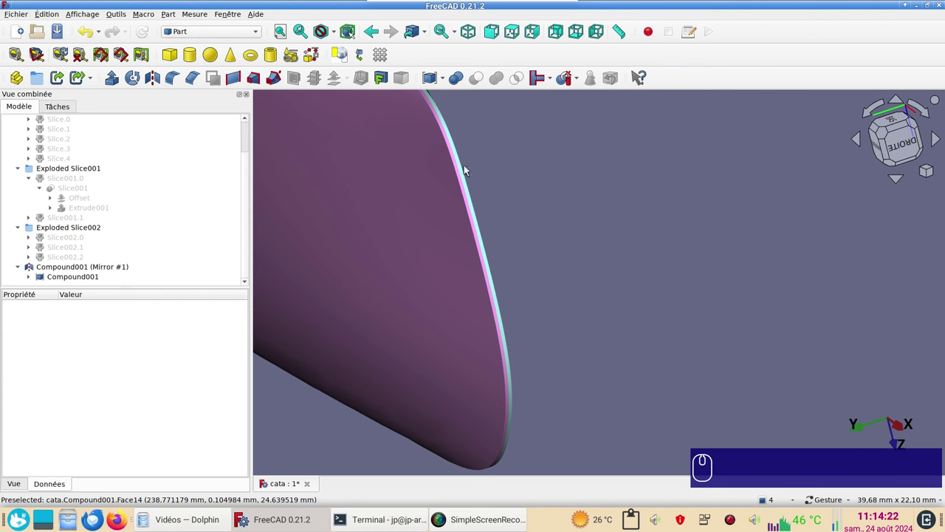
scroll(down, 3)
drag(365, 365, 369, 339)
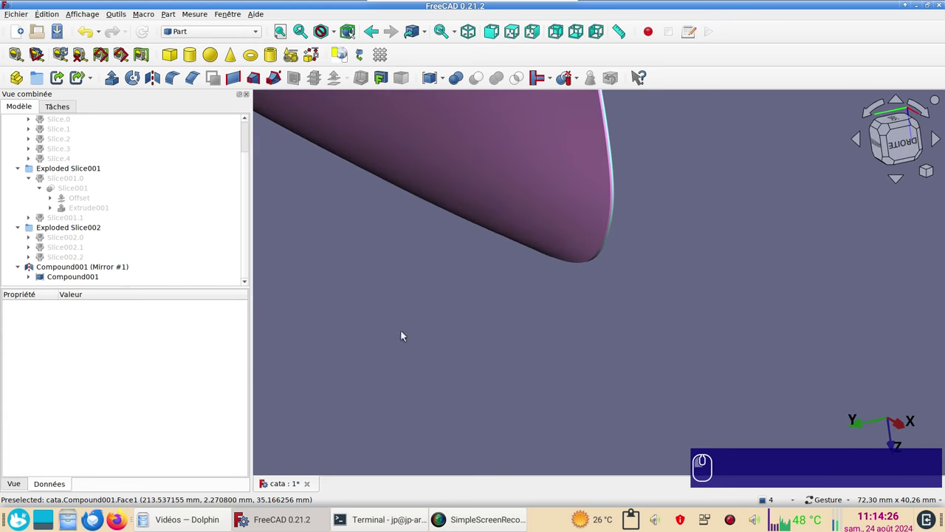
scroll(down, 3)
middle_click(568, 265)
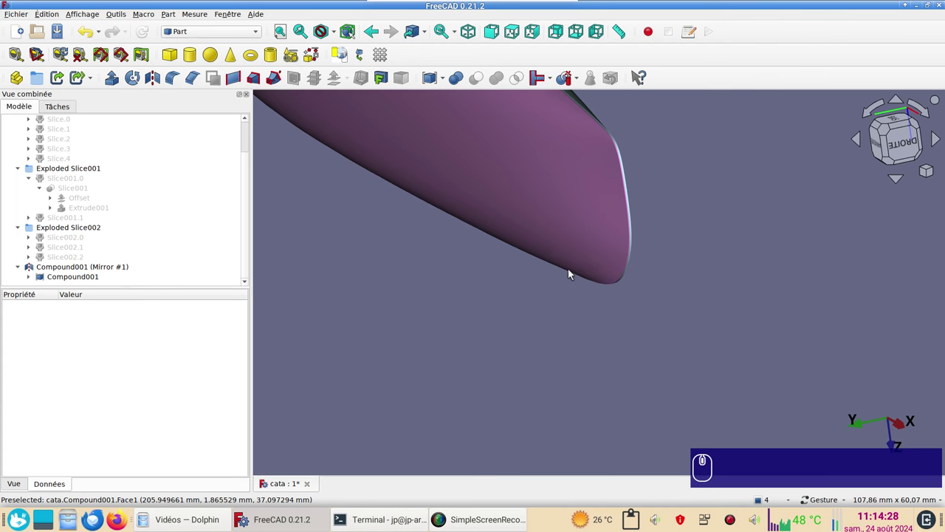
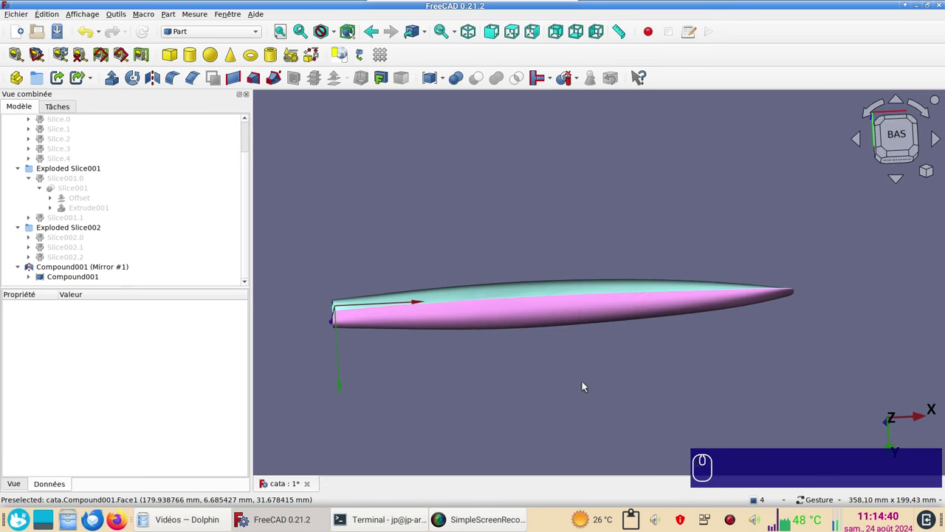
drag(582, 398, 613, 366)
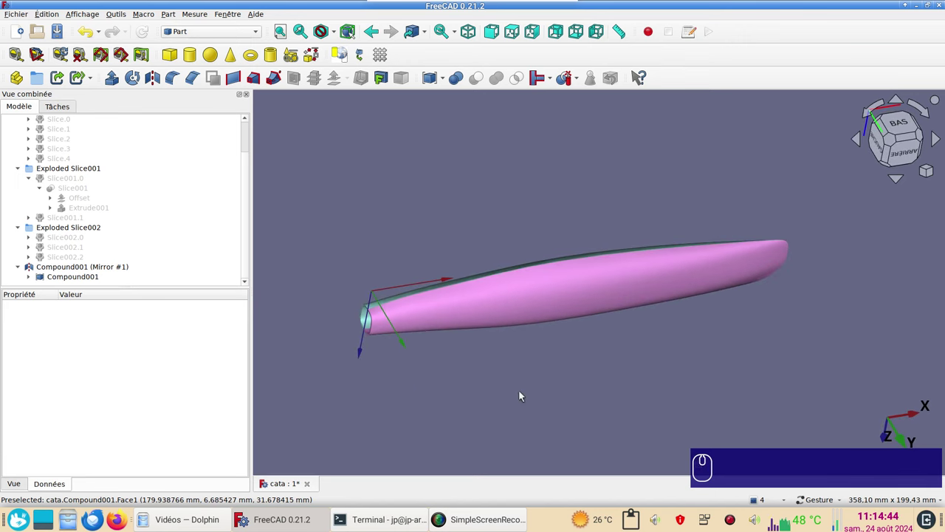
key(a)
key(c)
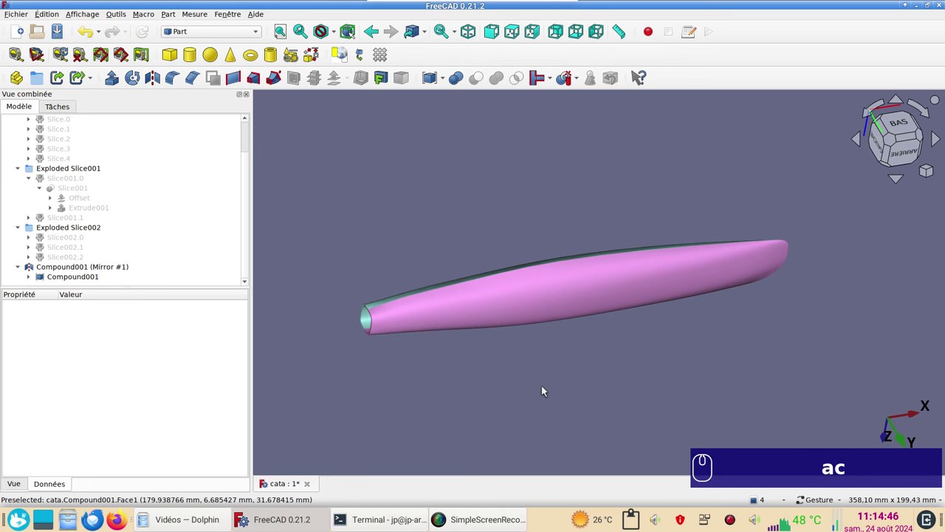
click(353, 353)
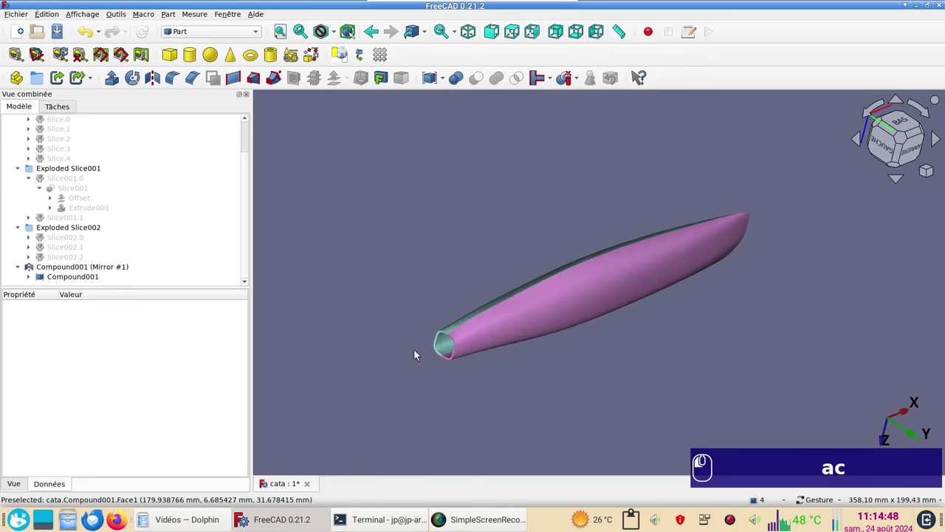
scroll(up, 3)
scroll(down, 3)
drag(718, 373, 405, 305)
text(ac)
middle_click(405, 304)
click(398, 245)
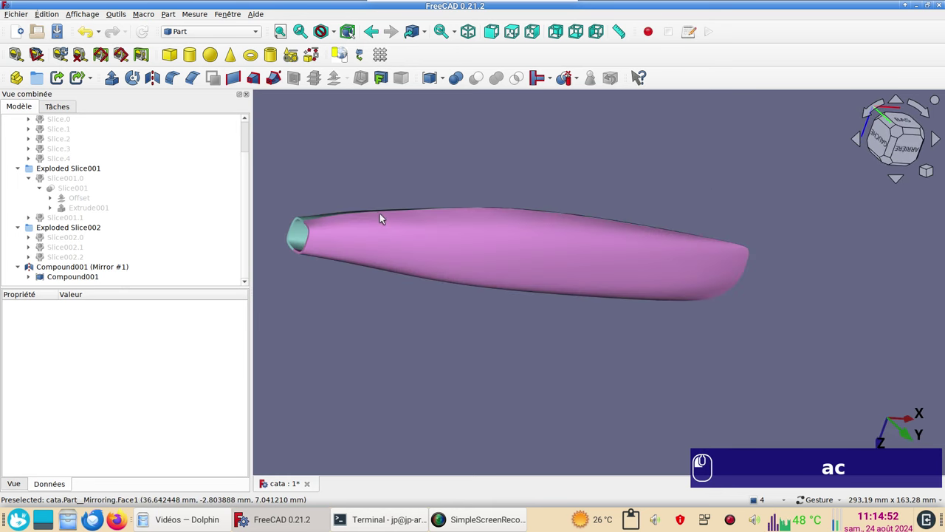